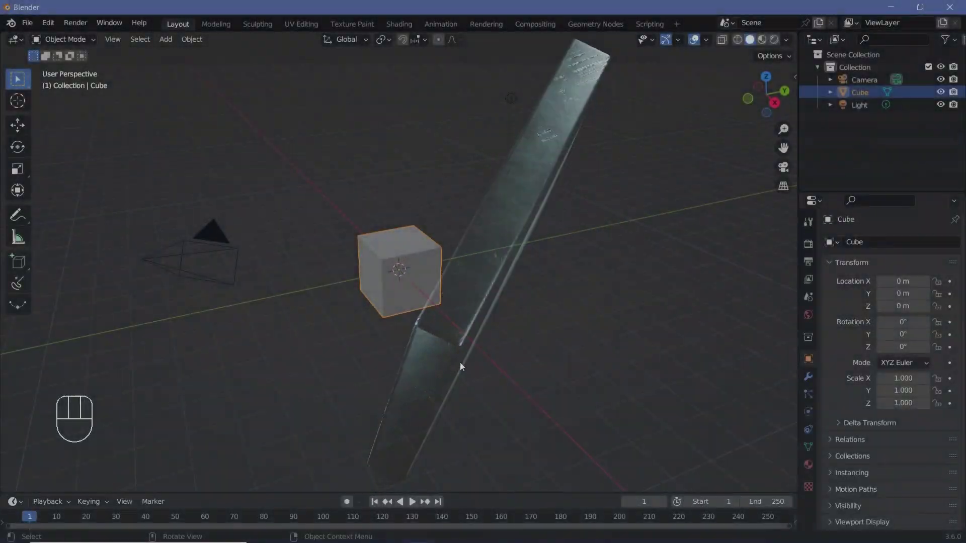
# Enable Bloom and Screen Space Reflections in the Eevee render settings
pyautogui.moveTo(421, 343); pyautogui.dragTo(526, 330)
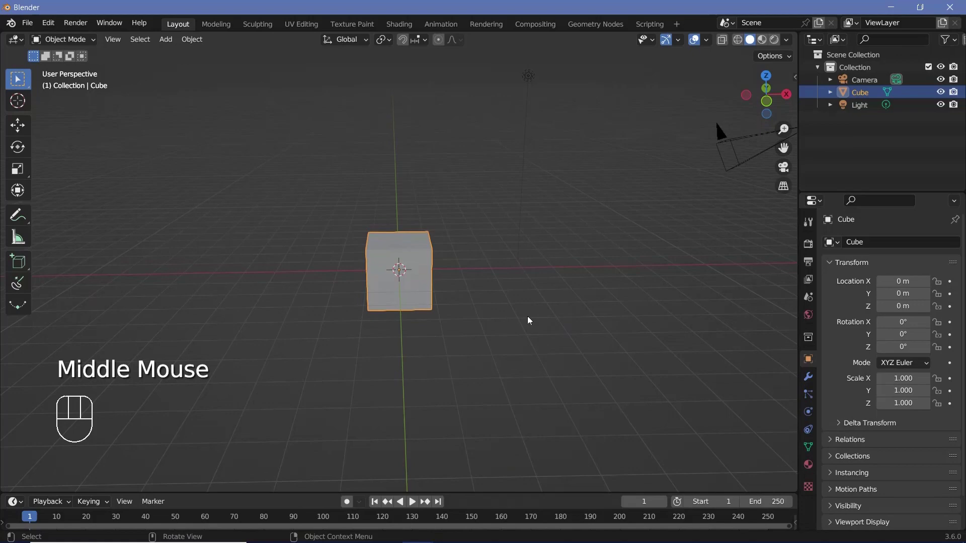
pyautogui.middleClick(522, 315)
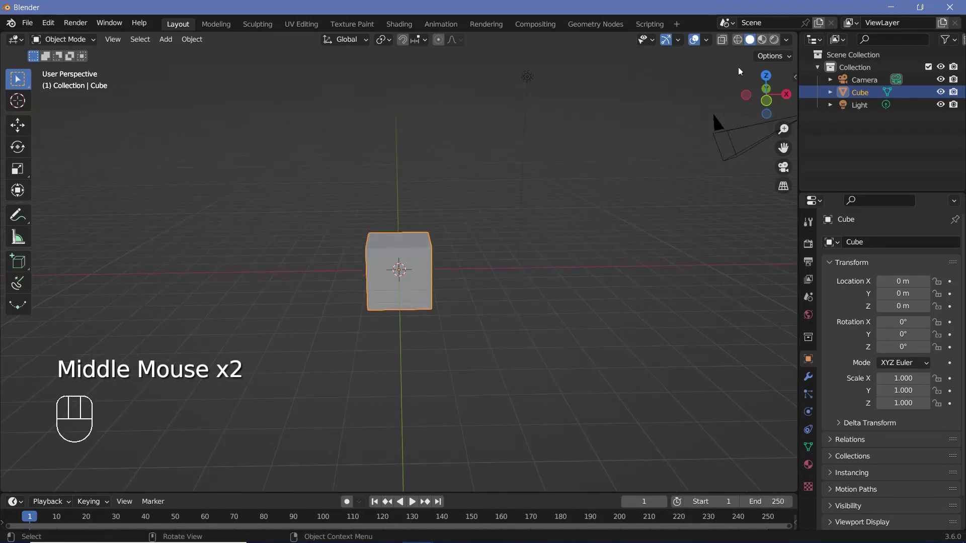
pyautogui.click(778, 46)
pyautogui.click(808, 244)
pyautogui.click(845, 390)
pyautogui.moveTo(840, 407); pyautogui.dragTo(825, 415)
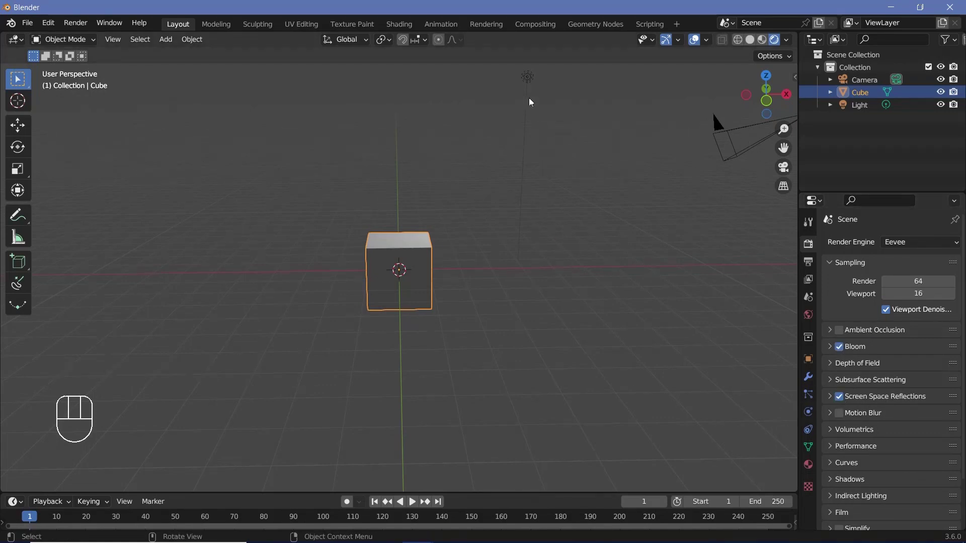
# Select the scene's light object in the viewport
pyautogui.middleClick(449, 248)
pyautogui.moveTo(445, 234); pyautogui.dragTo(402, 233)
pyautogui.moveTo(458, 228); pyautogui.dragTo(481, 226)
pyautogui.moveTo(537, 147); pyautogui.dragTo(534, 170)
pyautogui.click(522, 81)
pyautogui.moveTo(408, 289); pyautogui.dragTo(483, 292)
pyautogui.moveTo(494, 309); pyautogui.dragTo(509, 310)
# Move the light to a new position constrained along the Y axis
pyautogui.middleClick(504, 316)
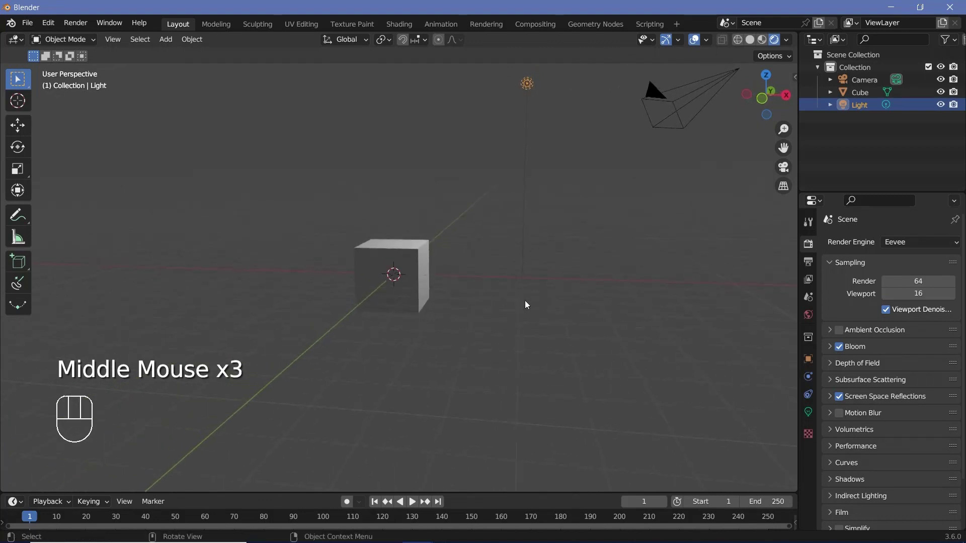
pyautogui.press('g')
pyautogui.moveTo(538, 302); pyautogui.dragTo(432, 325)
pyautogui.press('g')
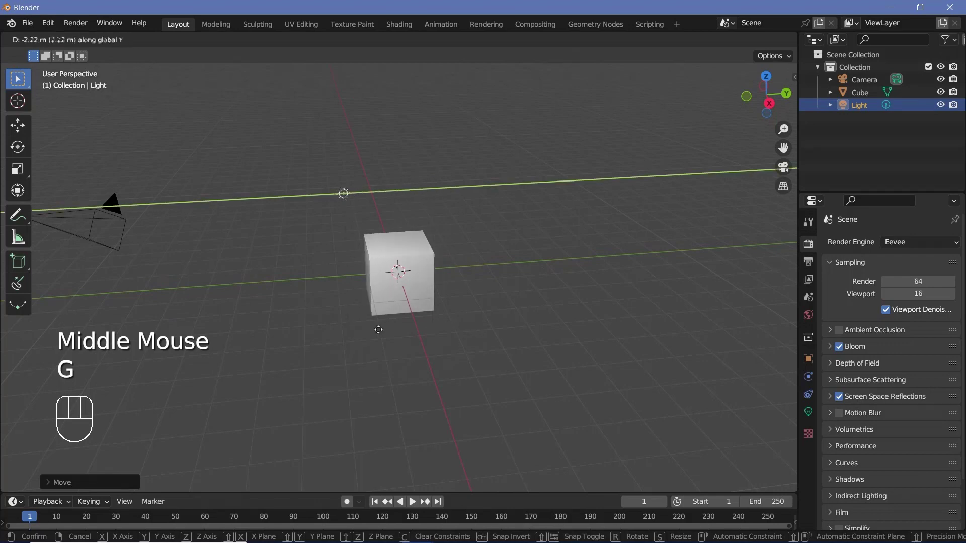
pyautogui.moveTo(392, 334); pyautogui.dragTo(497, 308)
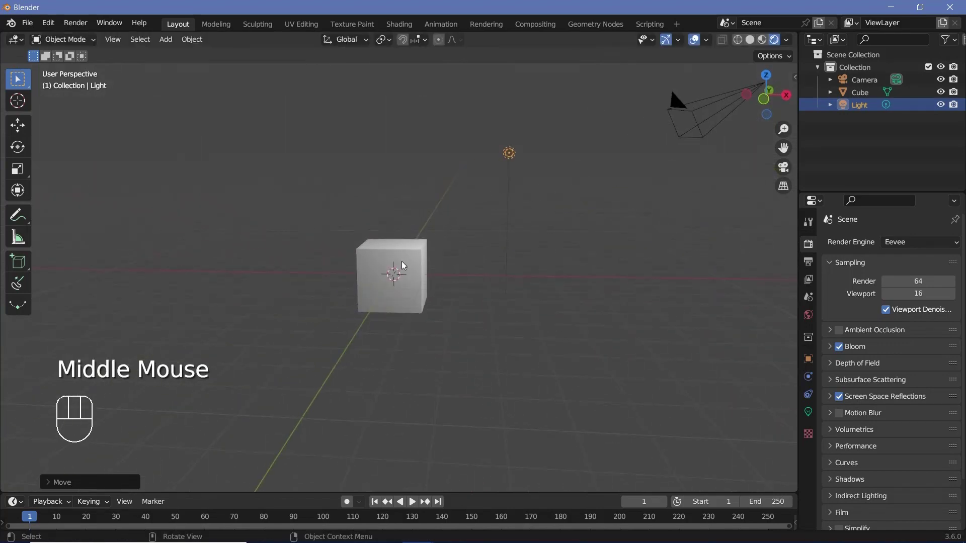
pyautogui.moveTo(453, 269); pyautogui.dragTo(463, 251)
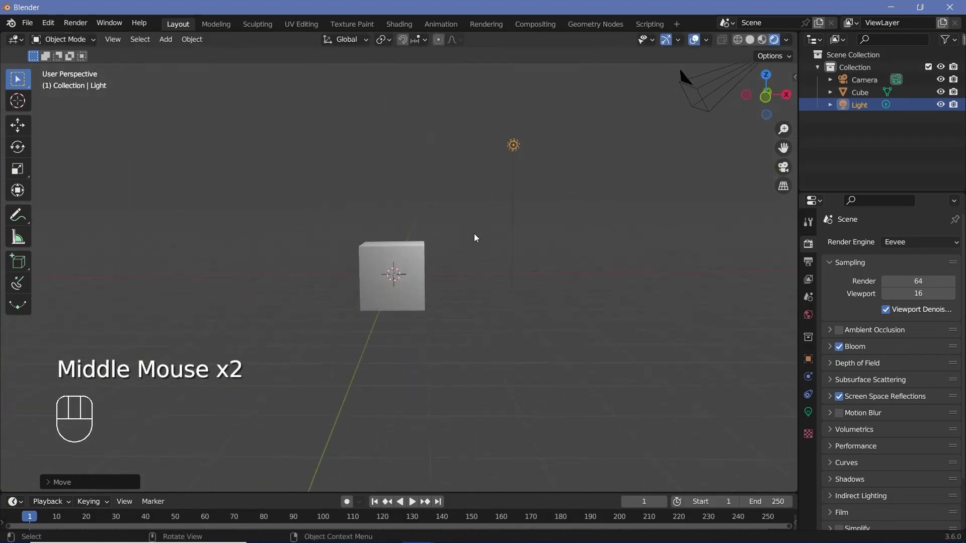
# Duplicate the light twice and place Light.001 and Light.002 around the scene
pyautogui.press('shift+d')
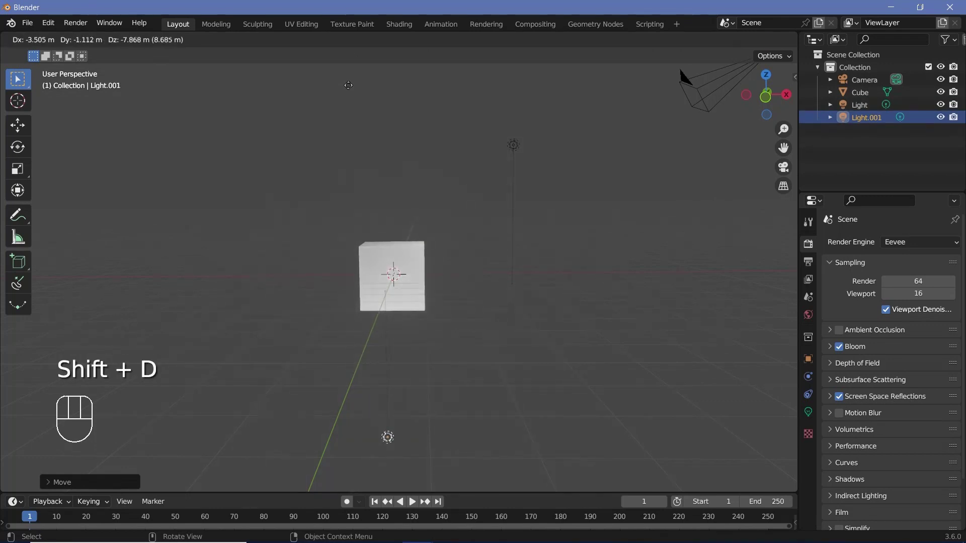
pyautogui.moveTo(414, 160); pyautogui.dragTo(321, 120)
pyautogui.middleClick(423, 276)
pyautogui.middleClick(411, 361)
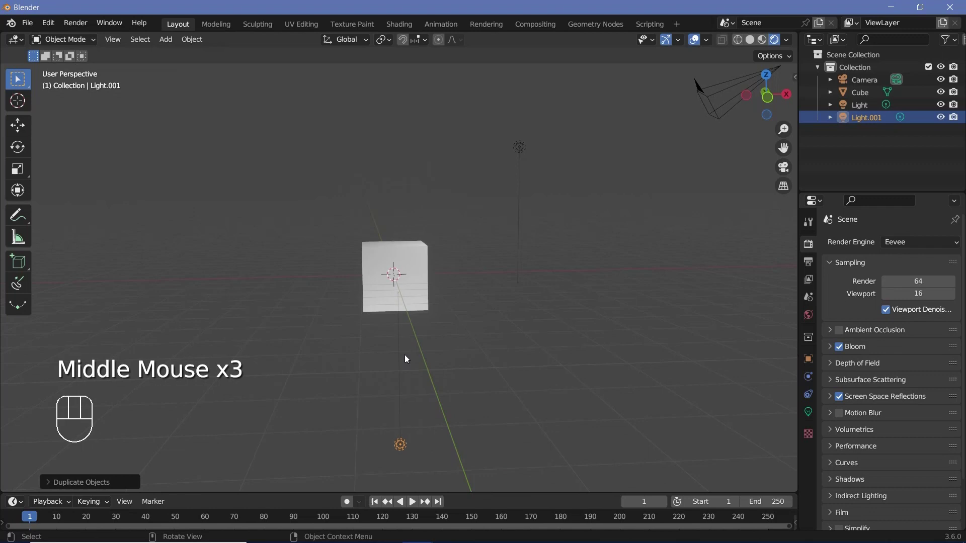
pyautogui.middleClick(410, 358)
pyautogui.press('shift+d')
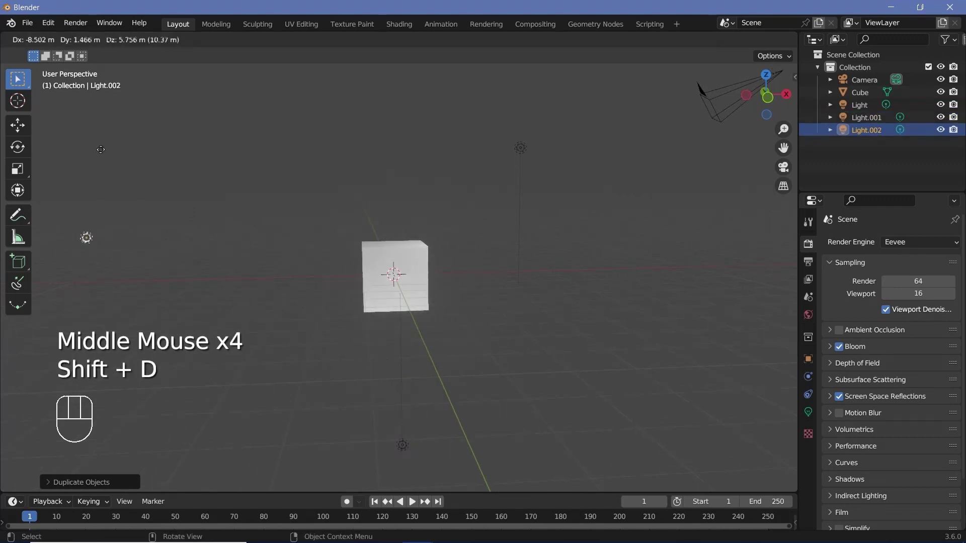
pyautogui.moveTo(180, 159); pyautogui.dragTo(179, 152)
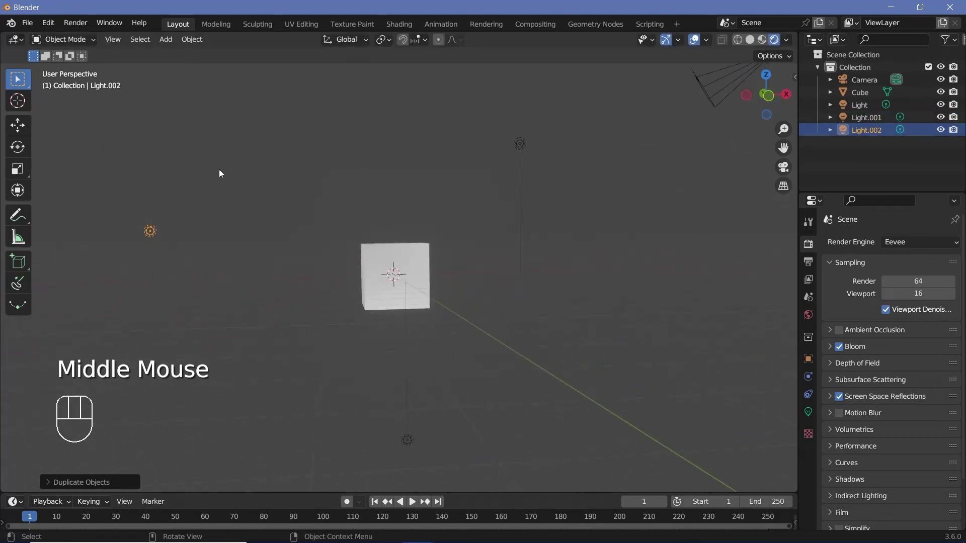
pyautogui.middleClick(333, 255)
pyautogui.moveTo(352, 270); pyautogui.dragTo(368, 252)
pyautogui.middleClick(407, 249)
# Add a Suzanne monkey mesh with a subdivision modifier beside the cube
pyautogui.press('shift+a')
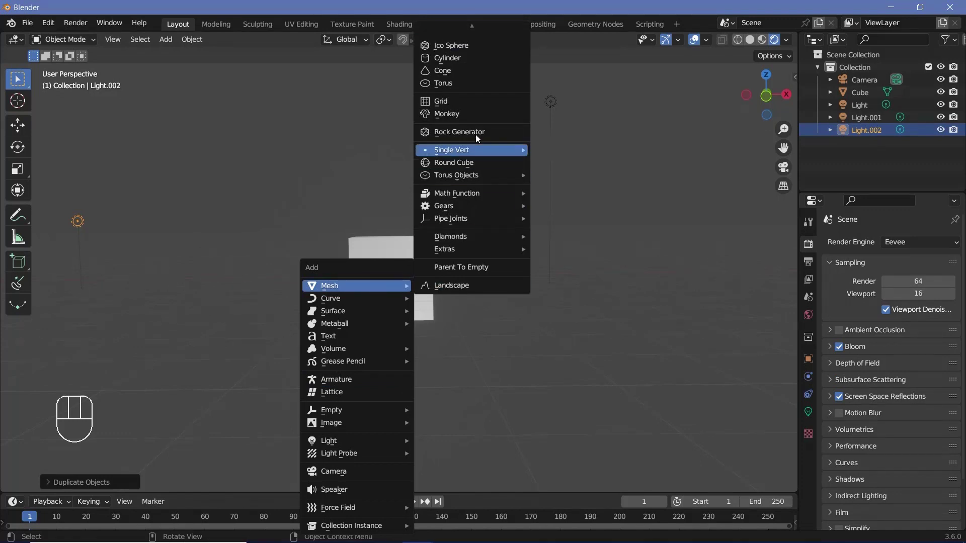
pyautogui.press('g')
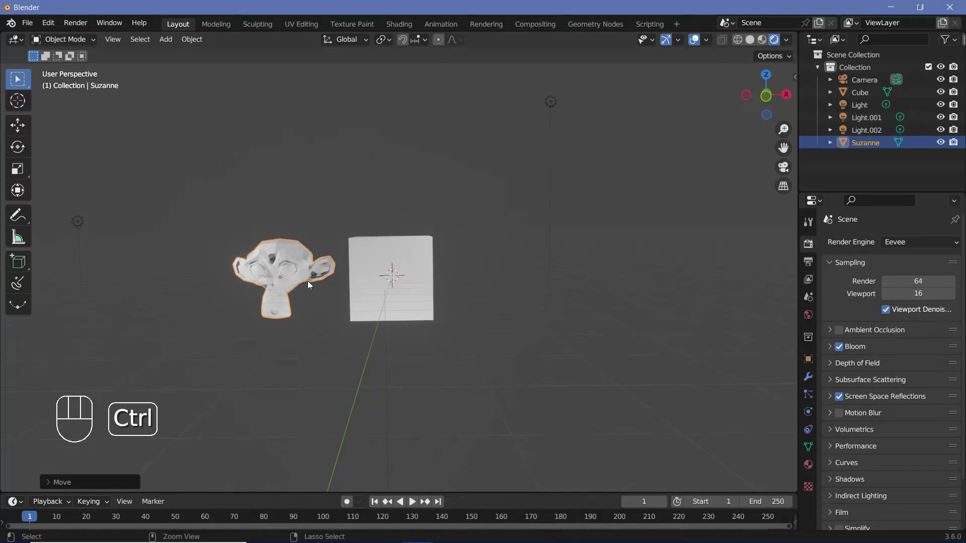
pyautogui.moveTo(285, 226); pyautogui.dragTo(369, 225)
pyautogui.click(326, 232)
pyautogui.moveTo(299, 241); pyautogui.dragTo(439, 213)
pyautogui.moveTo(436, 220); pyautogui.dragTo(403, 294)
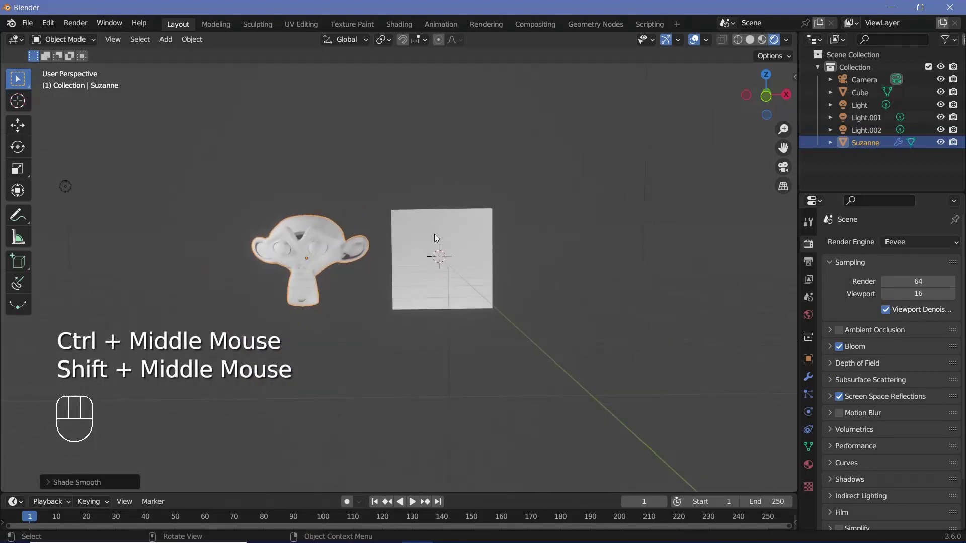
# Select the cube together with Suzanne and link them
pyautogui.moveTo(436, 236); pyautogui.dragTo(418, 241)
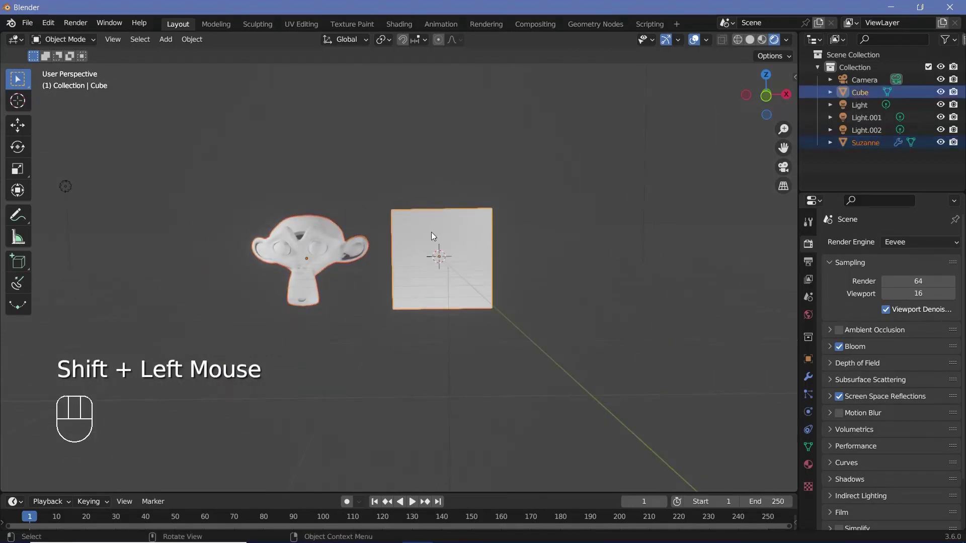
pyautogui.press('ctrl+l')
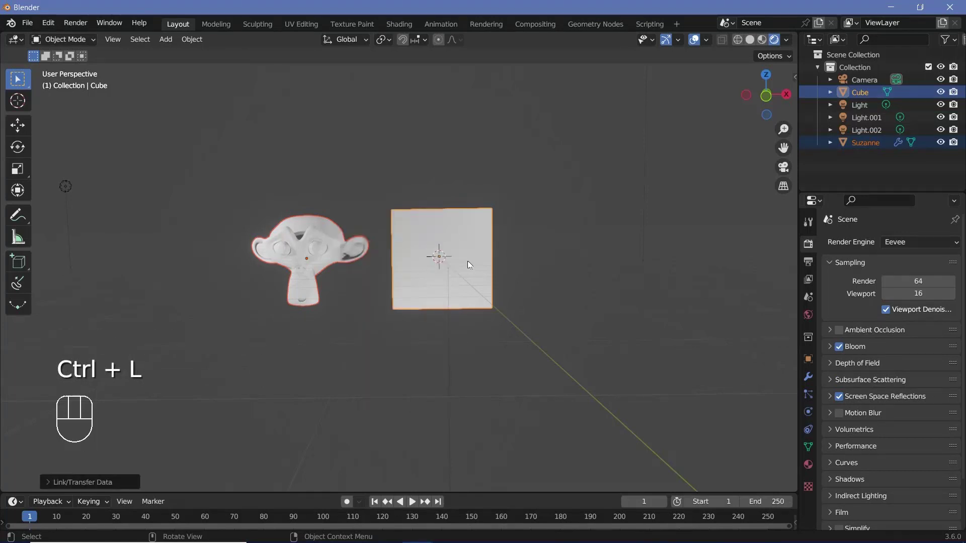
pyautogui.moveTo(417, 222); pyautogui.dragTo(408, 209)
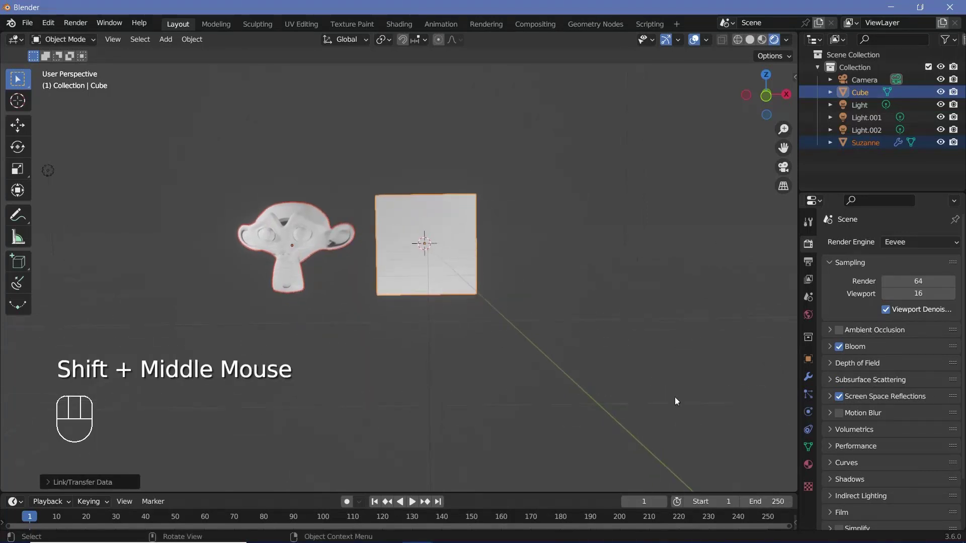
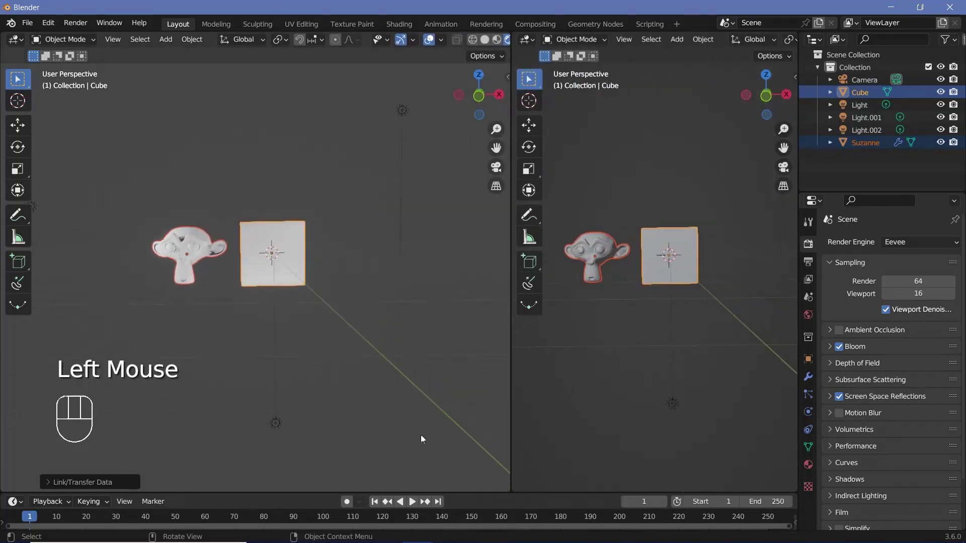
# Split the window into a 3D view and a Shader Editor showing the cube's Principled BSDF nodes, sidebar hidden
pyautogui.moveTo(323, 378); pyautogui.dragTo(324, 316)
pyautogui.moveTo(534, 48); pyautogui.dragTo(138, 155)
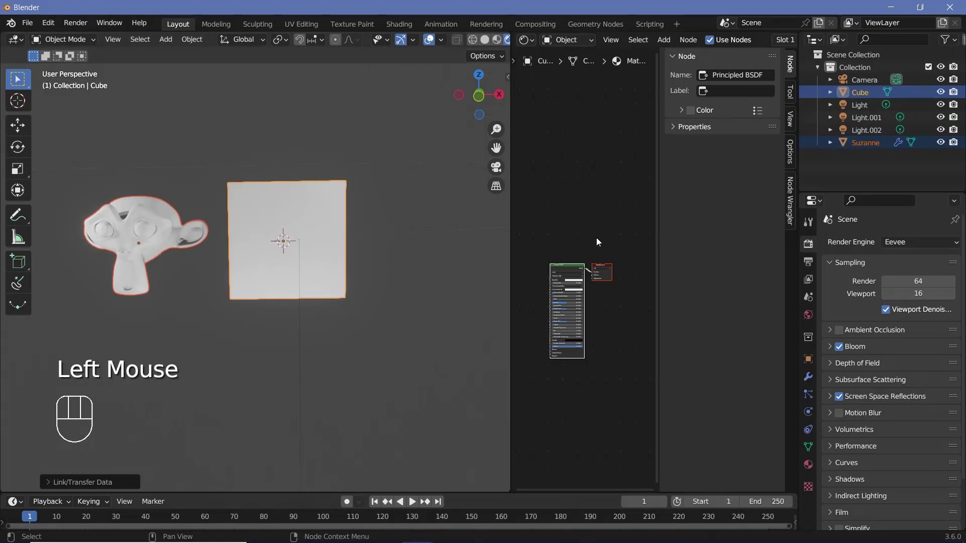
pyautogui.press('n')
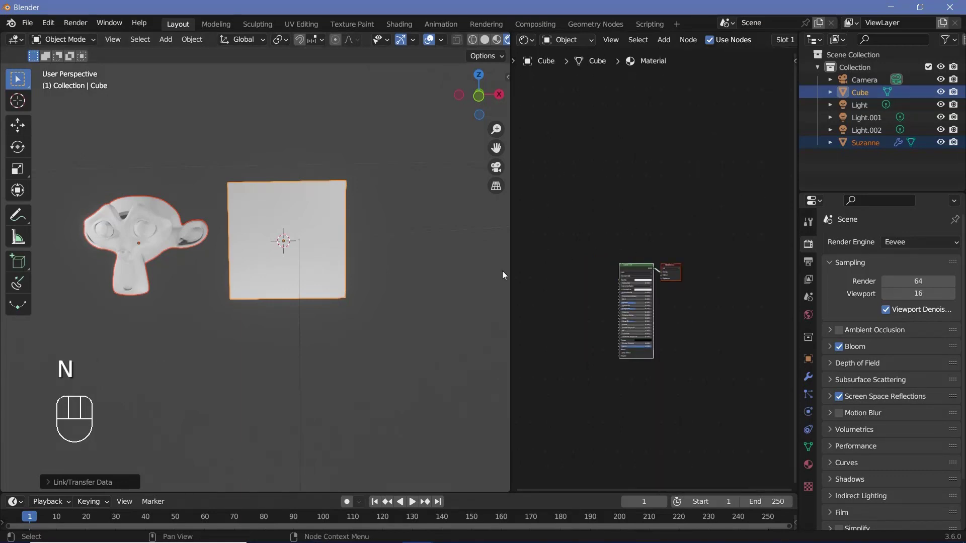
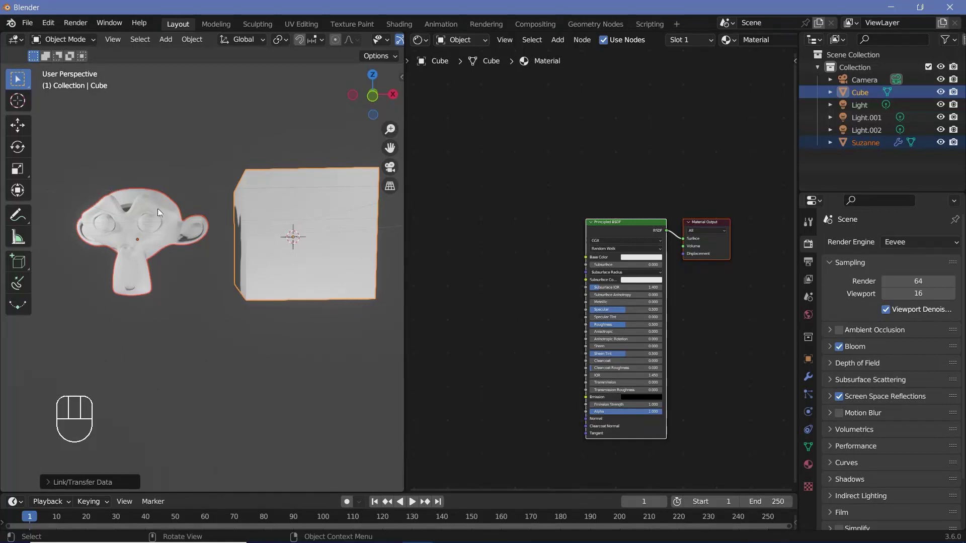
pyautogui.moveTo(154, 213); pyautogui.dragTo(257, 212)
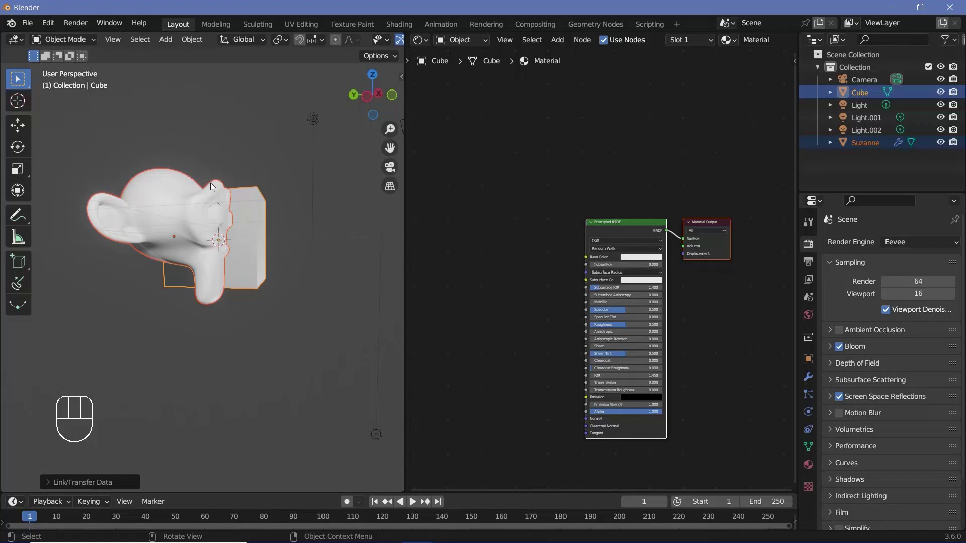
pyautogui.moveTo(214, 240); pyautogui.dragTo(305, 243)
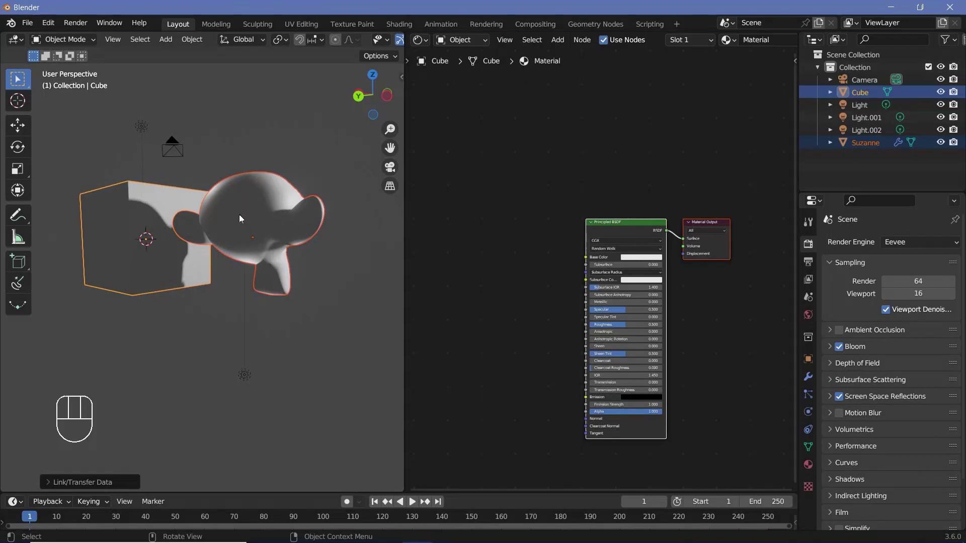
pyautogui.moveTo(248, 217); pyautogui.dragTo(251, 195)
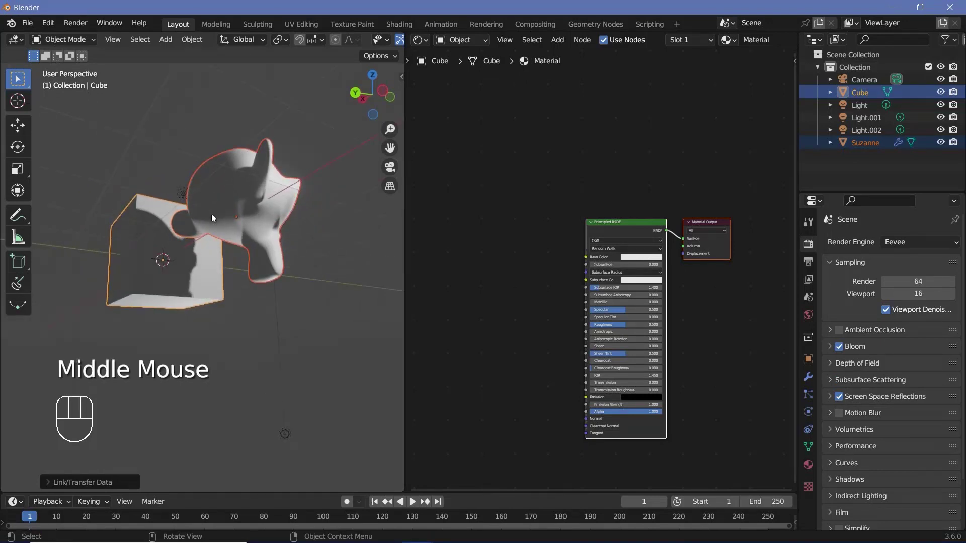
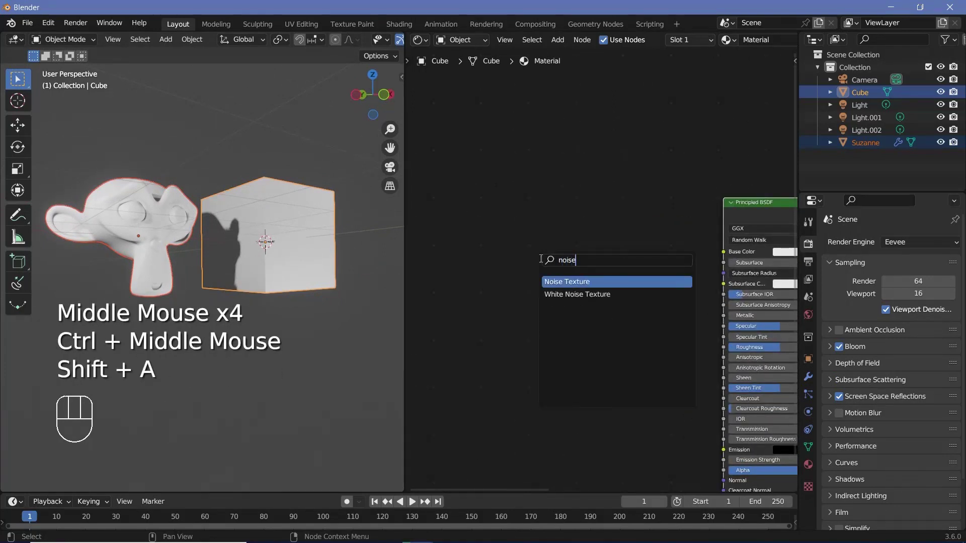
# Add a Noise Texture node and a Mapping node to the cube material
pyautogui.middleClick(474, 284)
pyautogui.scroll(3)
pyautogui.moveTo(632, 222); pyautogui.dragTo(633, 222)
pyautogui.press('shift+a')
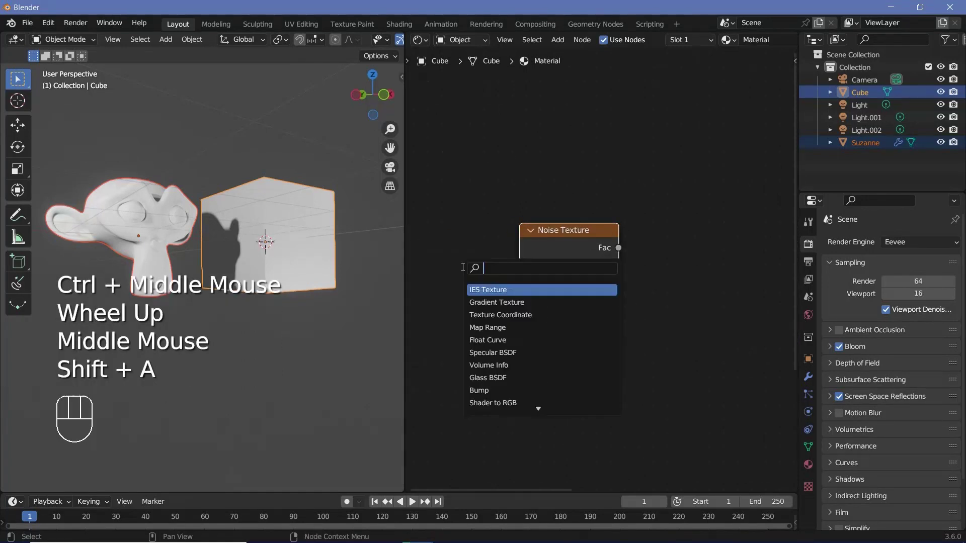
pyautogui.press('p')
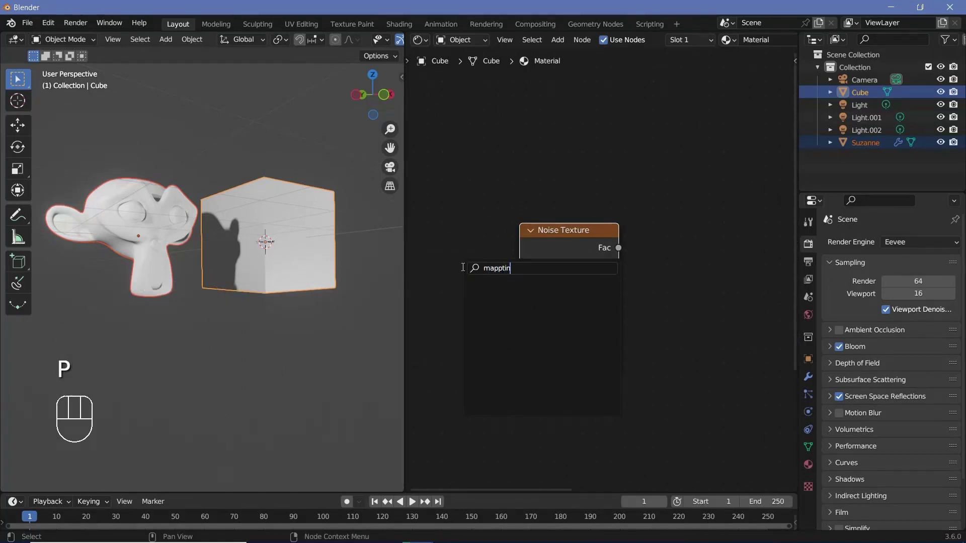
pyautogui.press('BackSpace')
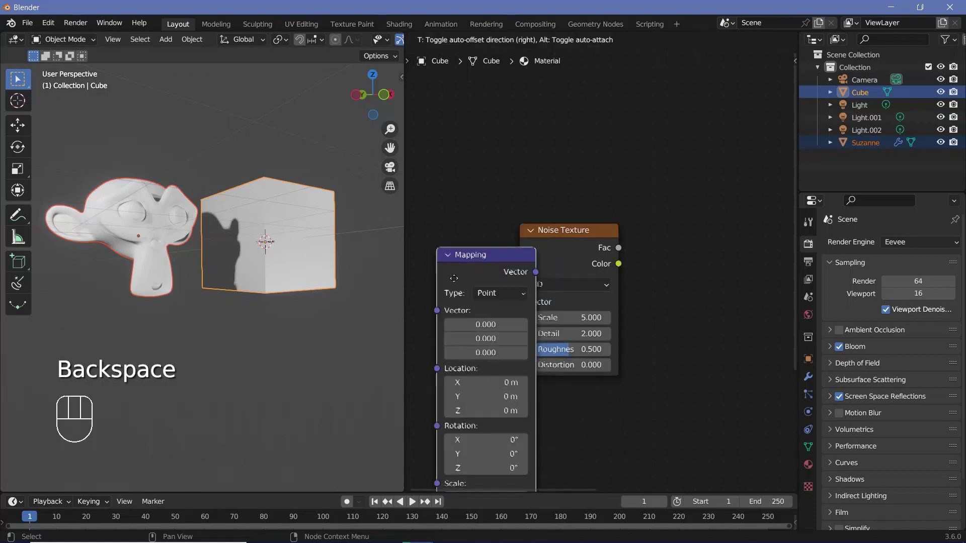
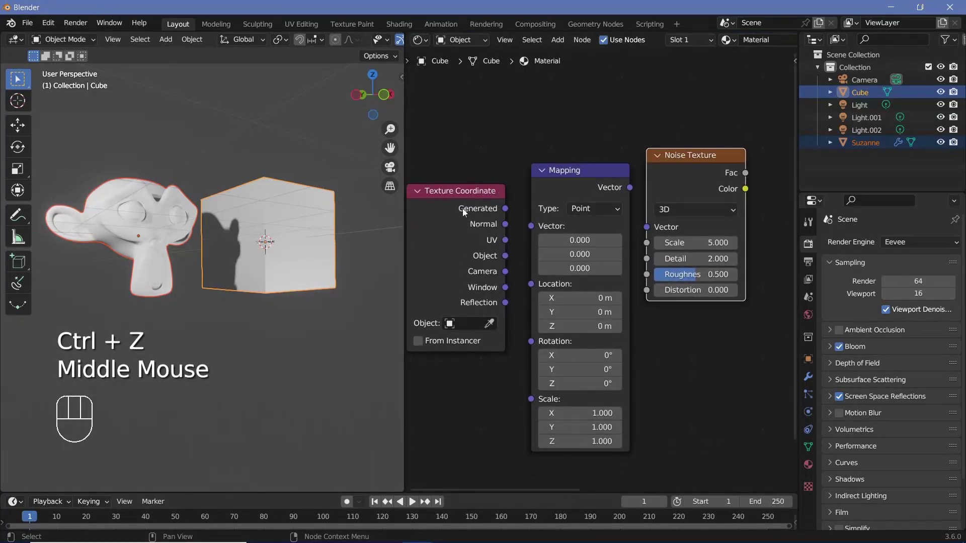
# Wire Texture Coordinate UV into Mapping, Mapping into Noise Texture, and the noise Fac onward to the shader
pyautogui.moveTo(508, 240); pyautogui.dragTo(624, 193)
pyautogui.click(630, 189)
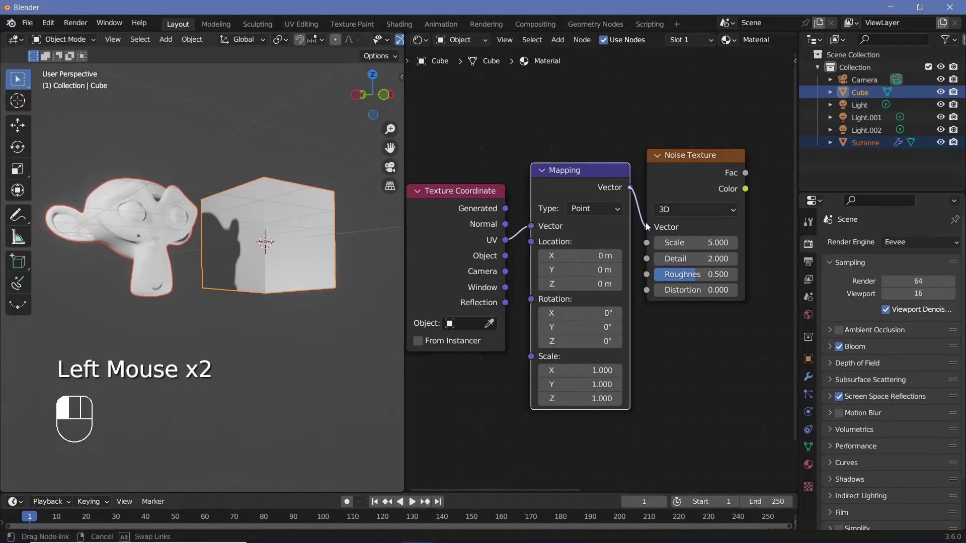
pyautogui.middleClick(720, 199)
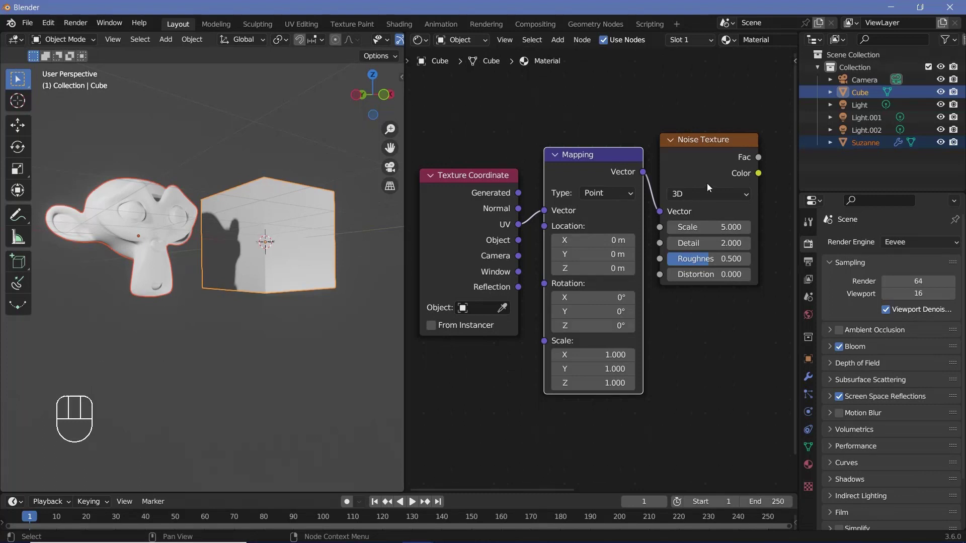
pyautogui.click(694, 164)
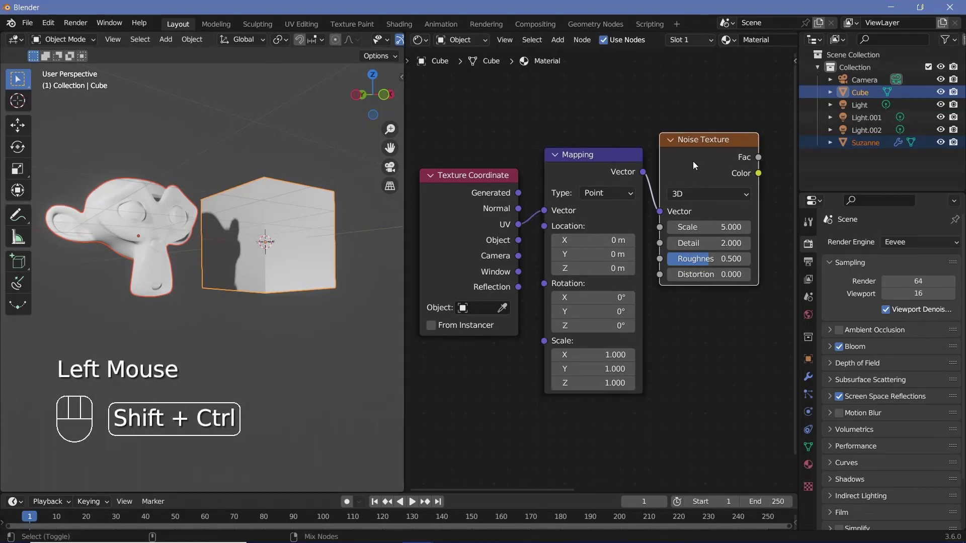
pyautogui.click(702, 166)
pyautogui.middleClick(267, 227)
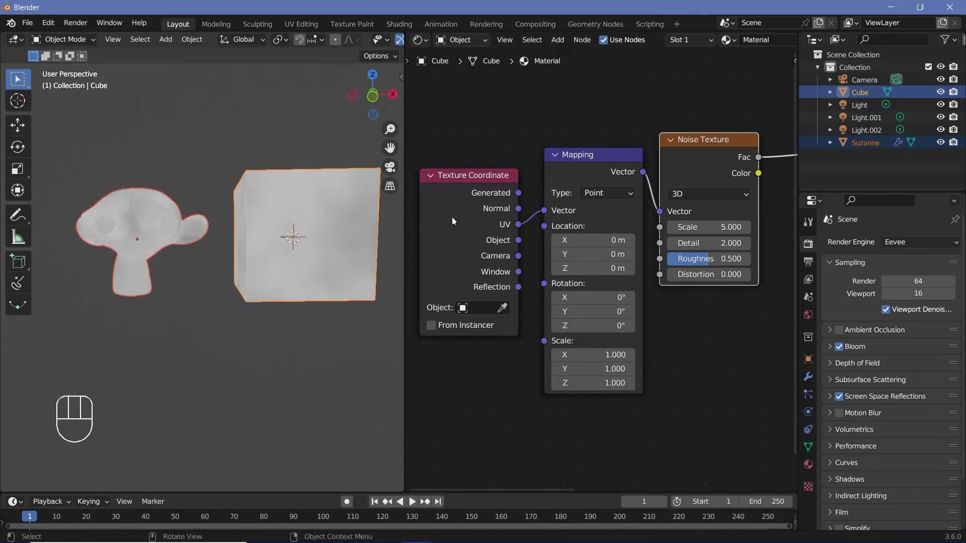
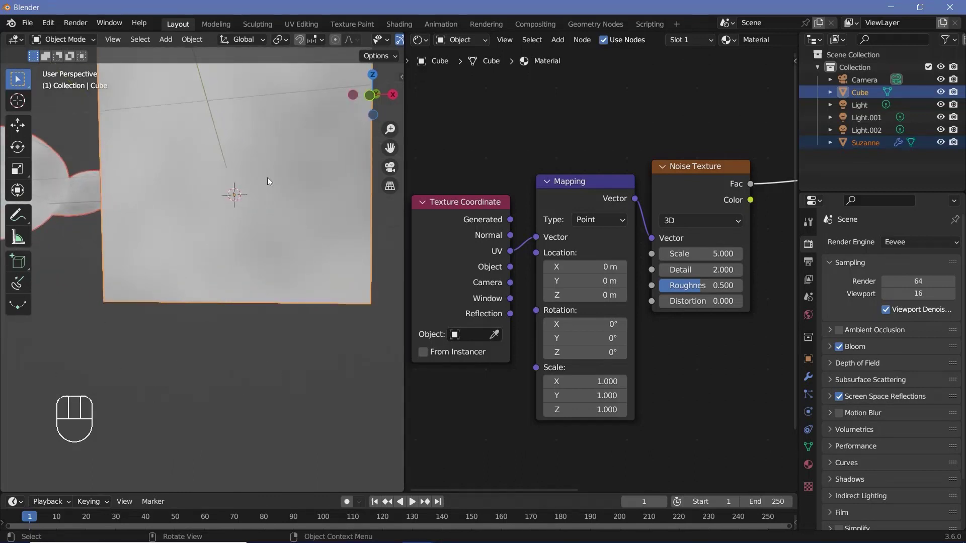
# Cut the Mapping-to-Noise link and make room between the two nodes
pyautogui.moveTo(278, 185); pyautogui.dragTo(284, 226)
pyautogui.middleClick(232, 219)
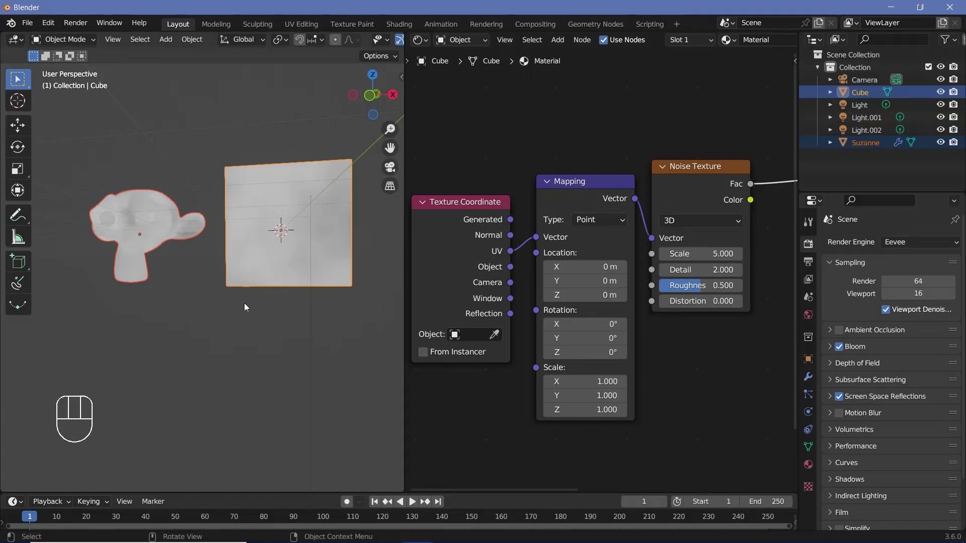
pyautogui.moveTo(665, 226); pyautogui.dragTo(545, 270)
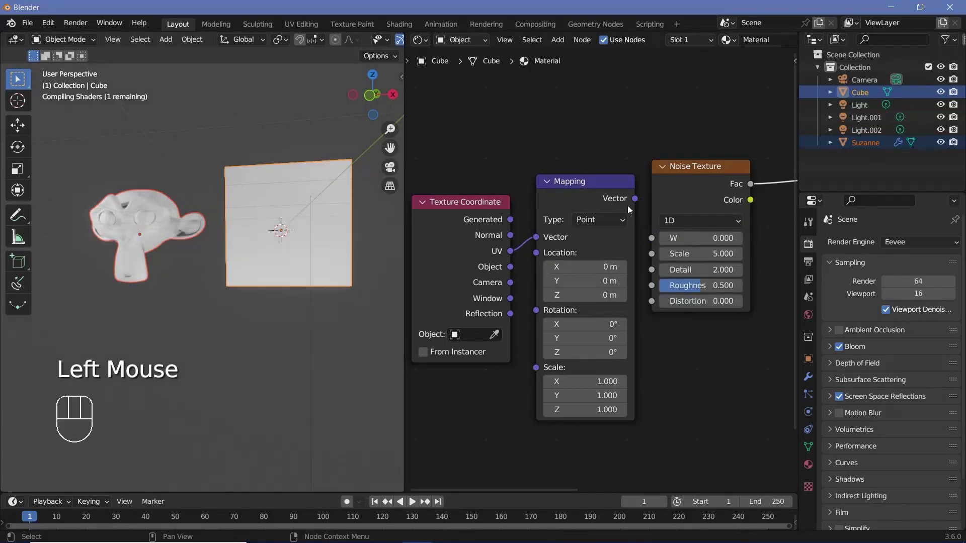
pyautogui.moveTo(469, 184); pyautogui.dragTo(576, 242)
pyautogui.moveTo(569, 208); pyautogui.dragTo(475, 195)
pyautogui.click(493, 191)
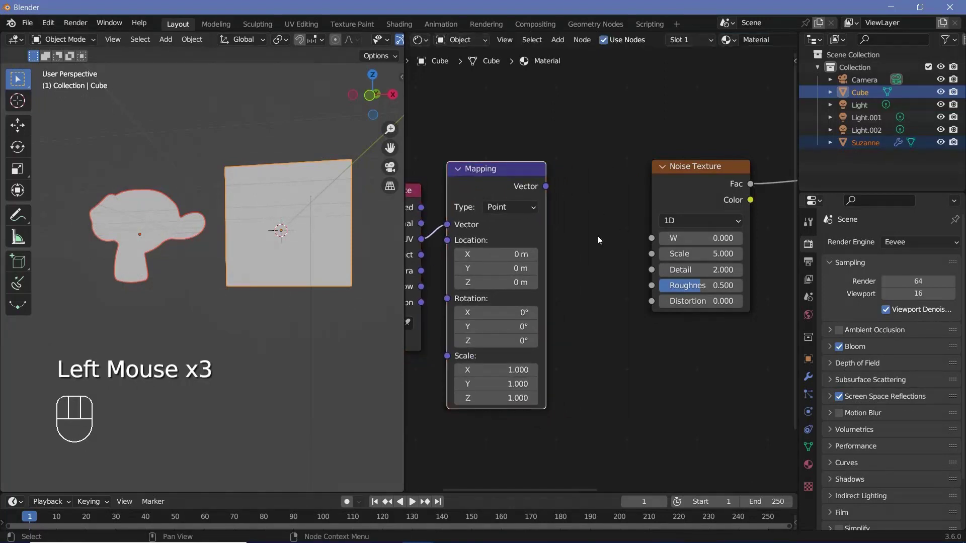
# Insert a Separate XYZ node so the mapped X drives the 1D Noise W at scale 27.7
pyautogui.press('shift+a')
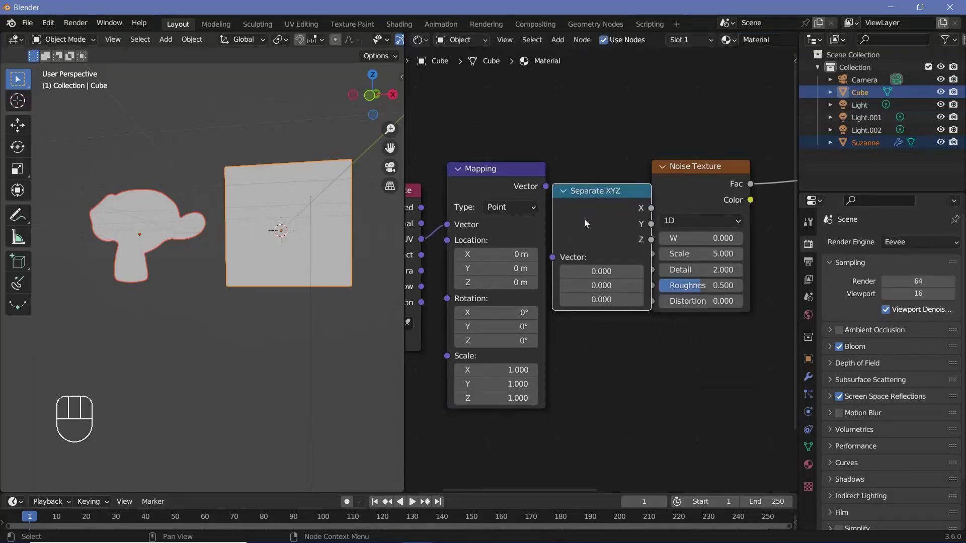
pyautogui.moveTo(553, 193); pyautogui.dragTo(560, 252)
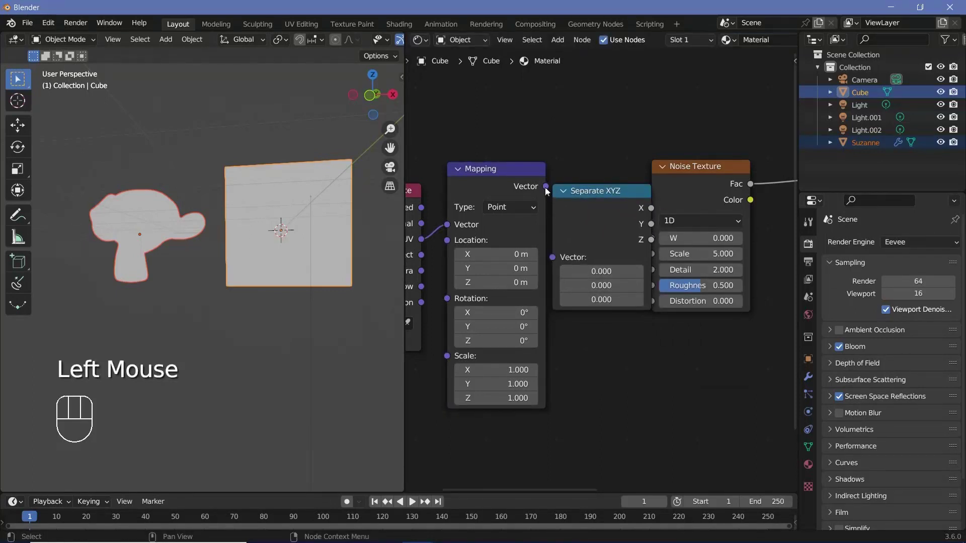
pyautogui.moveTo(547, 197); pyautogui.dragTo(612, 240)
pyautogui.moveTo(624, 222); pyautogui.dragTo(578, 354)
pyautogui.middleClick(257, 223)
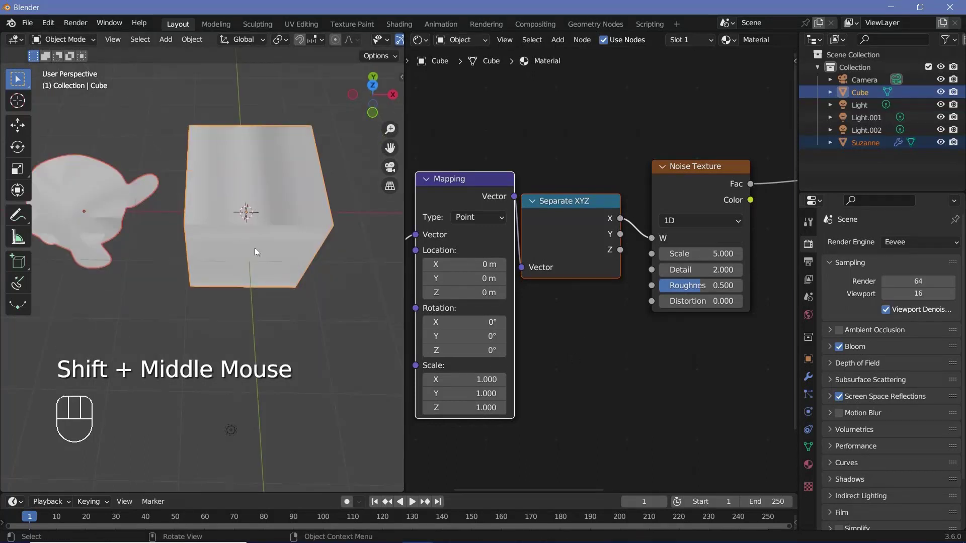
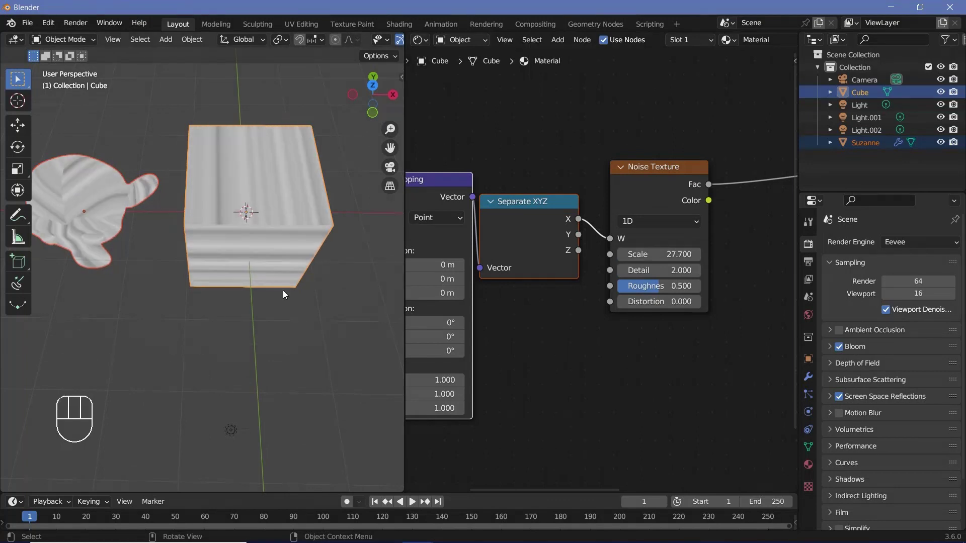
pyautogui.moveTo(275, 291); pyautogui.dragTo(282, 291)
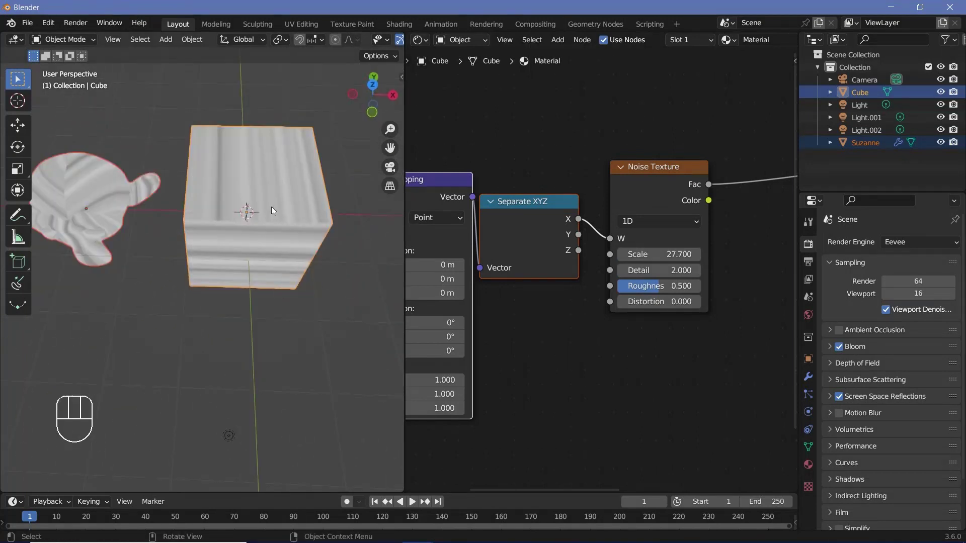
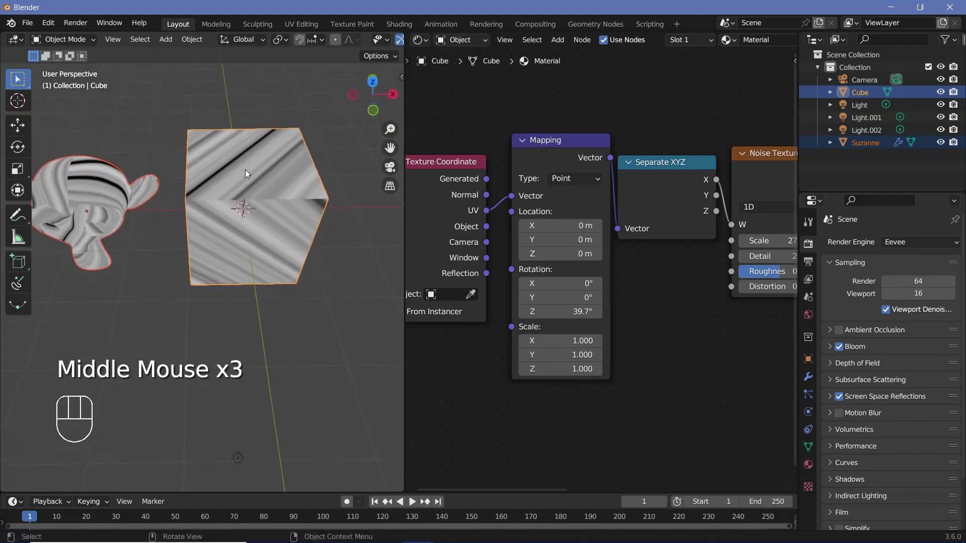
# Rotate the mapping 39.7° on Z for diagonal stripes and switch the new Musgrave Texture to 2D
pyautogui.middleClick(268, 227)
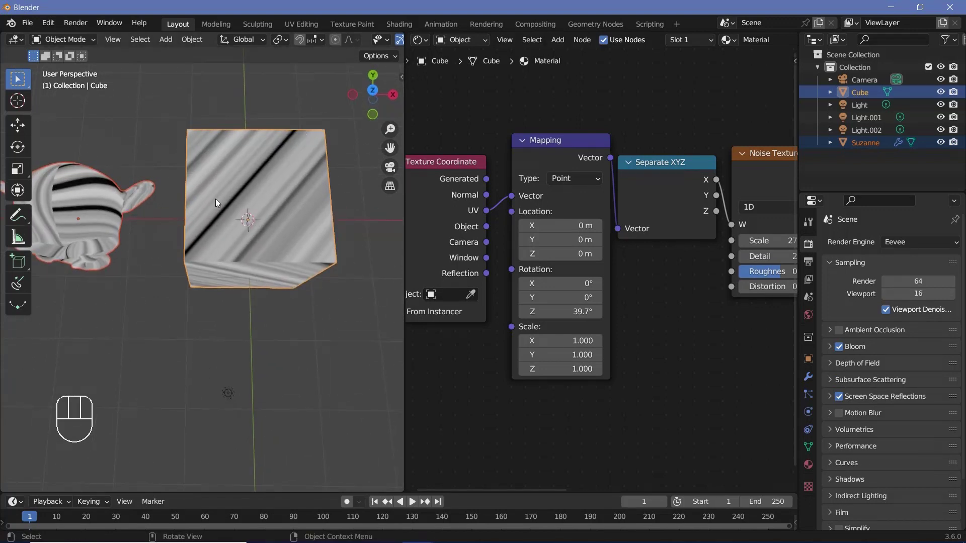
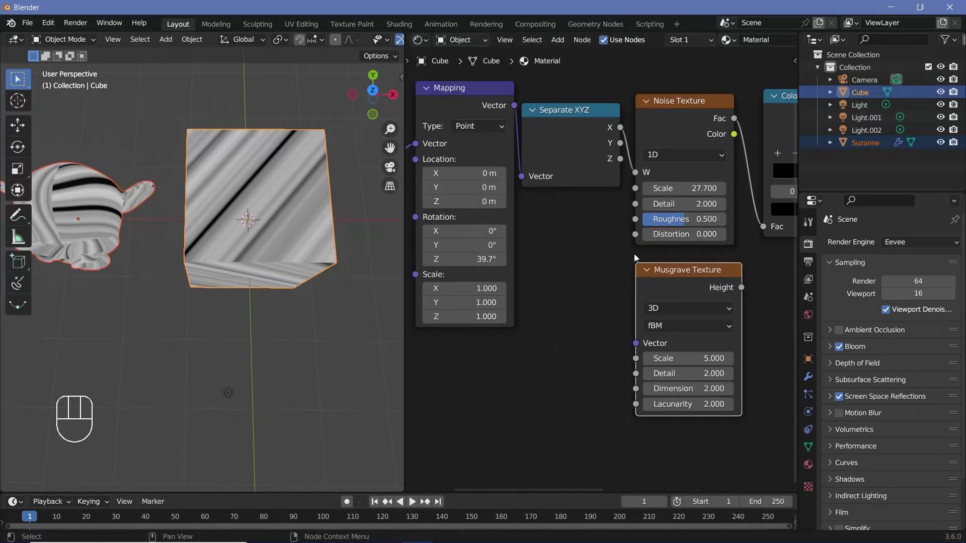
pyautogui.moveTo(672, 307); pyautogui.dragTo(652, 324)
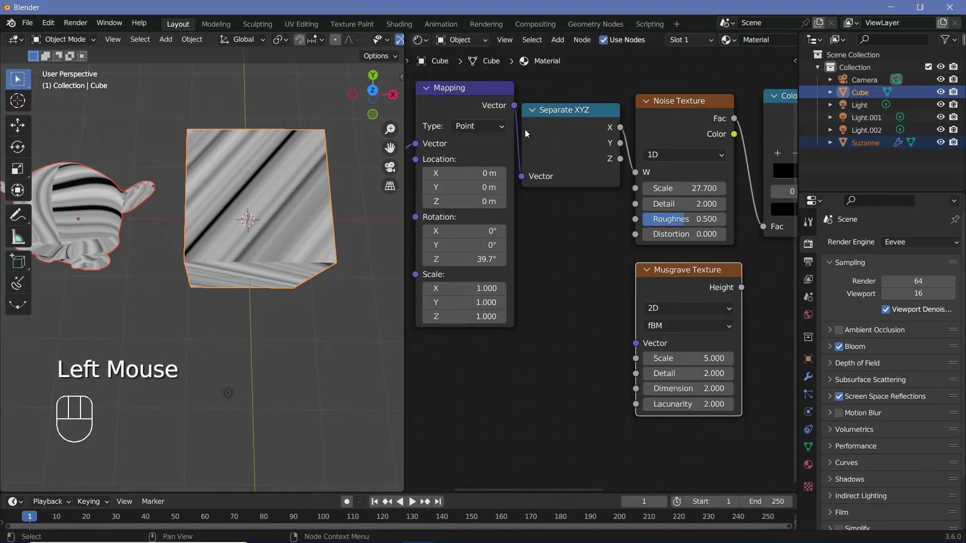
pyautogui.click(518, 110)
# Feed the mapped vector into the Musgrave Texture, preview it on the cube with Detail 10 and Dimension 0.2
pyautogui.moveTo(518, 122); pyautogui.dragTo(551, 370)
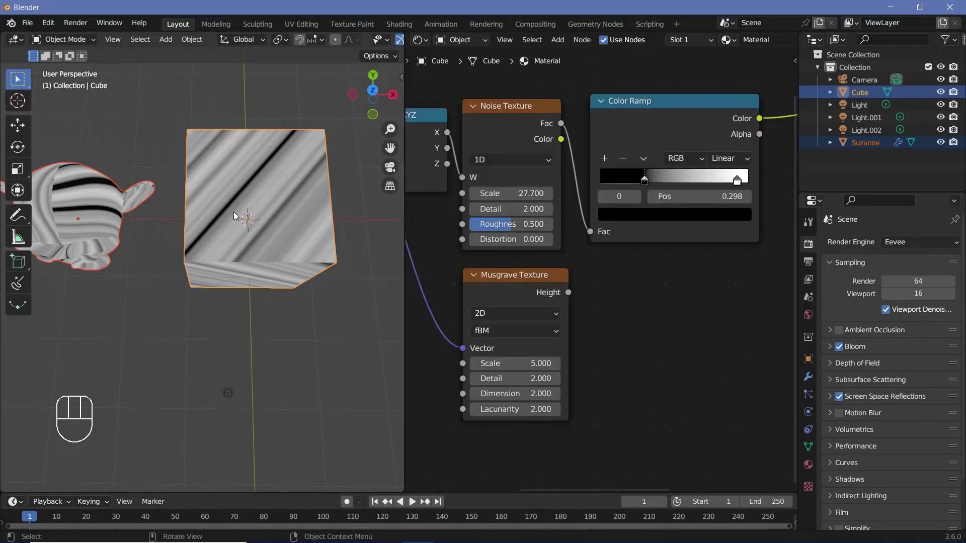
pyautogui.click(494, 286)
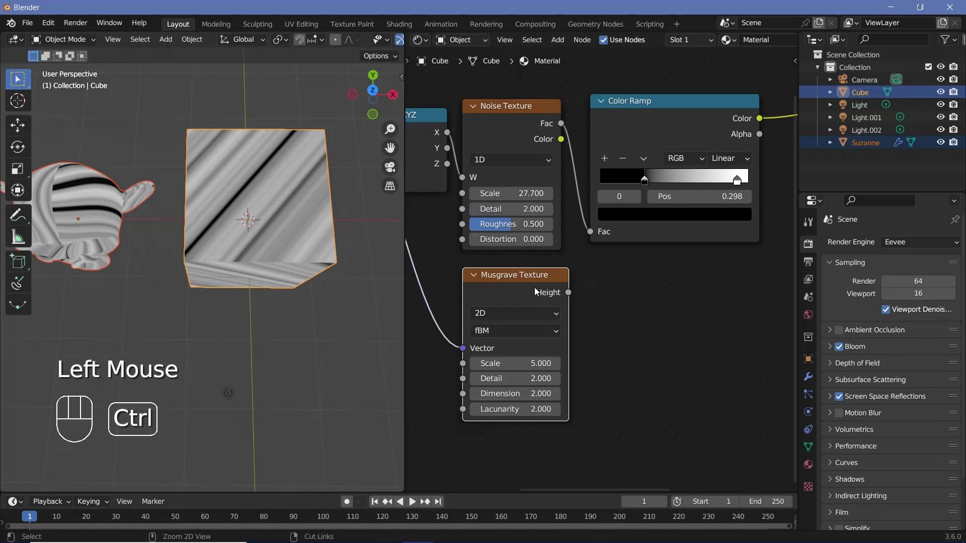
pyautogui.click(535, 290)
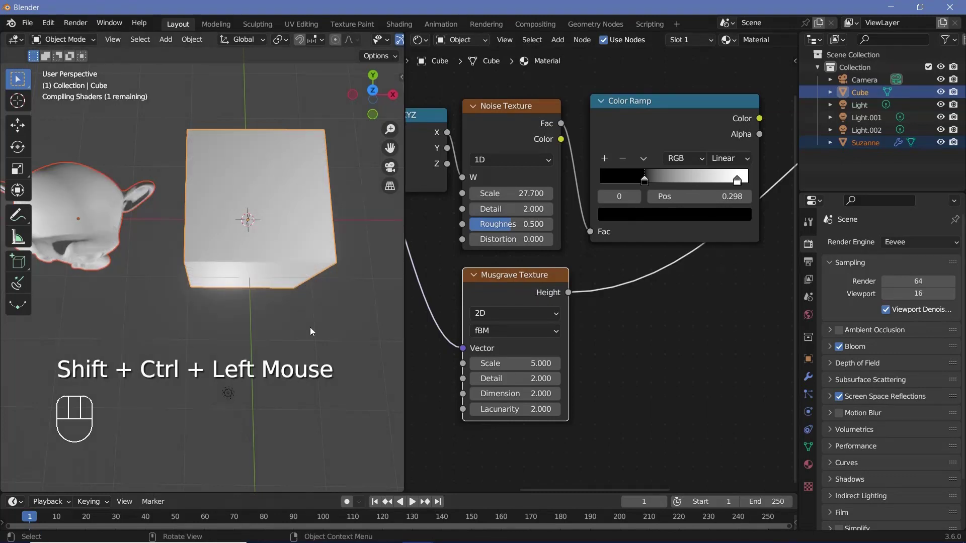
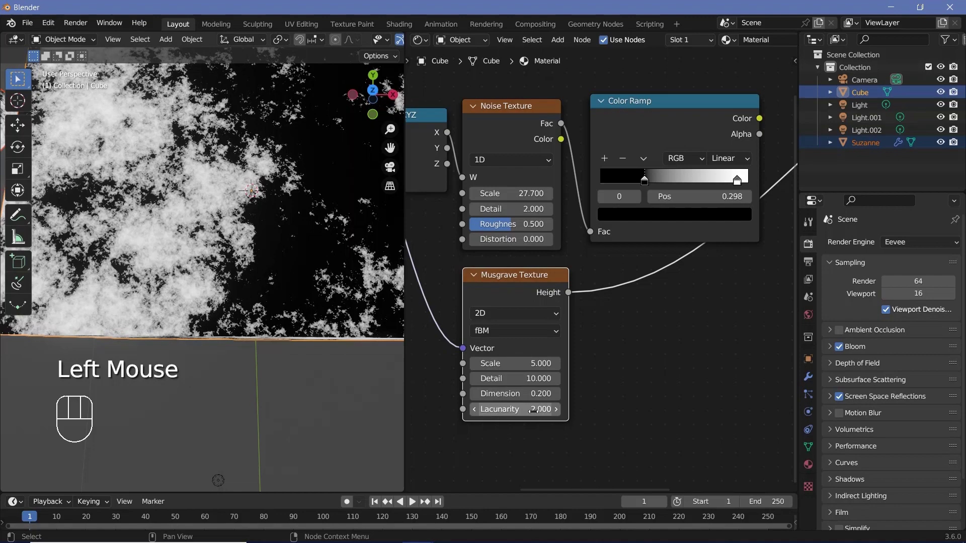
pyautogui.click(322, 242)
pyautogui.moveTo(292, 185); pyautogui.dragTo(291, 205)
pyautogui.moveTo(289, 206); pyautogui.dragTo(245, 229)
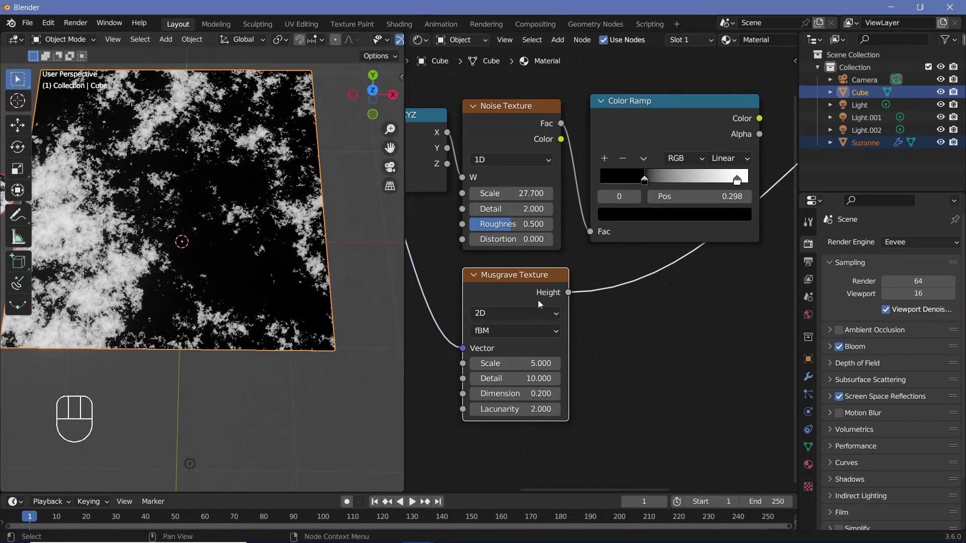
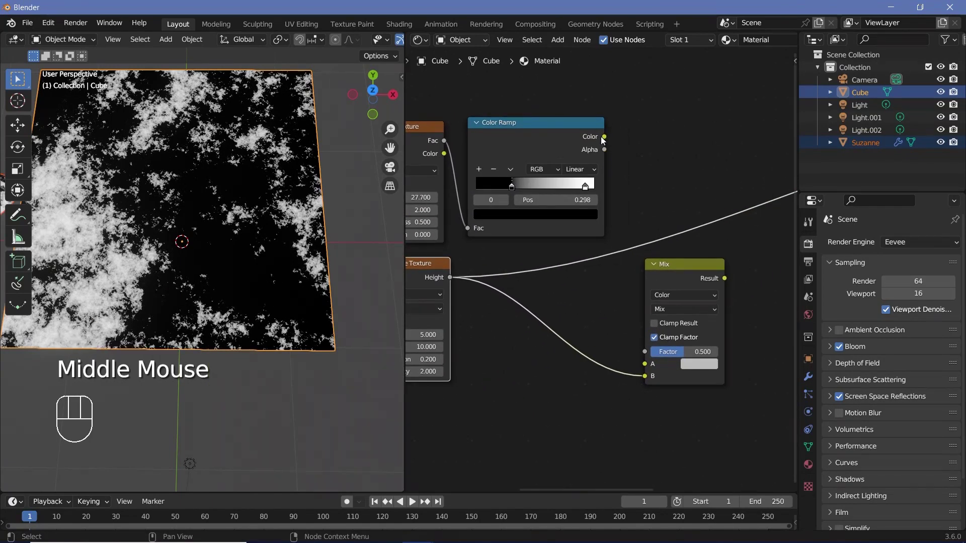
# Blend the Color Ramp with the Musgrave pattern in a Darken mix and wire its result to the shader
pyautogui.moveTo(610, 146); pyautogui.dragTo(673, 283)
pyautogui.middleClick(676, 270)
pyautogui.click(489, 153)
pyautogui.middleClick(466, 198)
pyautogui.click(525, 256)
pyautogui.middleClick(642, 284)
pyautogui.moveTo(648, 276); pyautogui.dragTo(642, 308)
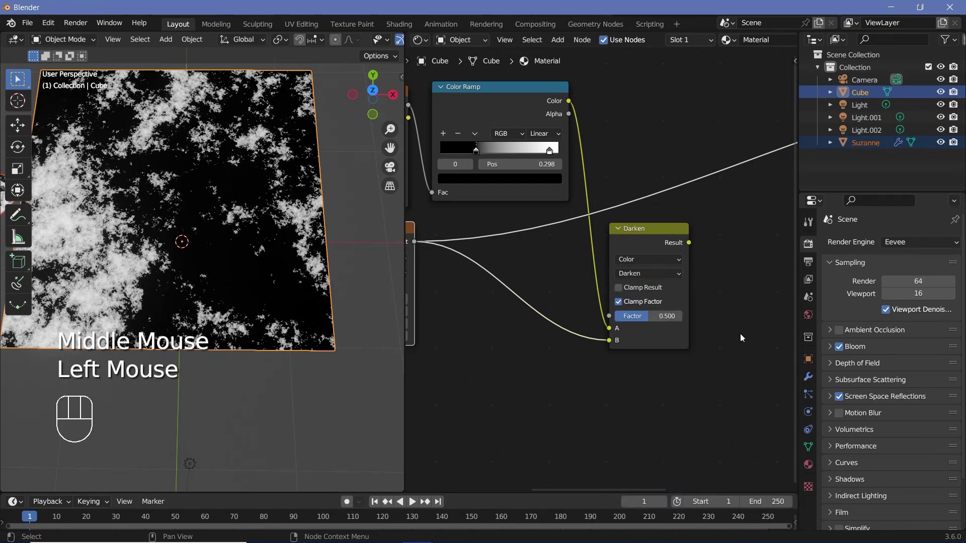
pyautogui.moveTo(650, 323); pyautogui.dragTo(686, 332)
pyautogui.middleClick(654, 354)
# Set the mix factor to 1.0 and check the white-grey clouds on the cube
pyautogui.click(595, 241)
pyautogui.click(594, 236)
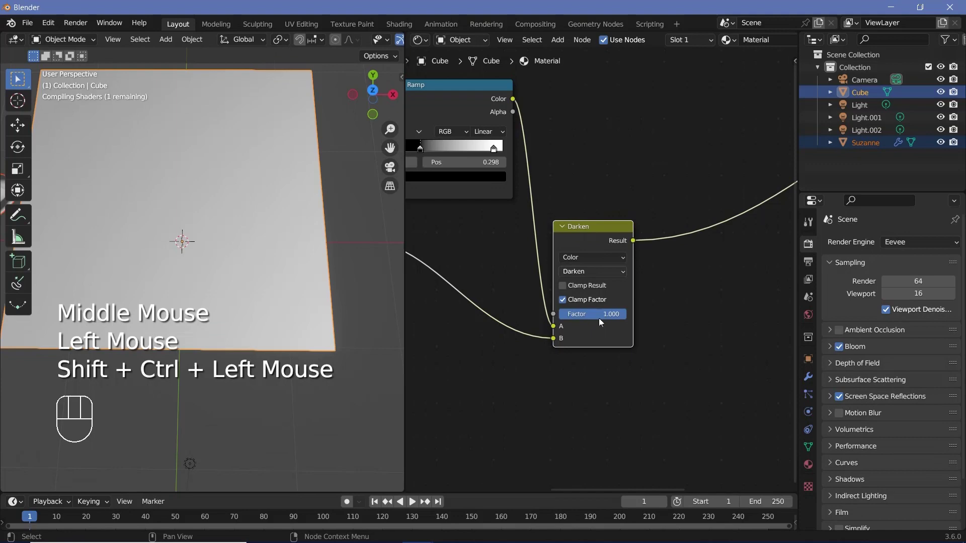
pyautogui.middleClick(303, 279)
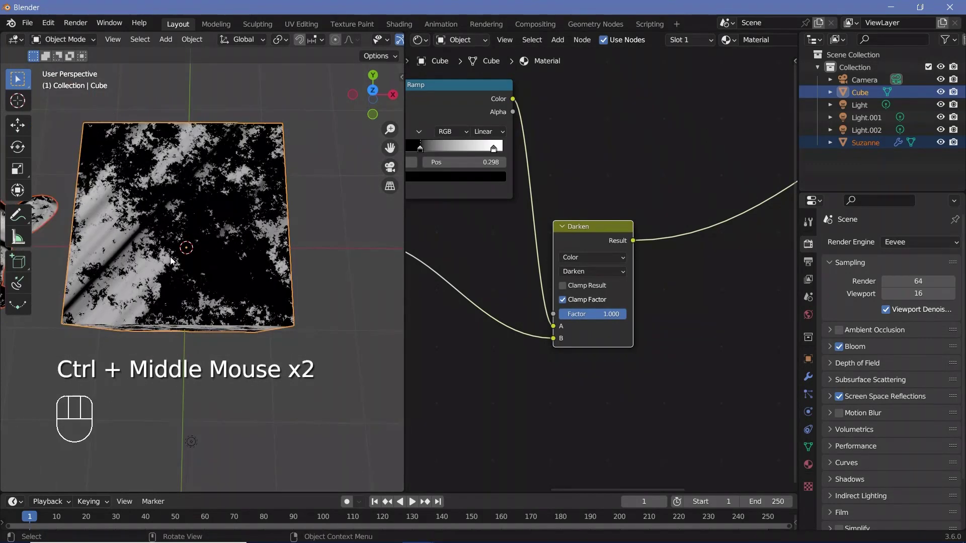
pyautogui.moveTo(209, 251); pyautogui.dragTo(251, 257)
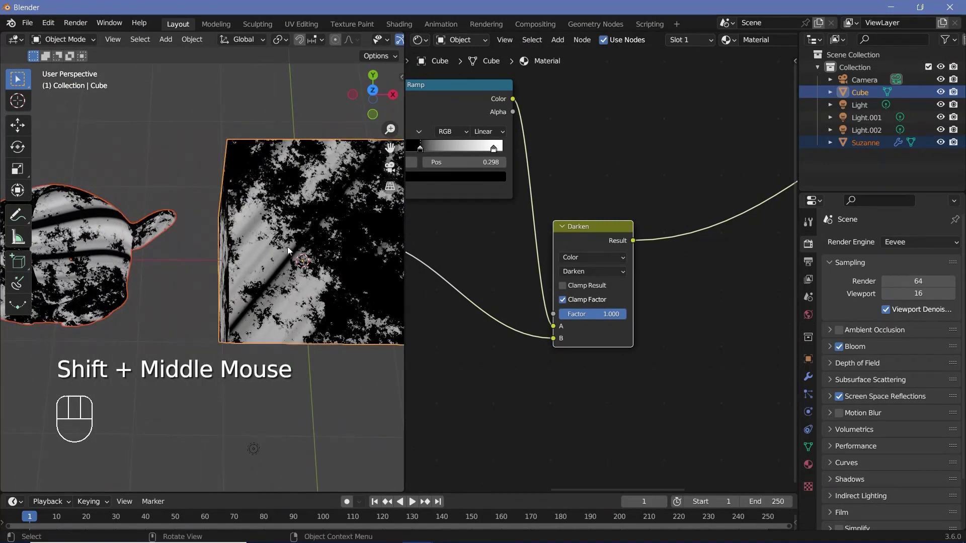
pyautogui.middleClick(267, 242)
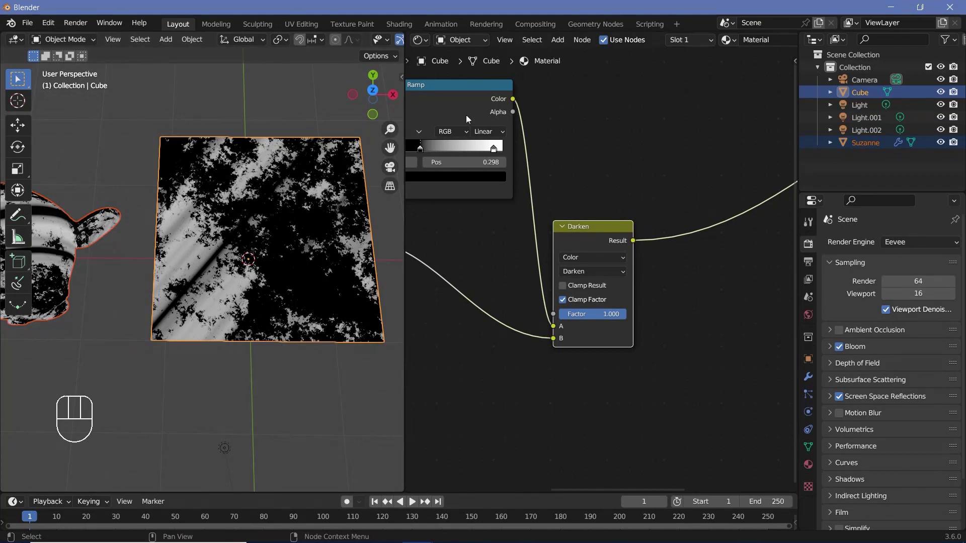
pyautogui.click(468, 116)
pyautogui.middleClick(474, 133)
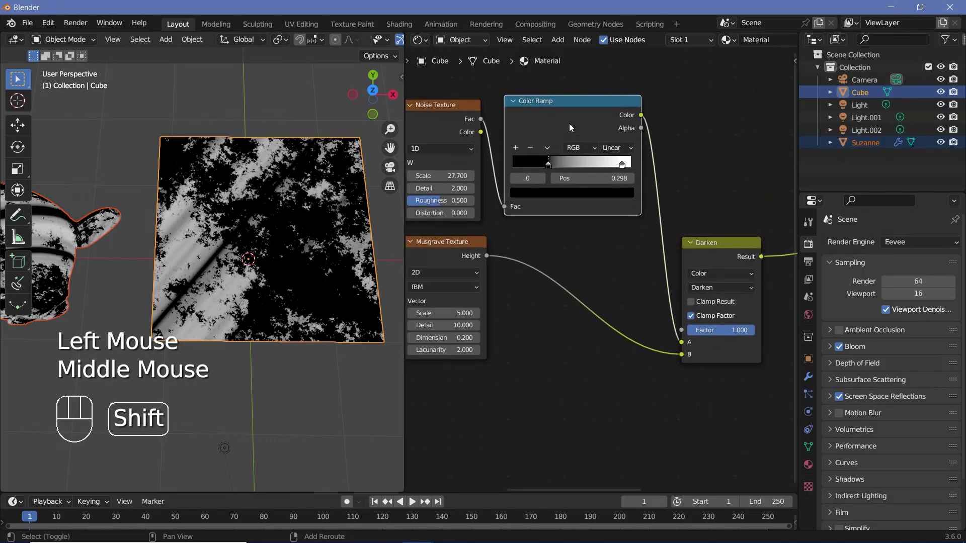
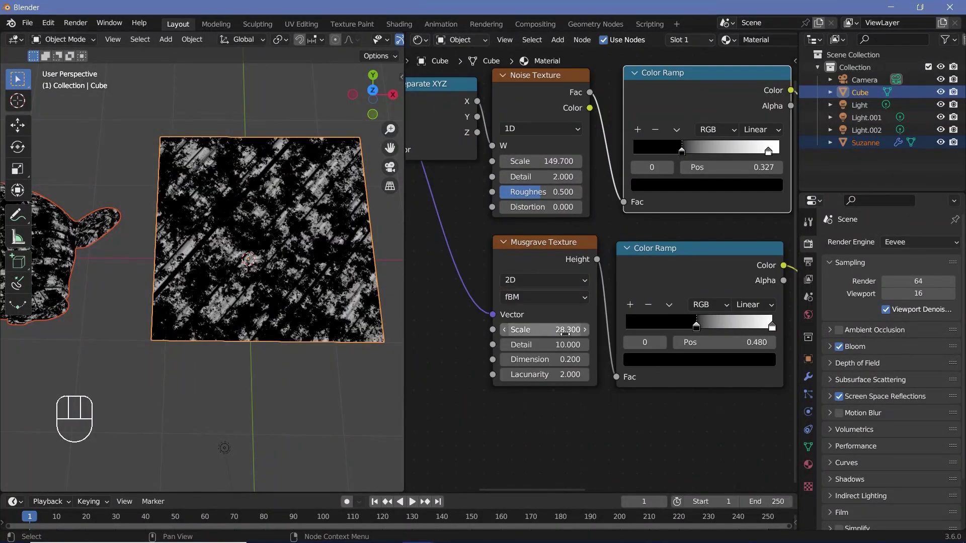
# Reverse the first Color Ramp and tighten its stops so only thin diagonal scratches remain
pyautogui.middleClick(247, 277)
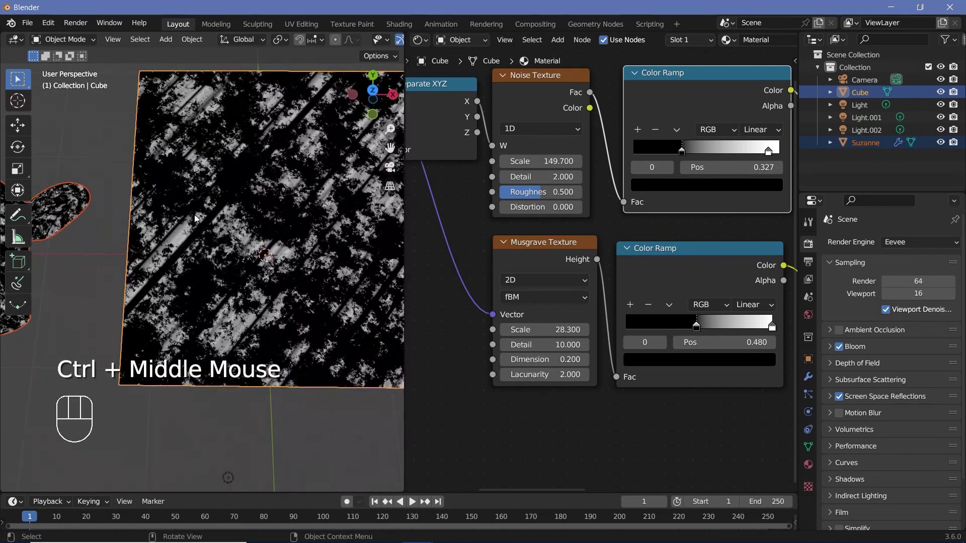
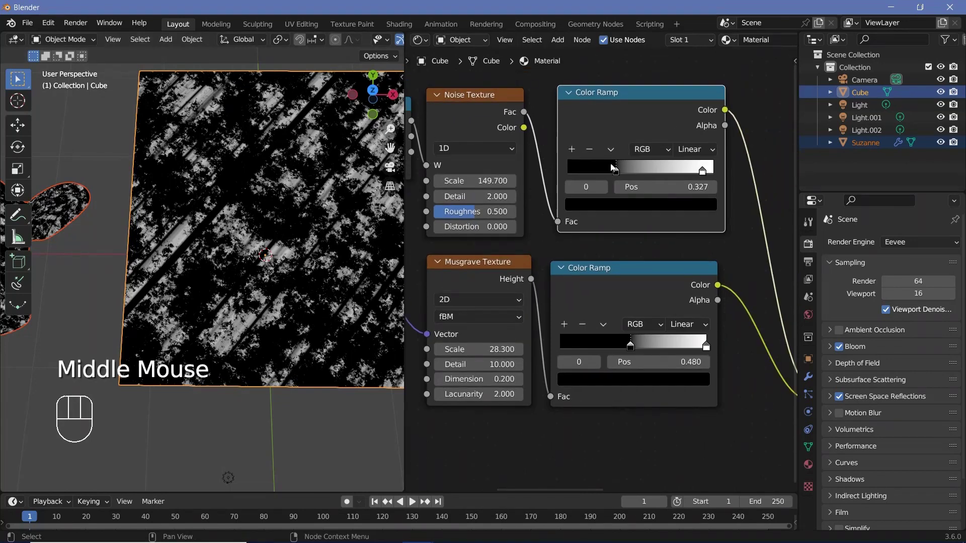
pyautogui.click(615, 168)
pyautogui.click(617, 174)
pyautogui.moveTo(702, 171); pyautogui.dragTo(586, 174)
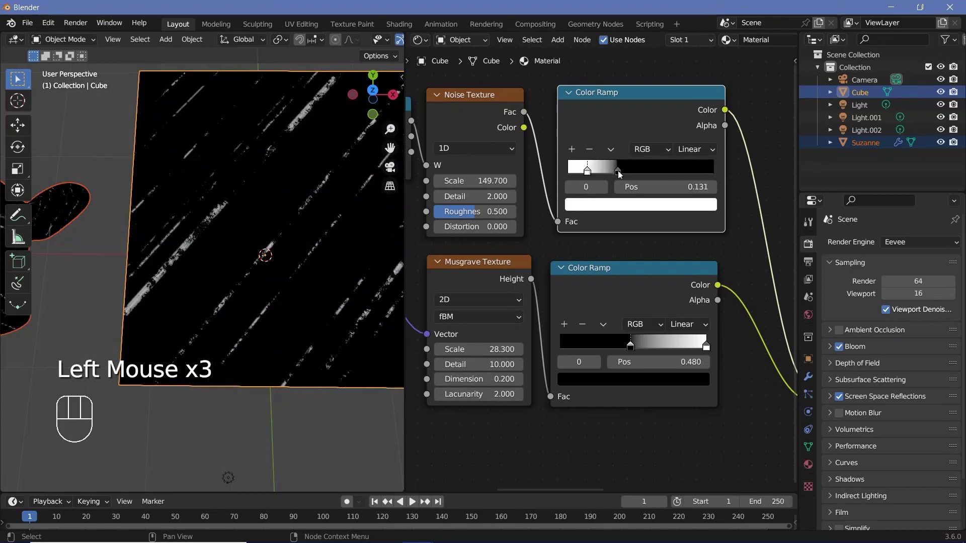
pyautogui.moveTo(622, 173); pyautogui.dragTo(654, 174)
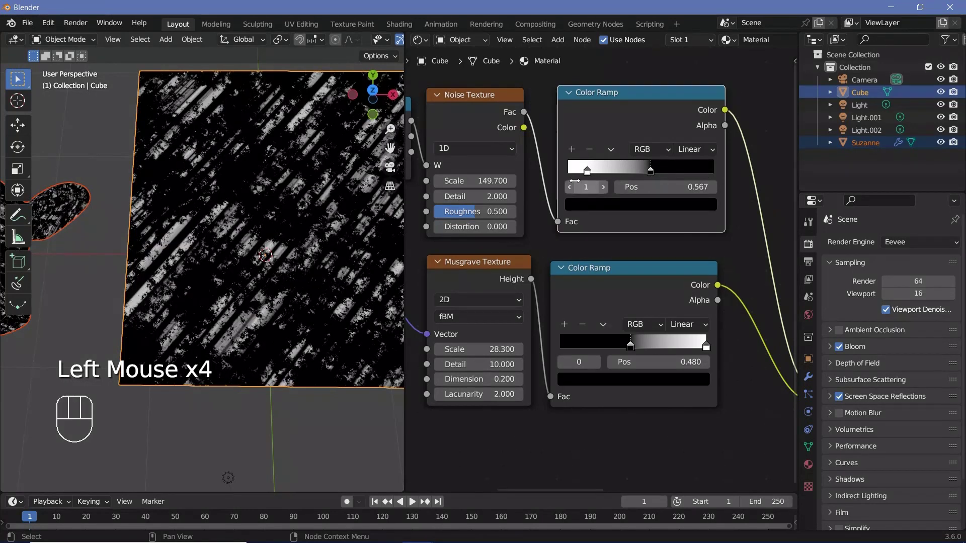
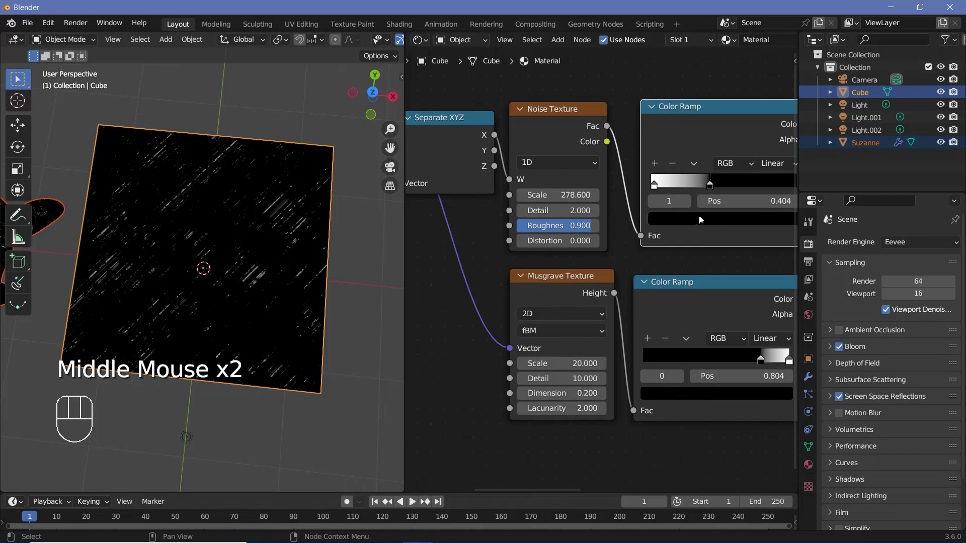
pyautogui.middleClick(228, 216)
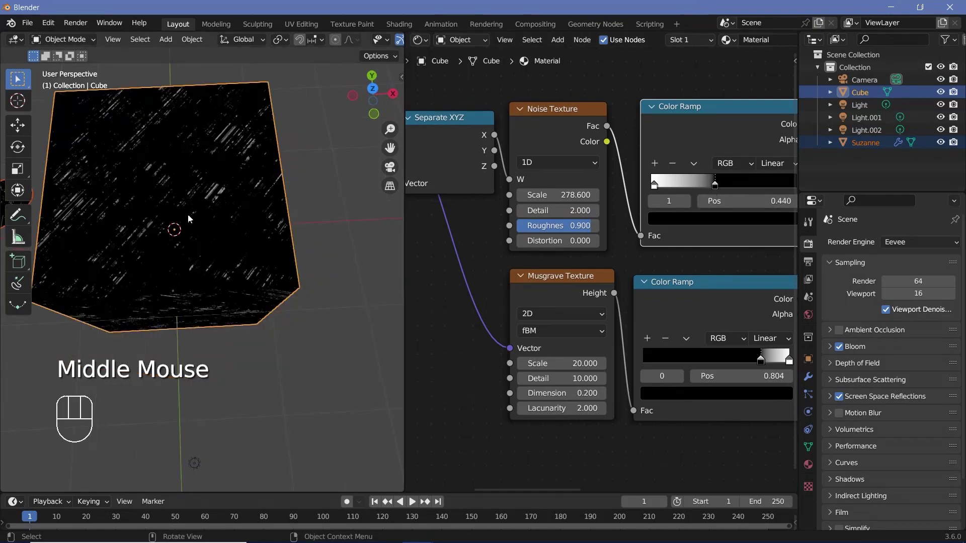
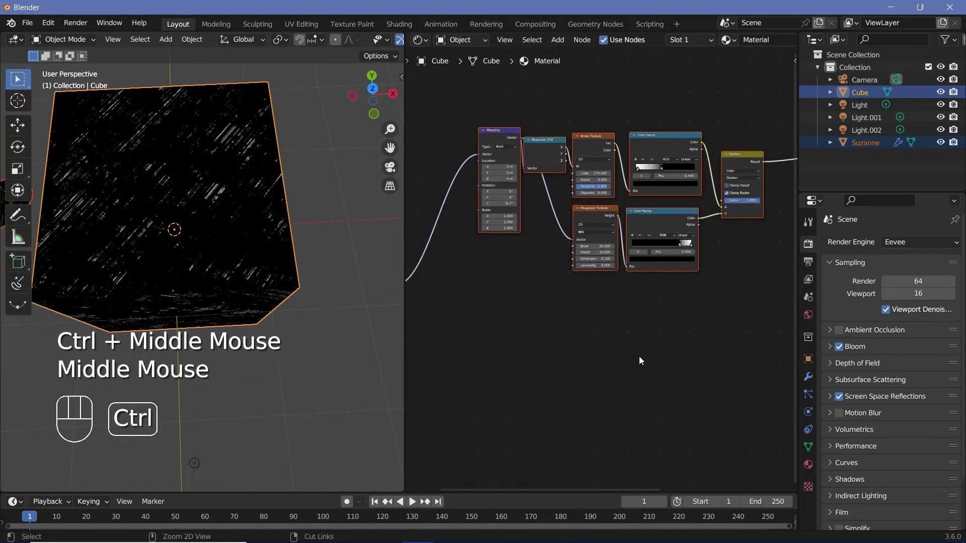
# Duplicate the scratch node group and mix both Darken outputs into the shader through a MixRGB node
pyautogui.press('ctrl+shift+d')
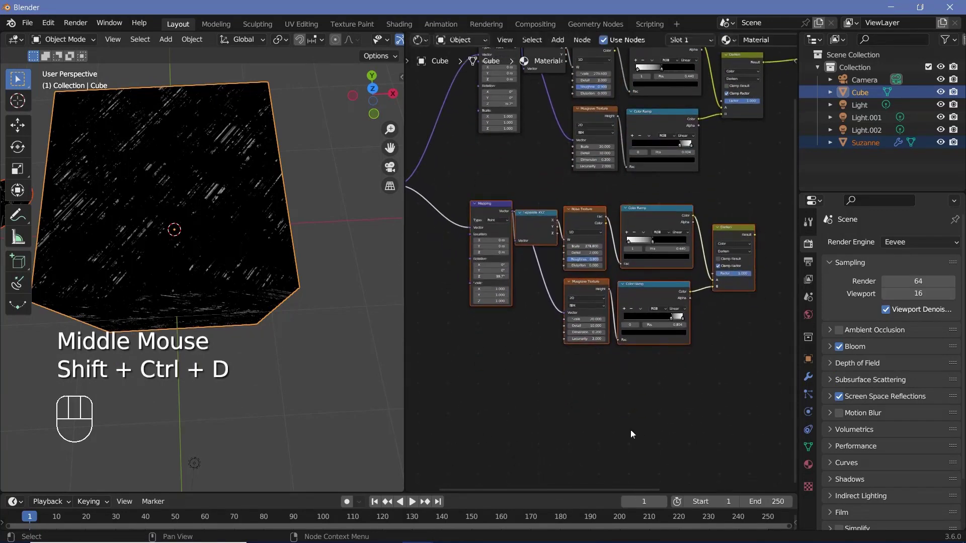
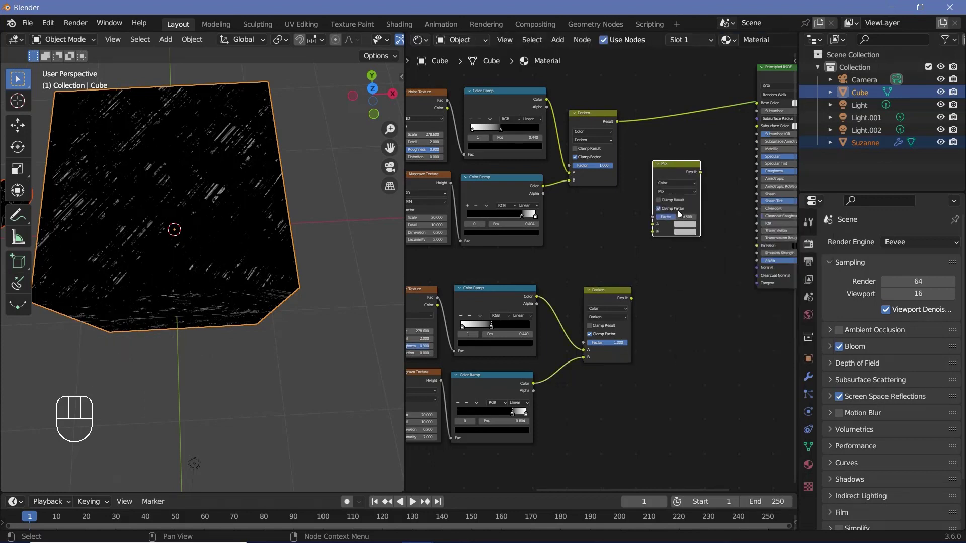
pyautogui.moveTo(619, 123); pyautogui.dragTo(646, 312)
pyautogui.click(648, 242)
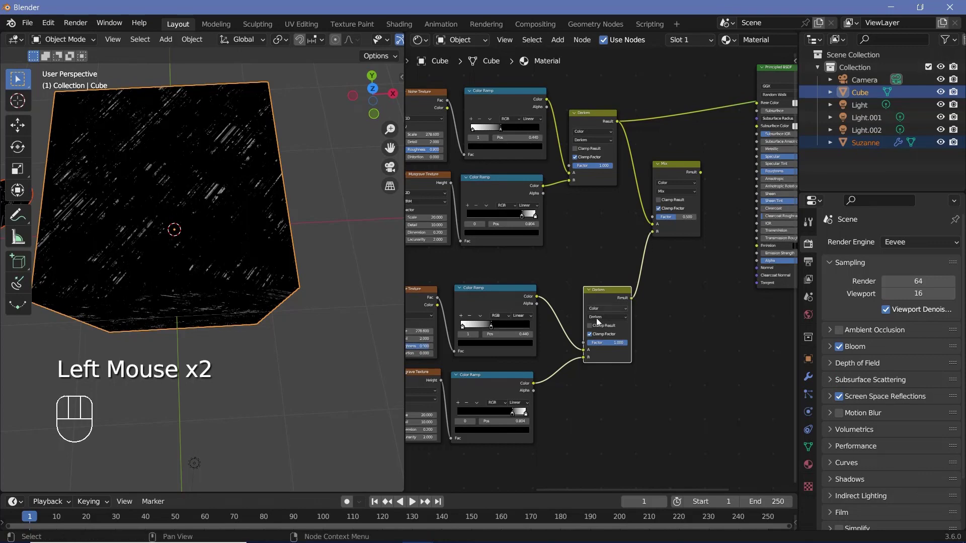
pyautogui.middleClick(623, 161)
pyautogui.click(621, 182)
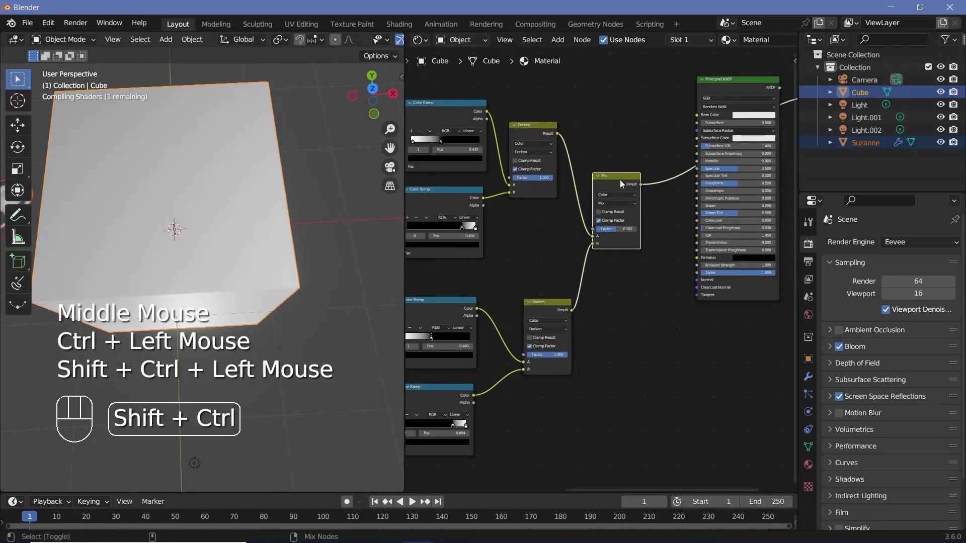
pyautogui.click(570, 232)
# Rotate the copy's Mapping 117° on Z so the cube's scratches crisscross
pyautogui.moveTo(222, 234); pyautogui.dragTo(217, 210)
pyautogui.middleClick(231, 216)
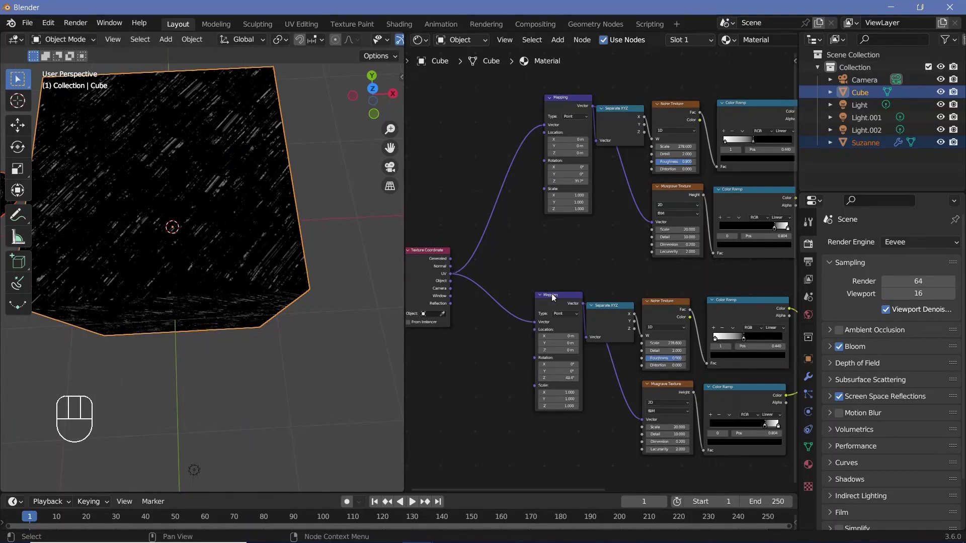
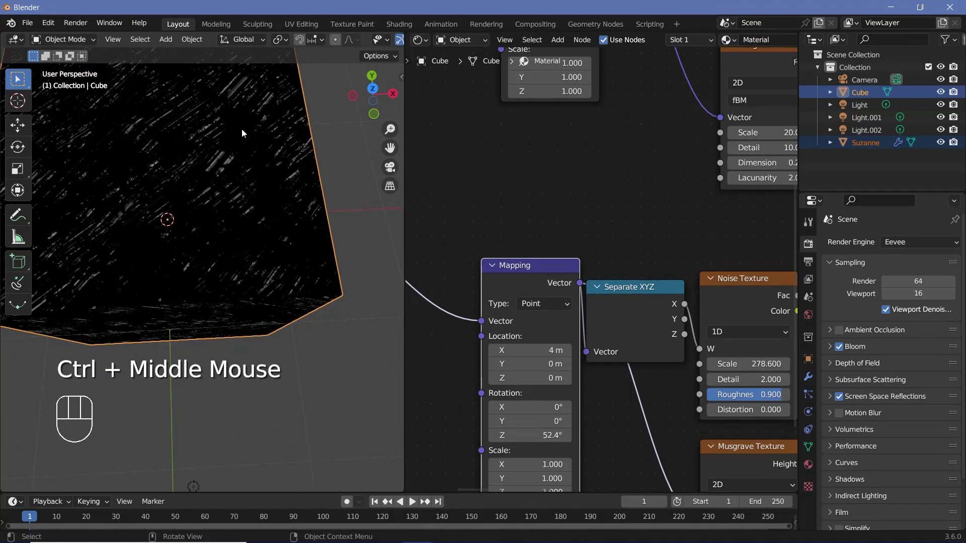
pyautogui.moveTo(260, 124); pyautogui.dragTo(324, 140)
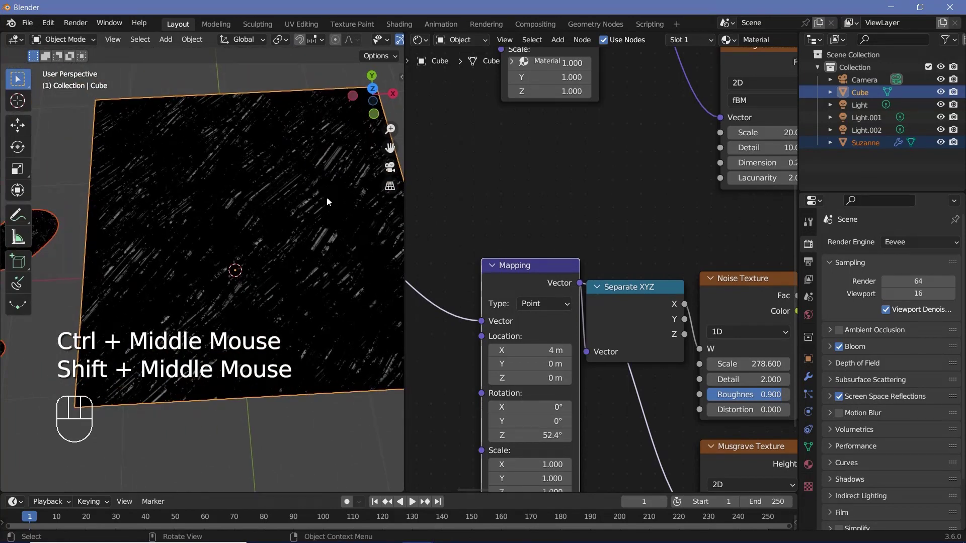
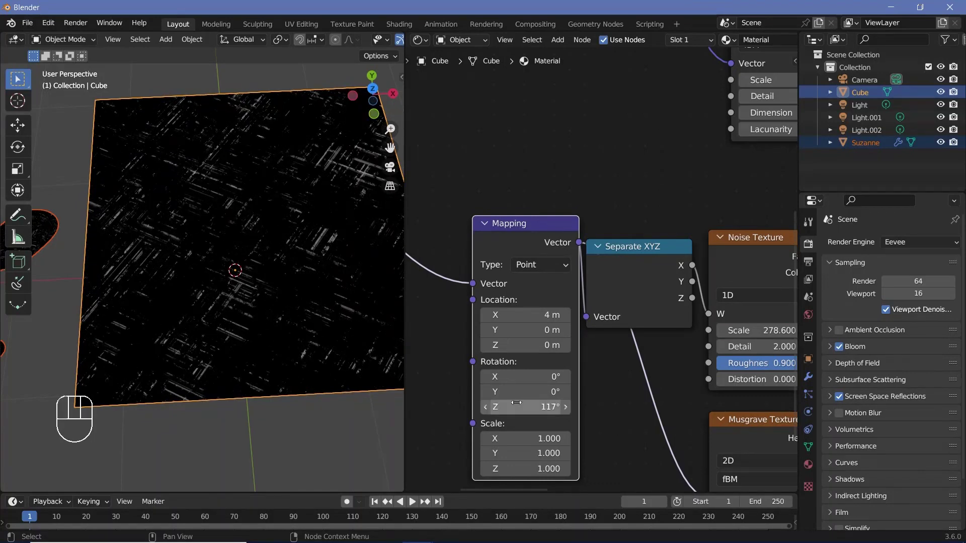
pyautogui.middleClick(290, 266)
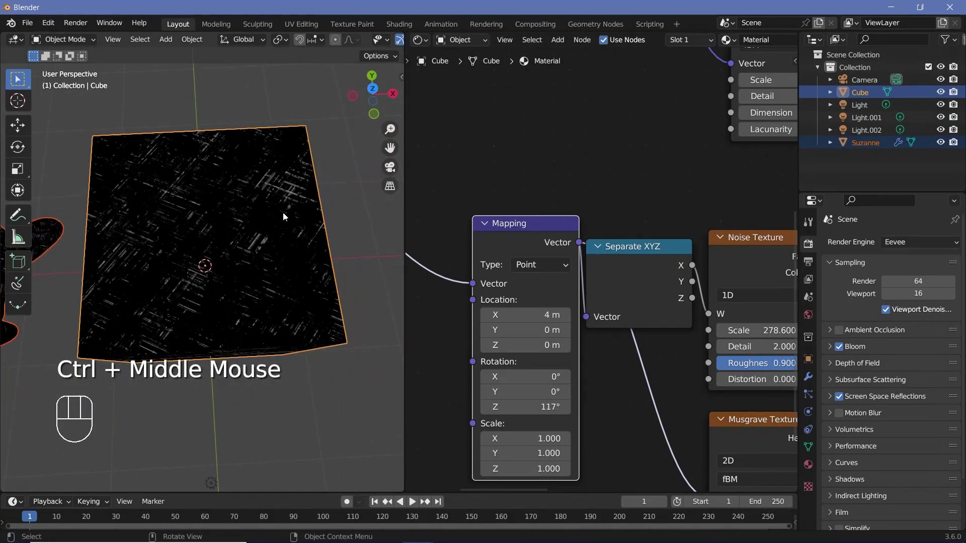
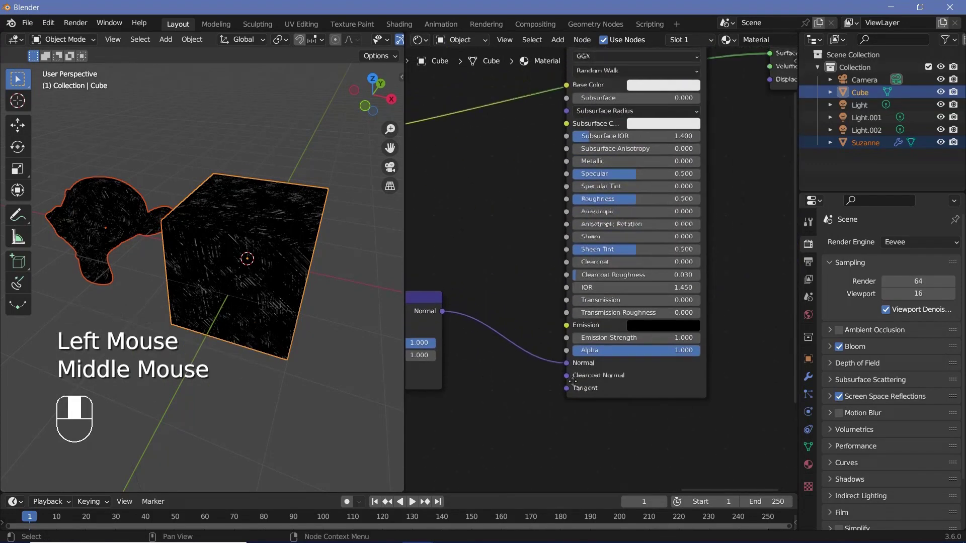
# Feed the mixed scratch pattern through a Bump node into the Principled BSDF Normal
pyautogui.click(654, 87)
pyautogui.click(654, 92)
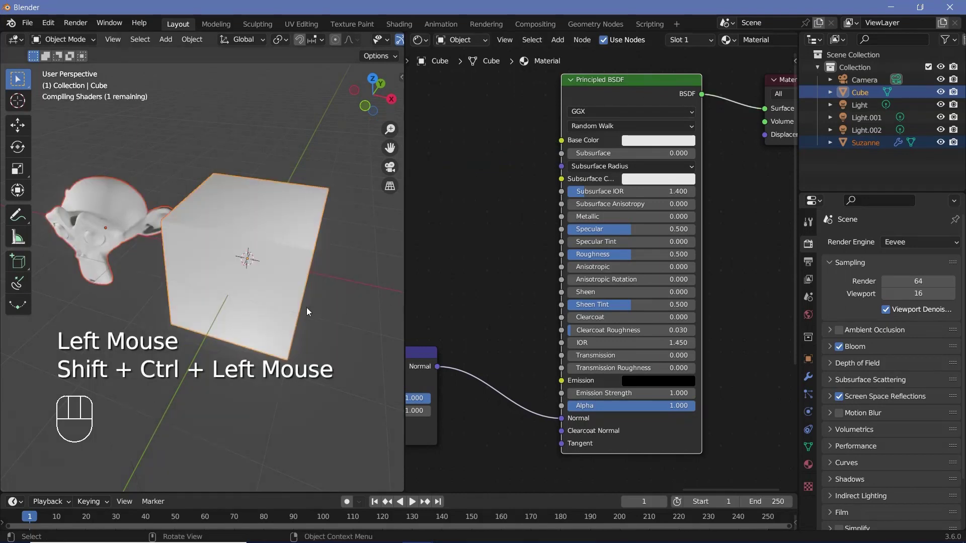
pyautogui.middleClick(258, 309)
pyautogui.moveTo(266, 310); pyautogui.dragTo(273, 266)
pyautogui.moveTo(279, 276); pyautogui.dragTo(373, 356)
pyautogui.moveTo(336, 339); pyautogui.dragTo(332, 287)
pyautogui.moveTo(329, 321); pyautogui.dragTo(260, 262)
pyautogui.moveTo(257, 261); pyautogui.dragTo(286, 277)
# Orbit across the cube's top and widen the 3D viewport to inspect the embossed scratches
pyautogui.moveTo(296, 273); pyautogui.dragTo(292, 246)
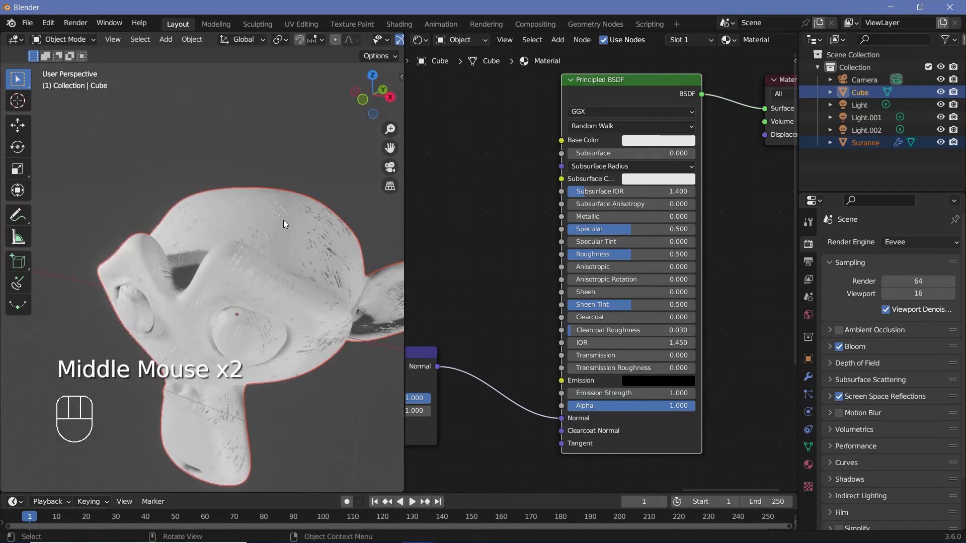
pyautogui.moveTo(315, 263); pyautogui.dragTo(317, 279)
pyautogui.moveTo(302, 261); pyautogui.dragTo(211, 260)
pyautogui.middleClick(233, 275)
pyautogui.moveTo(247, 301); pyautogui.dragTo(320, 313)
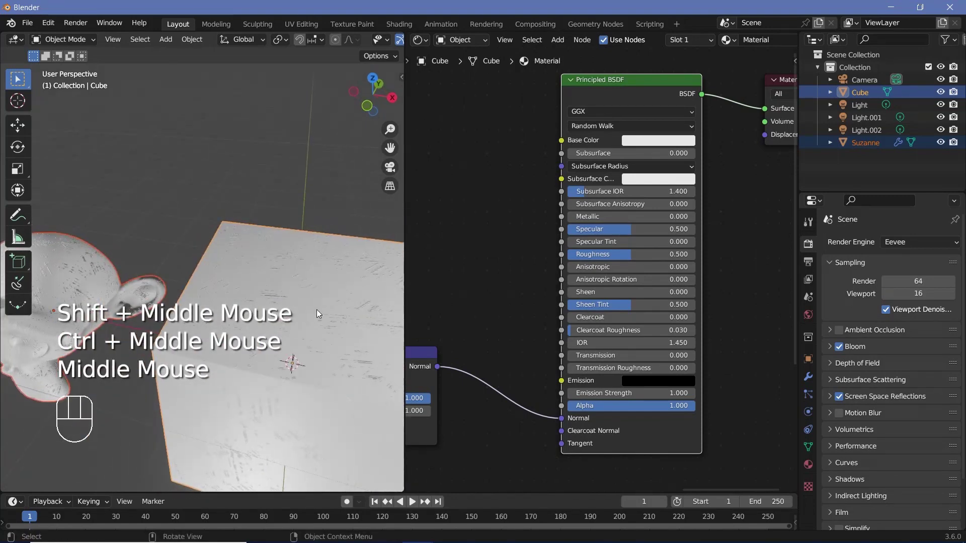
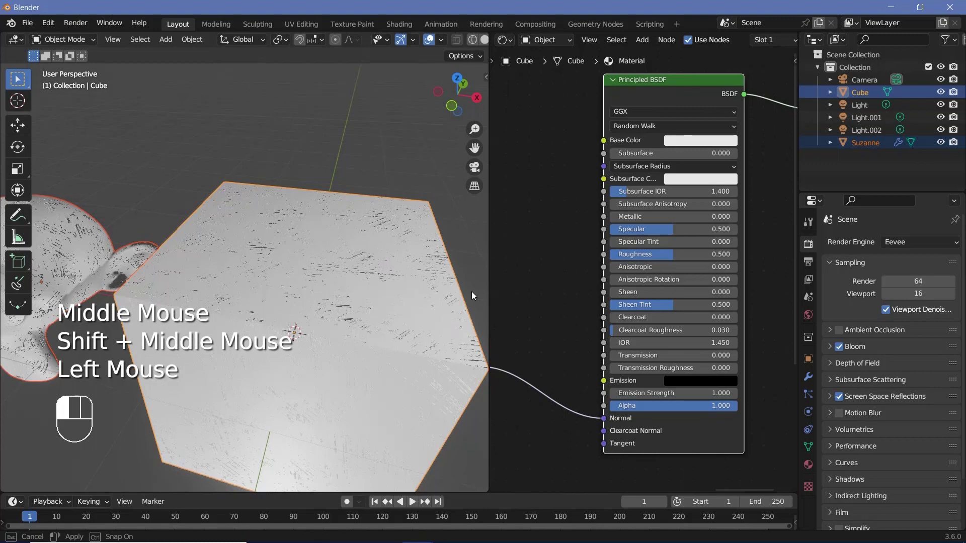
pyautogui.middleClick(418, 279)
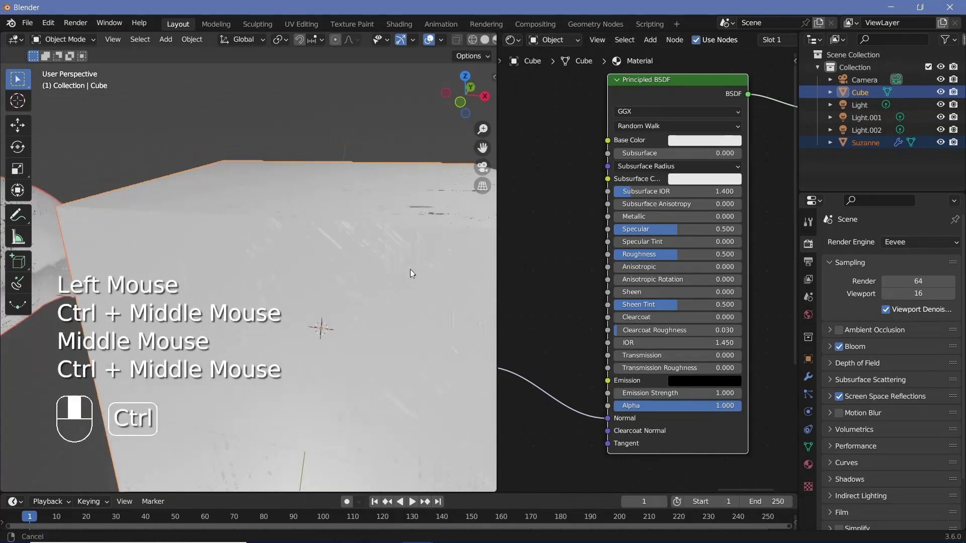
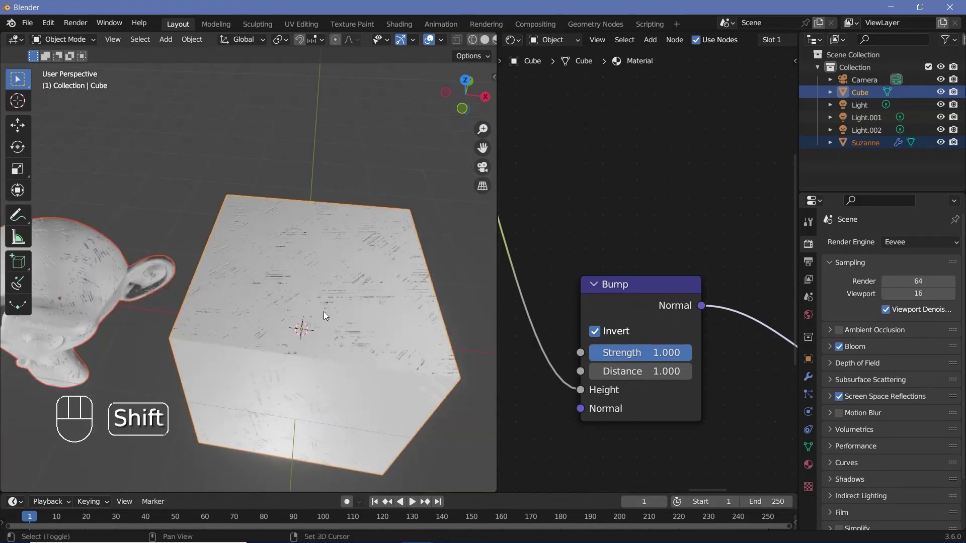
# Orbit in close on Suzanne's scratched head, then bring the node graph back into view
pyautogui.moveTo(338, 311); pyautogui.dragTo(319, 319)
pyautogui.moveTo(294, 302); pyautogui.dragTo(278, 265)
pyautogui.moveTo(277, 282); pyautogui.dragTo(335, 275)
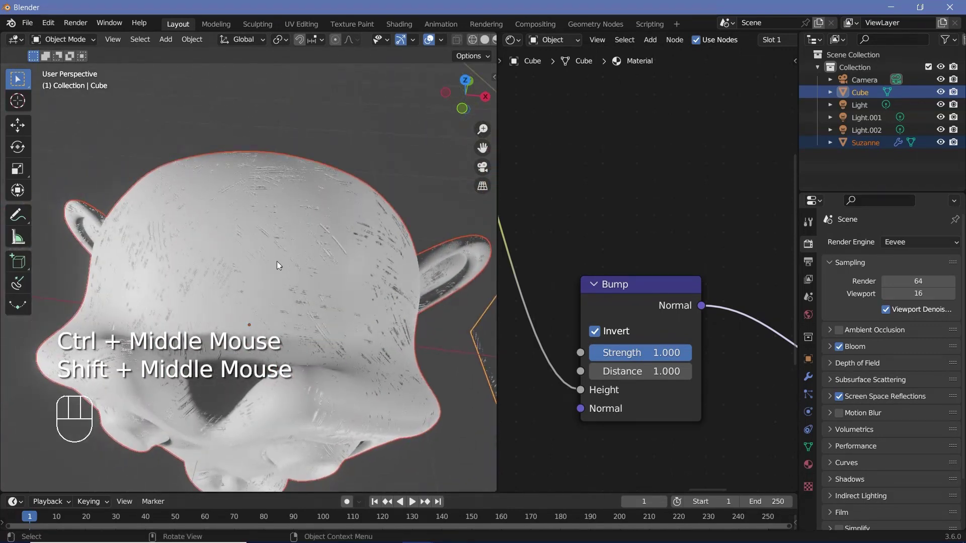
pyautogui.middleClick(271, 285)
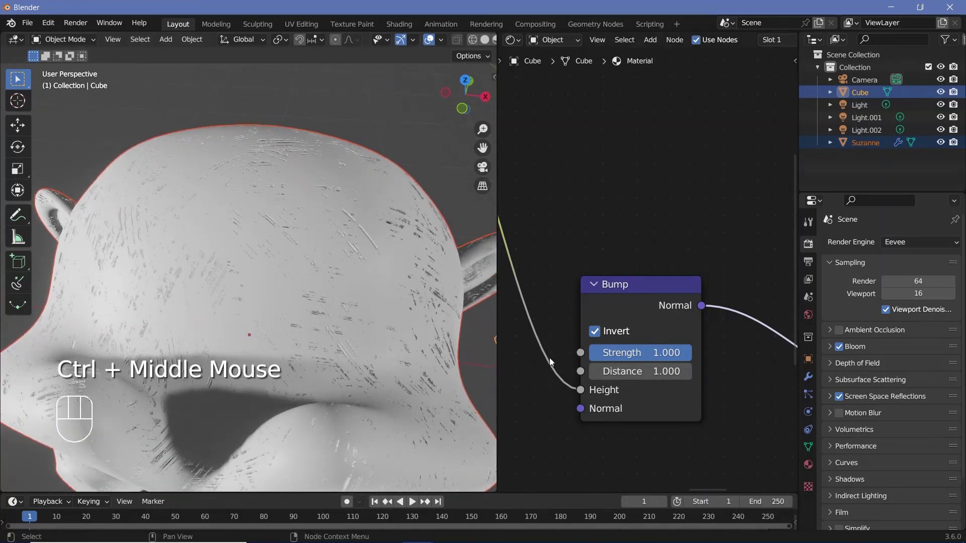
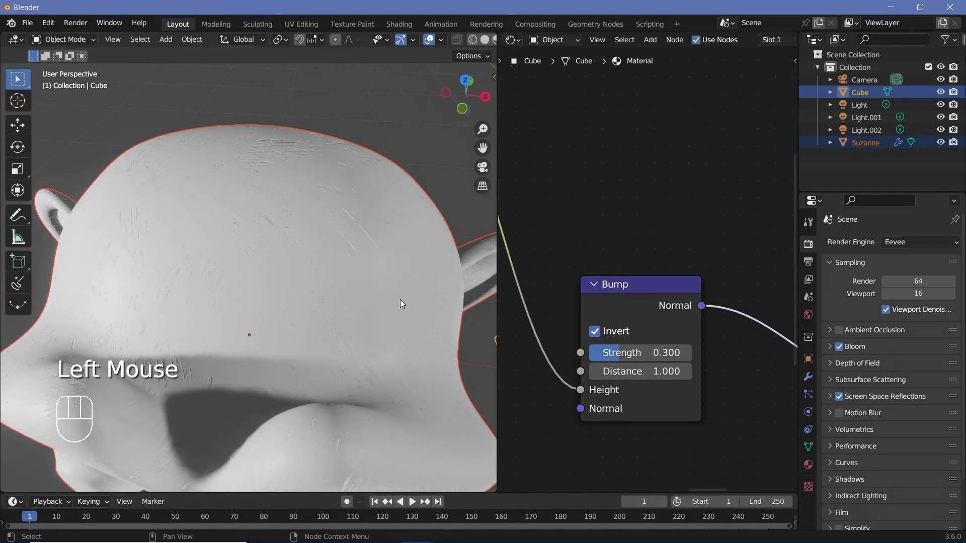
pyautogui.middleClick(369, 278)
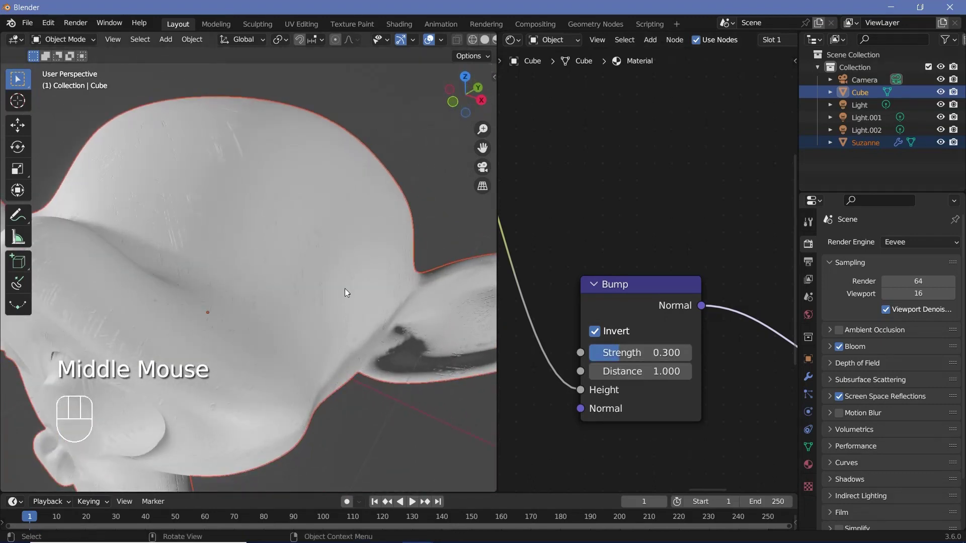
pyautogui.middleClick(295, 295)
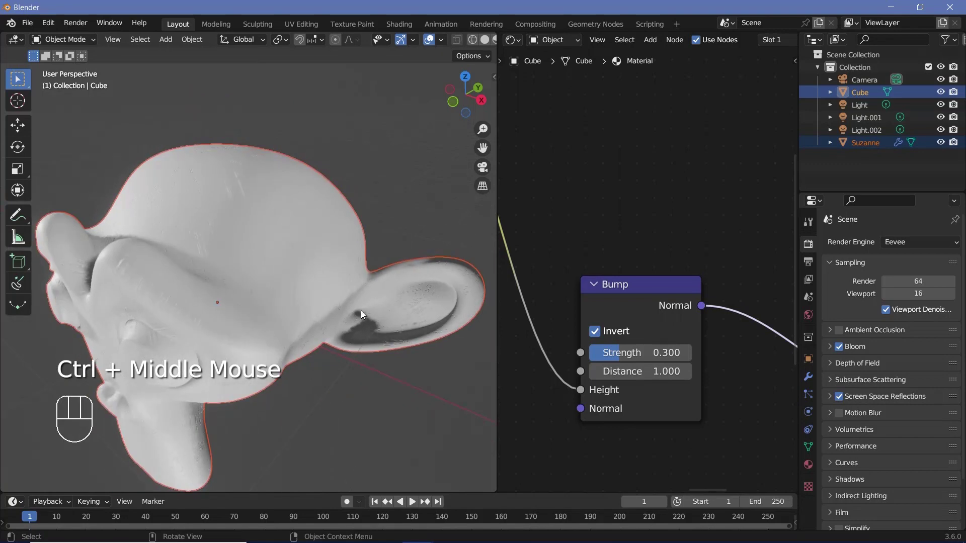
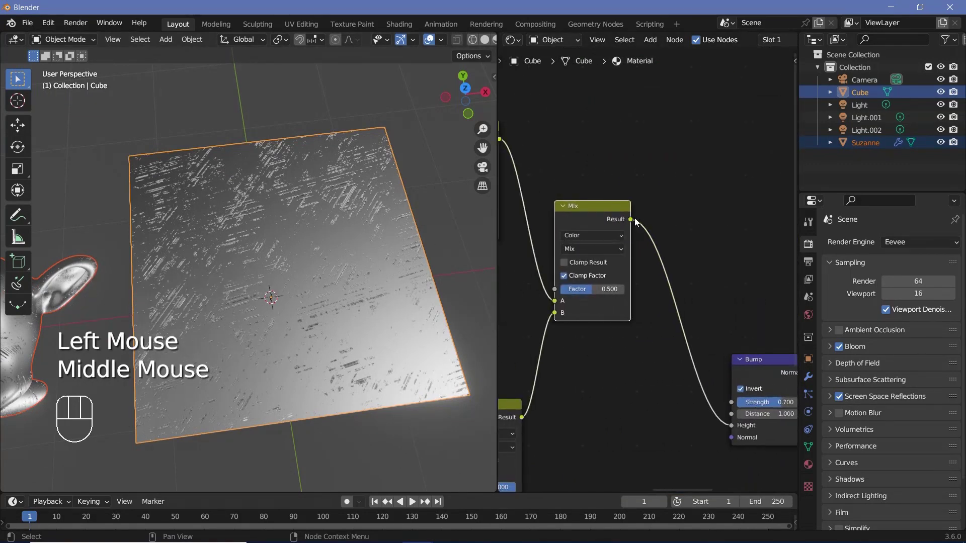
# Grey the Color Ramp's dark stop at 0.145 and lower the white stop's brightness value
pyautogui.middleClick(704, 229)
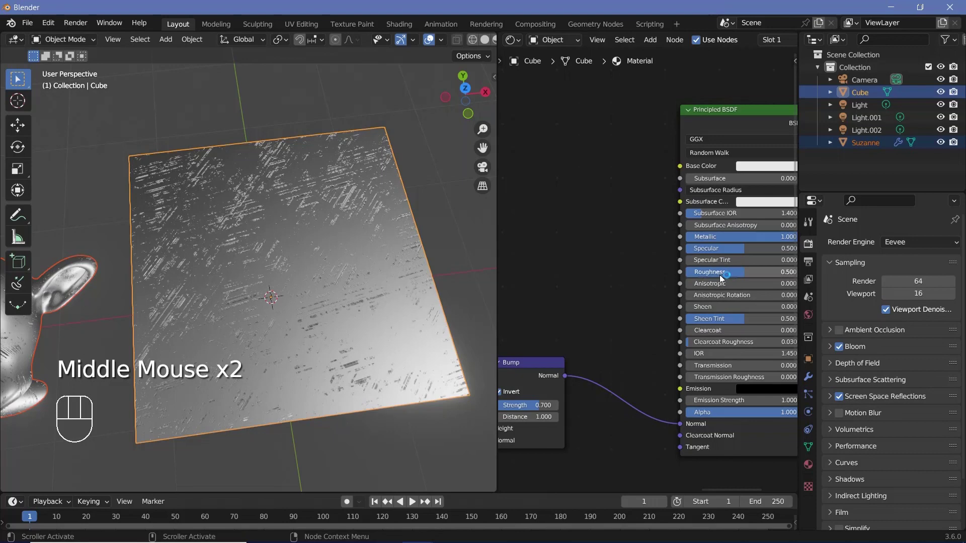
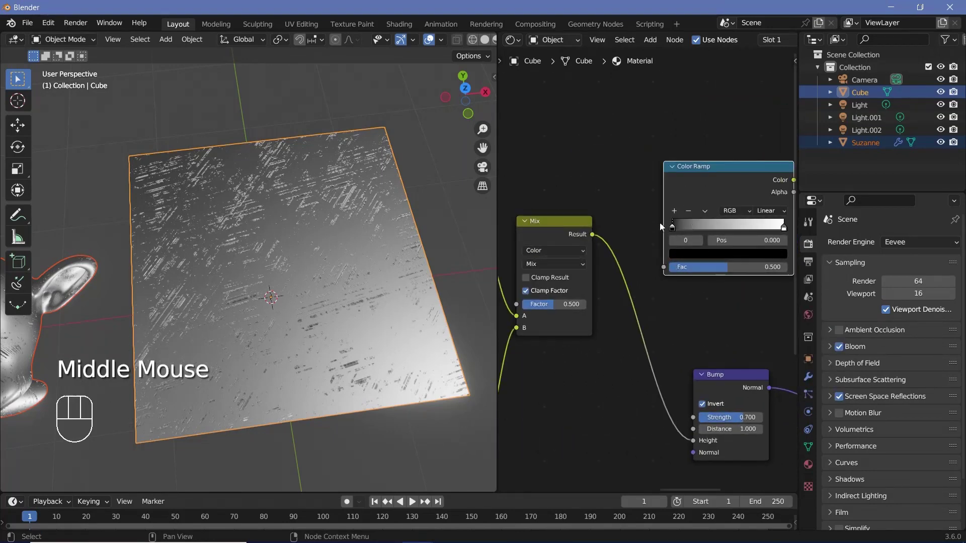
pyautogui.middleClick(734, 269)
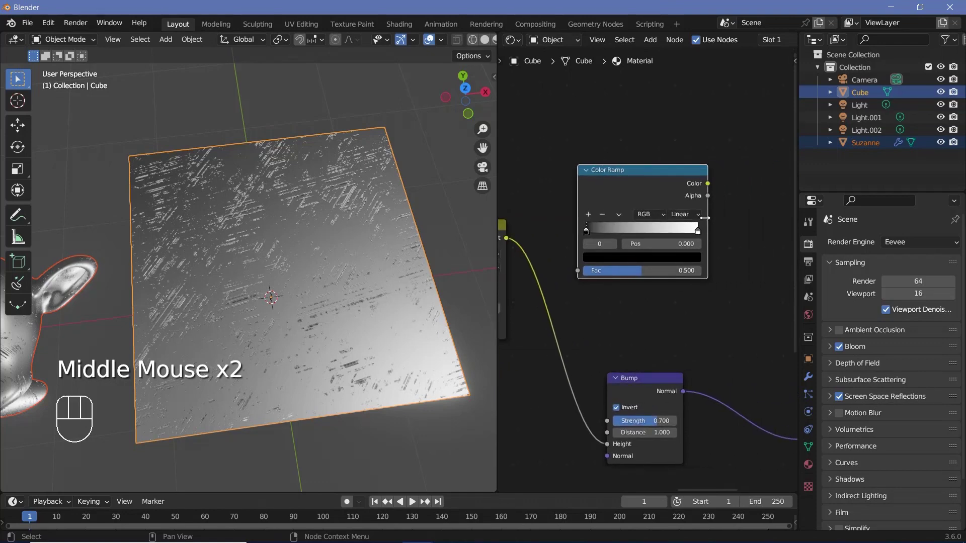
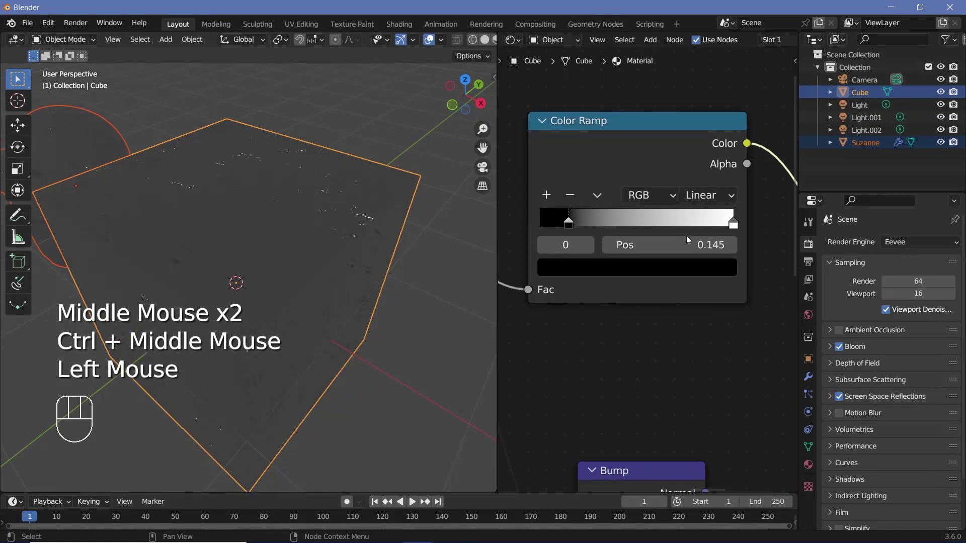
pyautogui.click(731, 226)
pyautogui.moveTo(569, 229); pyautogui.dragTo(582, 266)
pyautogui.click(582, 267)
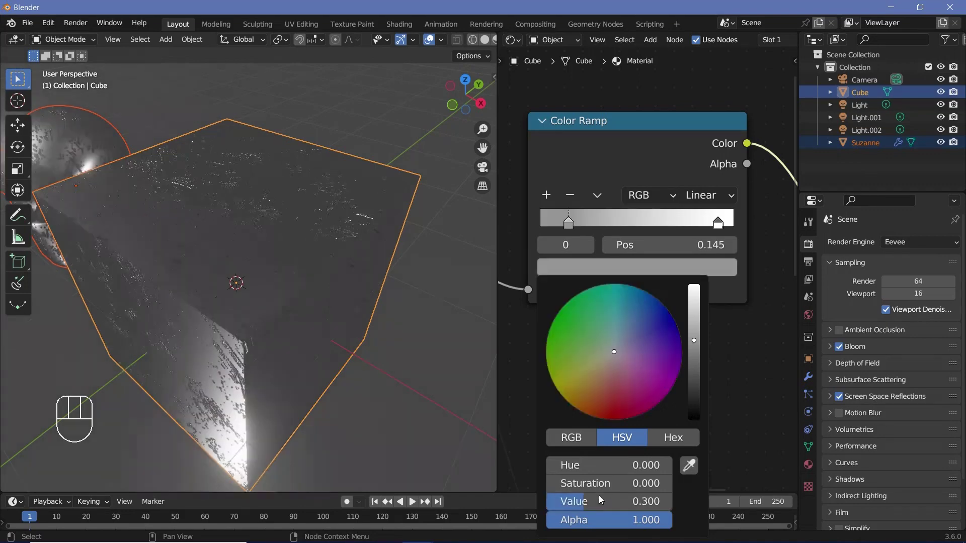
pyautogui.click(721, 222)
pyautogui.click(658, 275)
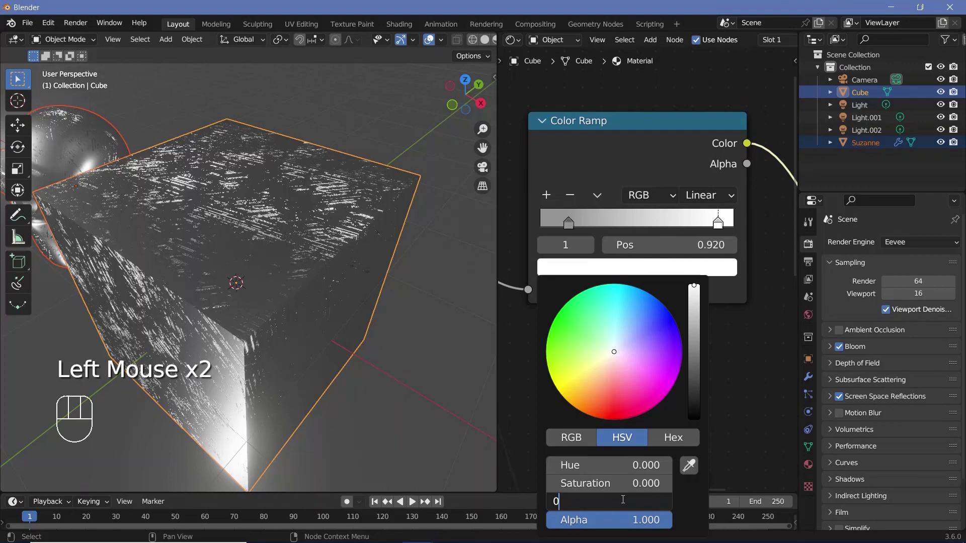
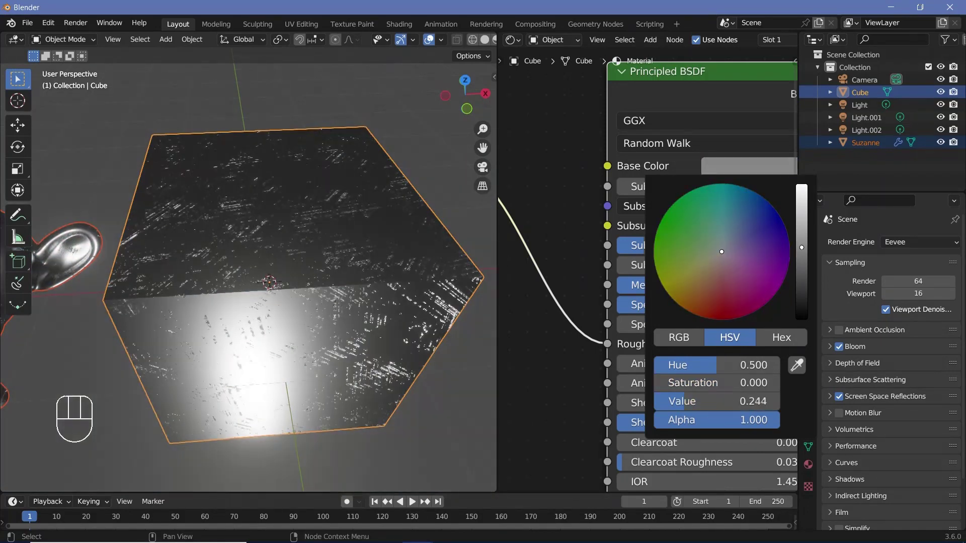
# Darken the material's Base Color and adjust another ramp stop's brightness value
pyautogui.moveTo(264, 229); pyautogui.dragTo(294, 296)
pyautogui.moveTo(279, 289); pyautogui.dragTo(166, 192)
pyautogui.moveTo(227, 187); pyautogui.dragTo(36, 183)
pyautogui.middleClick(556, 199)
pyautogui.click(556, 199)
pyautogui.click(560, 194)
pyautogui.click(578, 238)
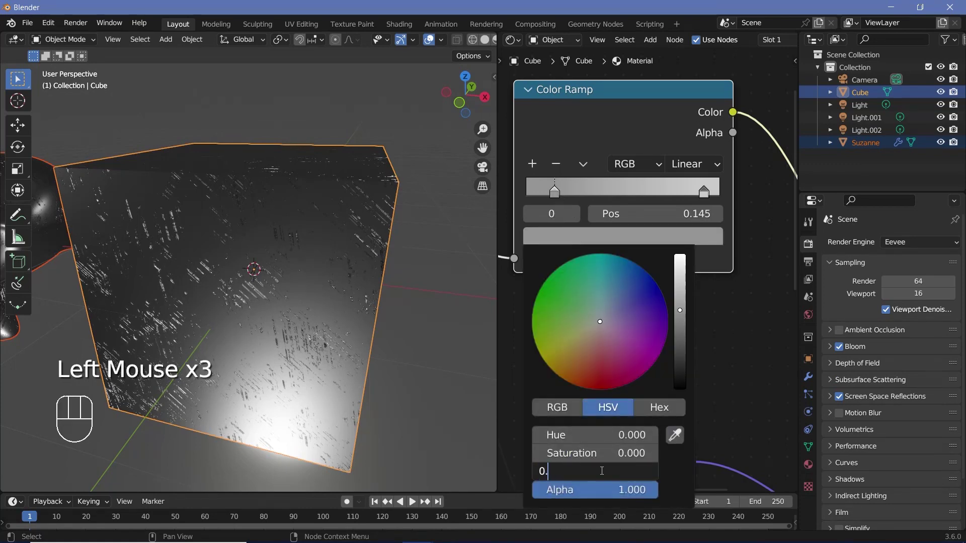
# Orbit around the cube to check the dark surface with pale scratches
pyautogui.moveTo(337, 333); pyautogui.dragTo(258, 291)
pyautogui.moveTo(298, 329); pyautogui.dragTo(343, 358)
pyautogui.moveTo(372, 305); pyautogui.dragTo(302, 280)
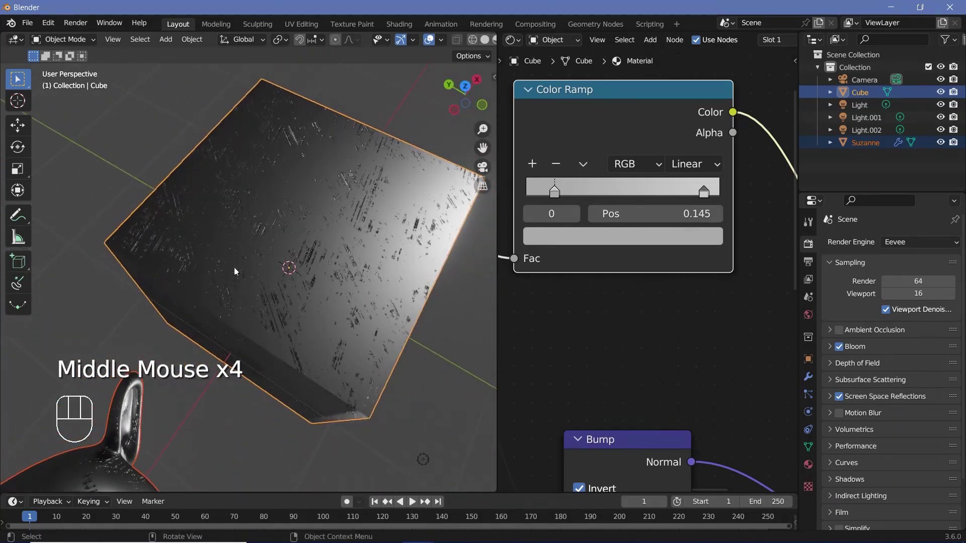
pyautogui.moveTo(324, 253); pyautogui.dragTo(254, 190)
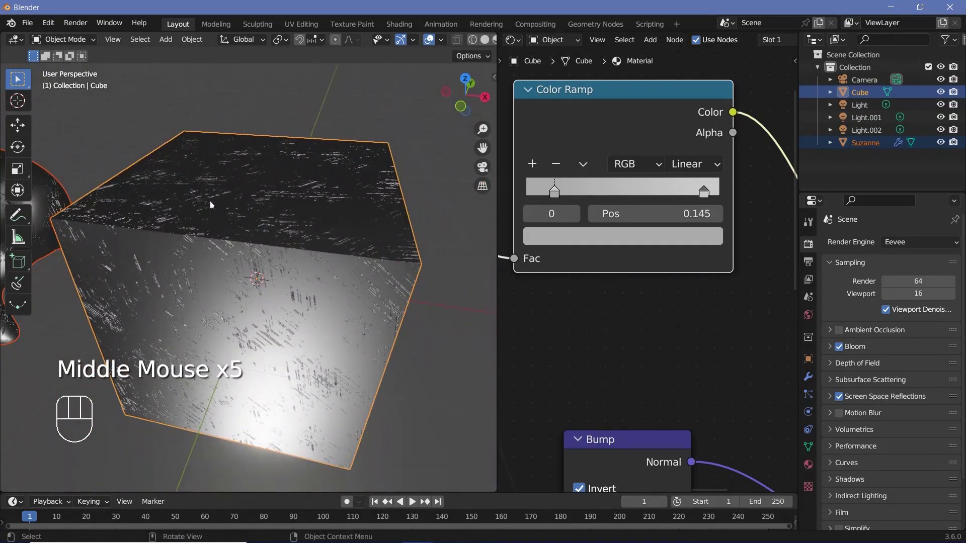
pyautogui.moveTo(266, 194); pyautogui.dragTo(279, 234)
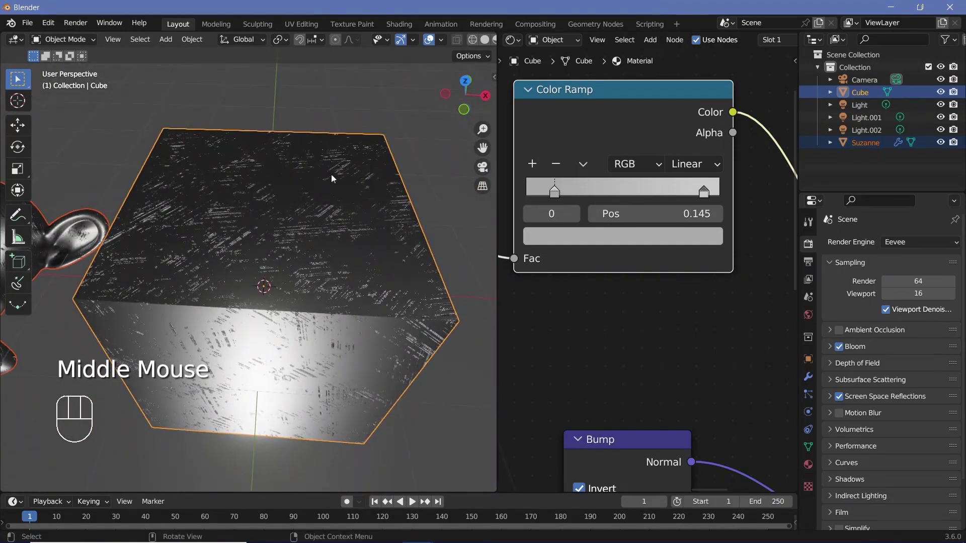
pyautogui.moveTo(326, 237); pyautogui.dragTo(405, 242)
pyautogui.moveTo(369, 262); pyautogui.dragTo(362, 301)
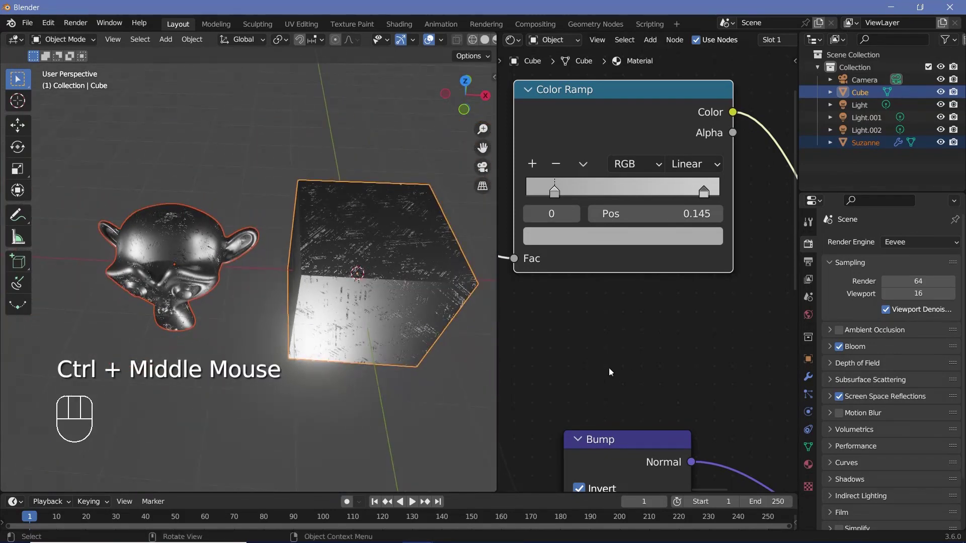
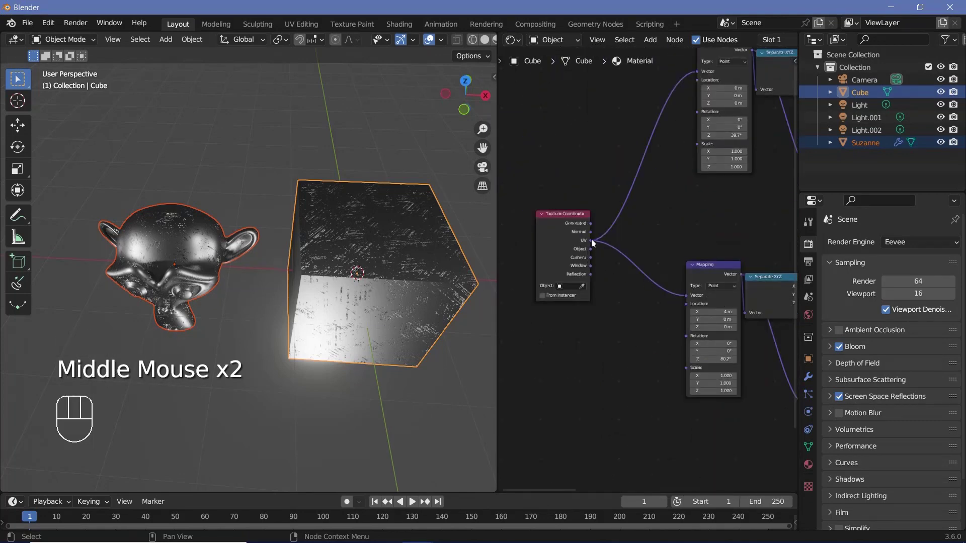
# Feed the Texture Coordinate UV output into the mapping chain and set the Noise Texture to 2D
pyautogui.middleClick(593, 241)
pyautogui.click(593, 241)
pyautogui.click(696, 470)
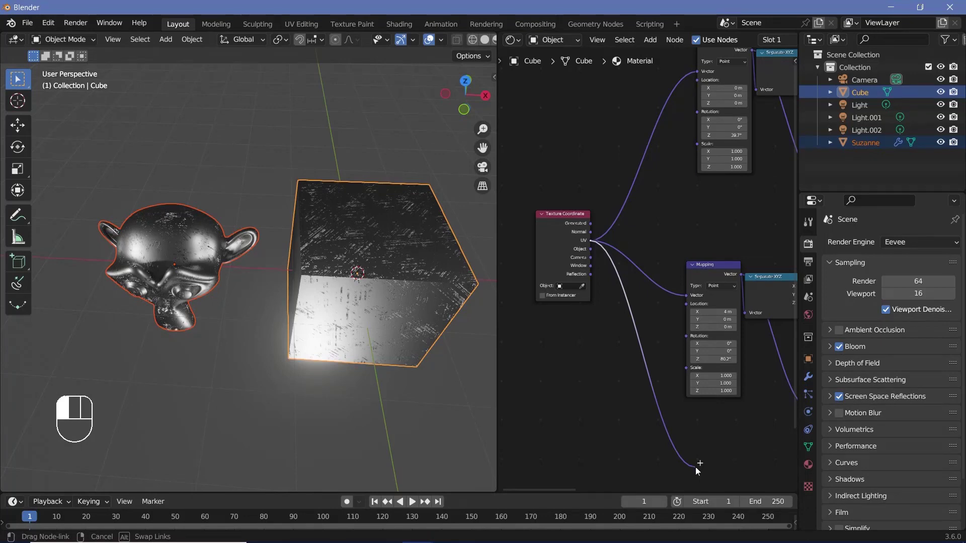
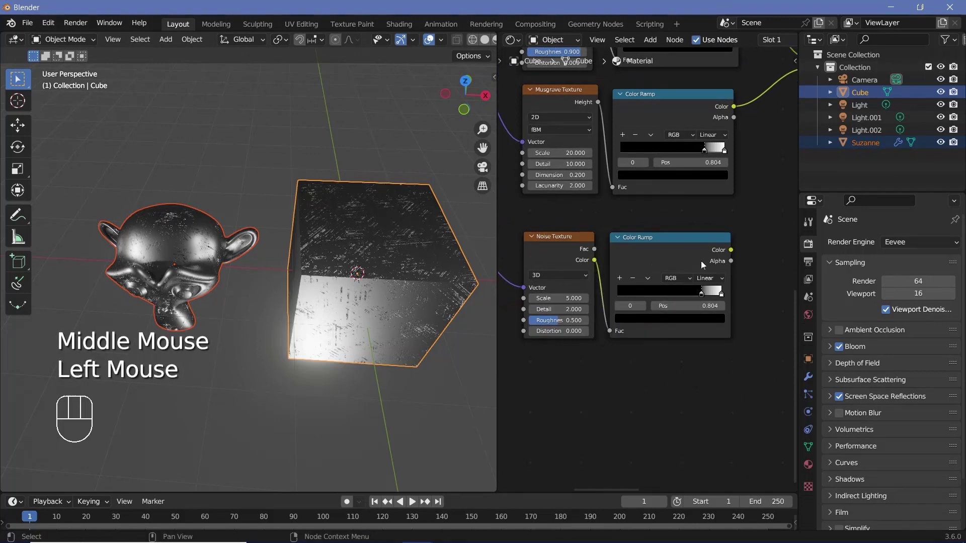
pyautogui.click(662, 264)
pyautogui.middleClick(611, 276)
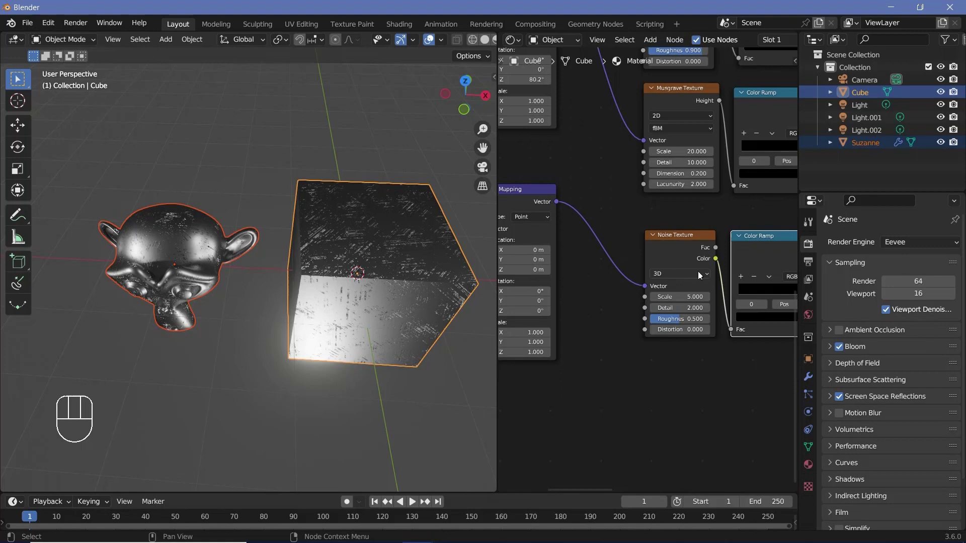
pyautogui.moveTo(699, 273); pyautogui.dragTo(530, 299)
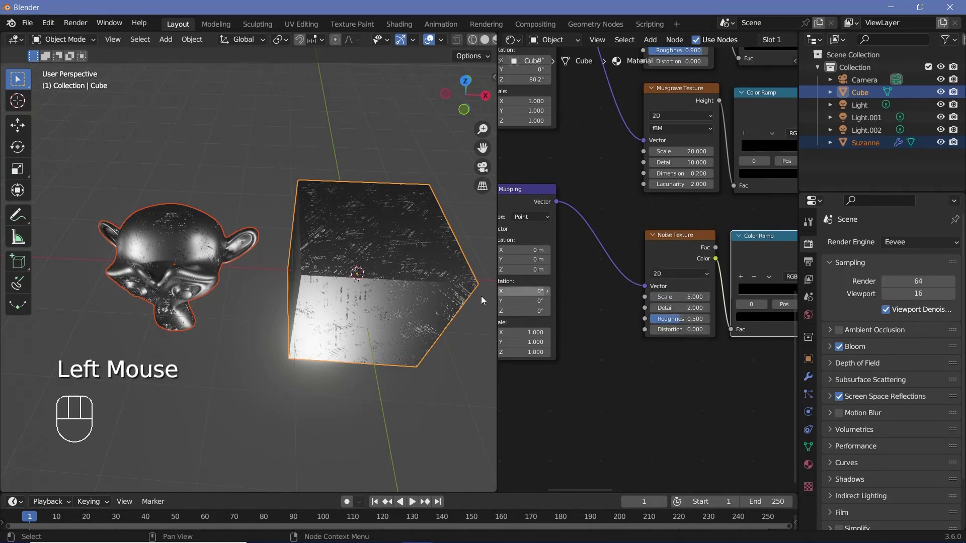
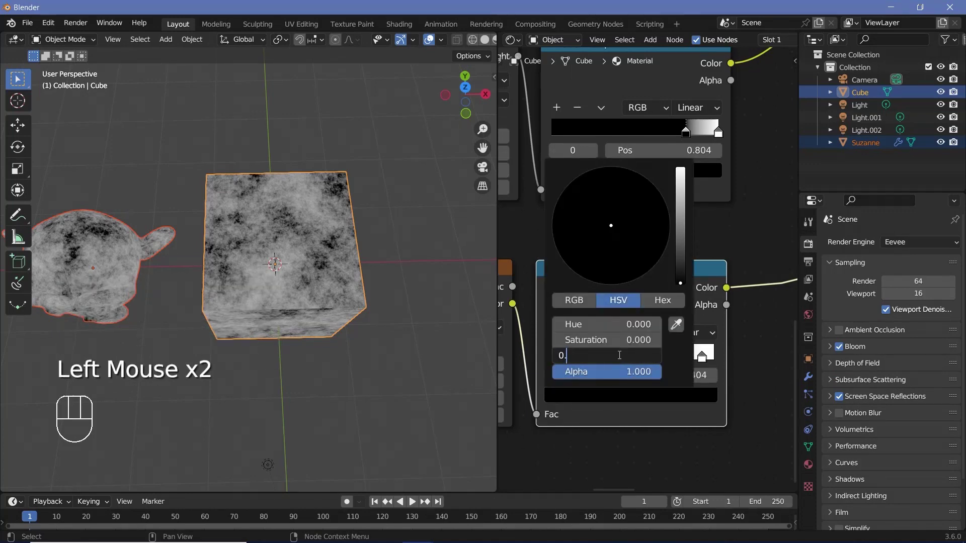
# Set the Noise Texture ramp's white stop Value to 1.0 so it runs black to white
pyautogui.click(706, 358)
pyautogui.click(666, 400)
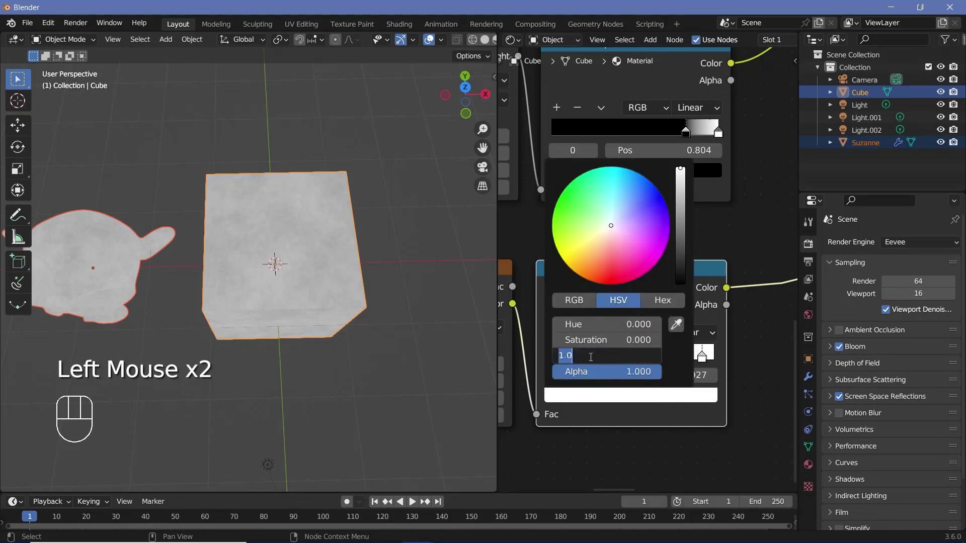
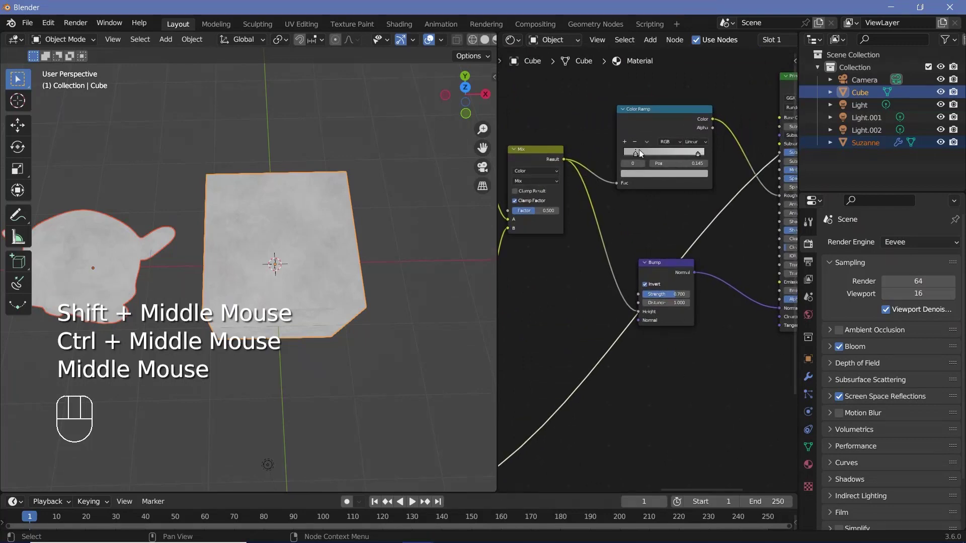
# Duplicate the Mix node with Shift+D, then bring the Bump node back into view
pyautogui.click(638, 120)
pyautogui.middleClick(606, 179)
pyautogui.click(570, 146)
pyautogui.press('shift+d')
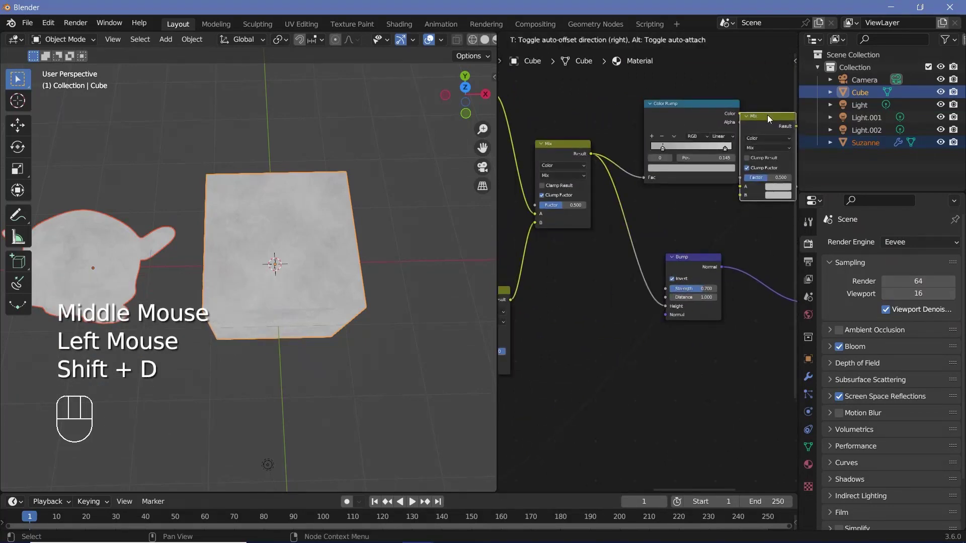
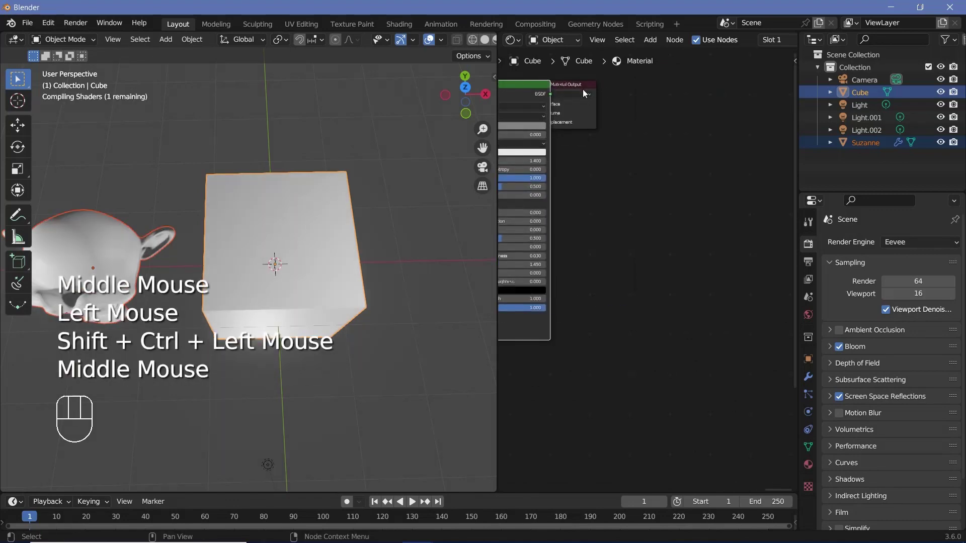
pyautogui.moveTo(584, 85); pyautogui.dragTo(213, 266)
pyautogui.moveTo(271, 243); pyautogui.dragTo(405, 291)
pyautogui.middleClick(354, 282)
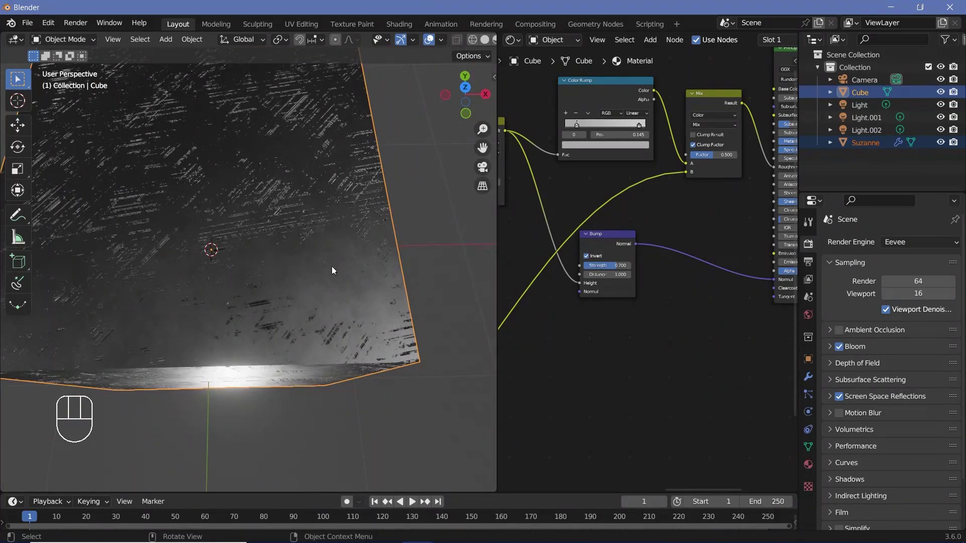
# Duplicate the Bump node to chain a second Bump before the shader's Normal
pyautogui.click(611, 245)
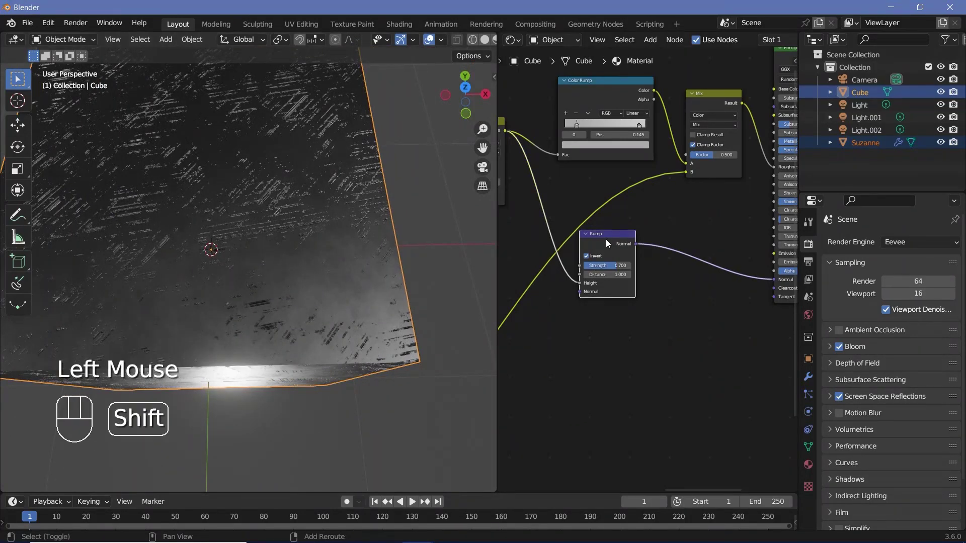
pyautogui.press('shift+d')
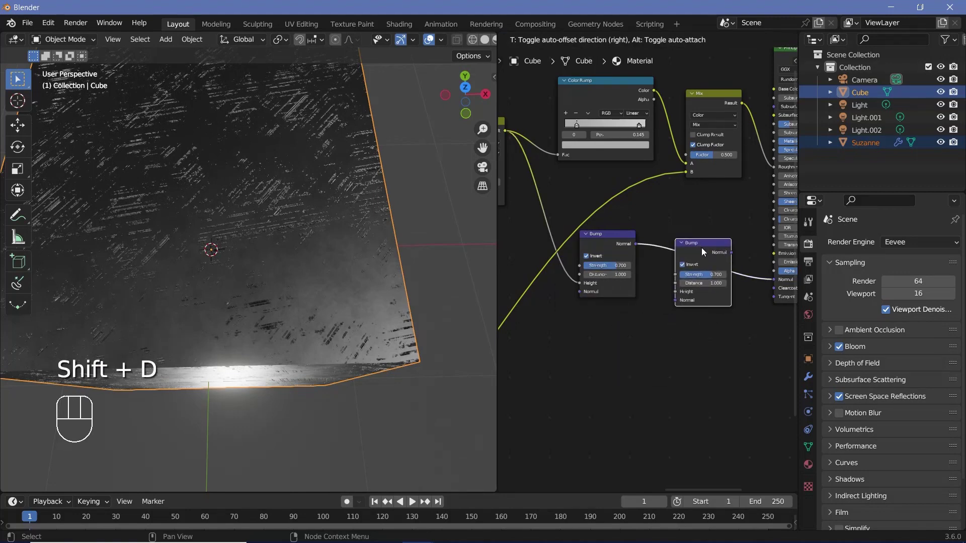
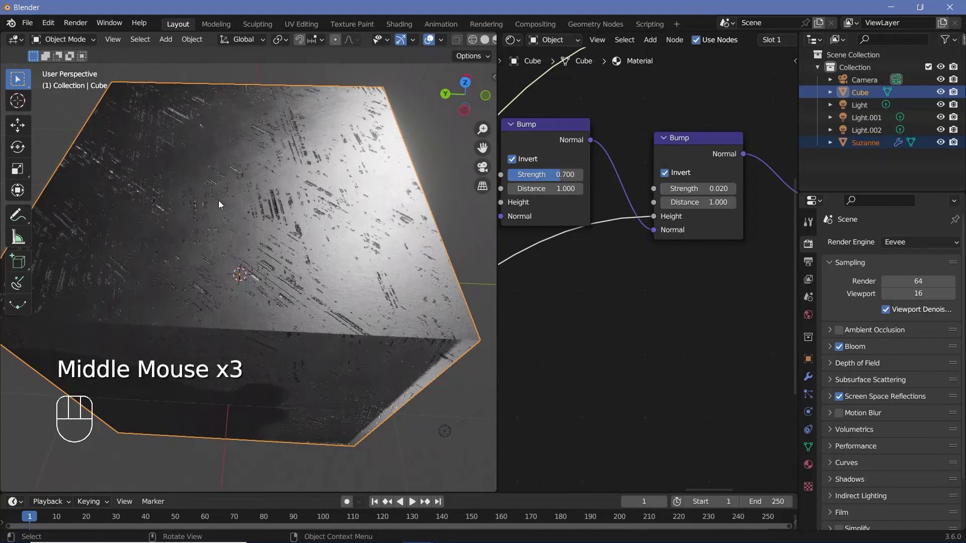
# Orbit the viewport to inspect the fine scratches on Suzanne's head
pyautogui.moveTo(299, 293); pyautogui.dragTo(247, 253)
pyautogui.middleClick(248, 264)
pyautogui.moveTo(237, 266); pyautogui.dragTo(395, 253)
pyautogui.moveTo(272, 241); pyautogui.dragTo(320, 230)
pyautogui.middleClick(291, 199)
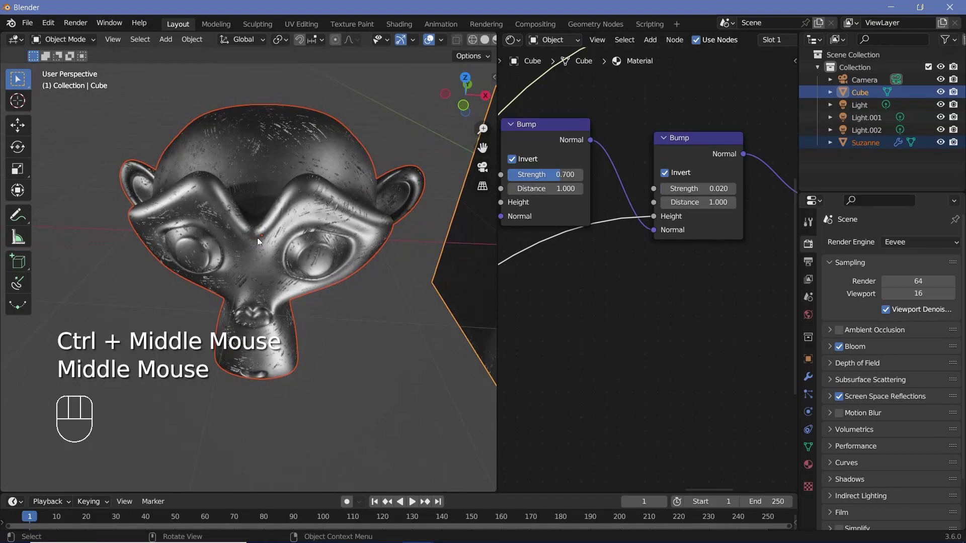
pyautogui.moveTo(294, 204); pyautogui.dragTo(303, 290)
pyautogui.moveTo(299, 290); pyautogui.dragTo(290, 299)
pyautogui.moveTo(291, 292); pyautogui.dragTo(255, 251)
# Orbit around the scratched cube and view Suzanne's head from above and behind
pyautogui.moveTo(268, 251); pyautogui.dragTo(263, 150)
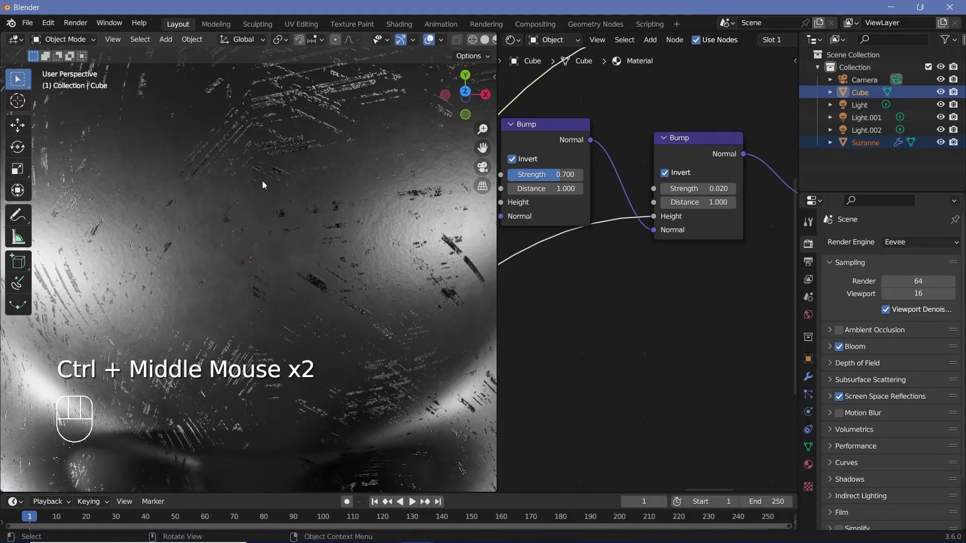
pyautogui.moveTo(294, 246); pyautogui.dragTo(225, 240)
pyautogui.moveTo(262, 310); pyautogui.dragTo(234, 261)
pyautogui.moveTo(256, 253); pyautogui.dragTo(266, 300)
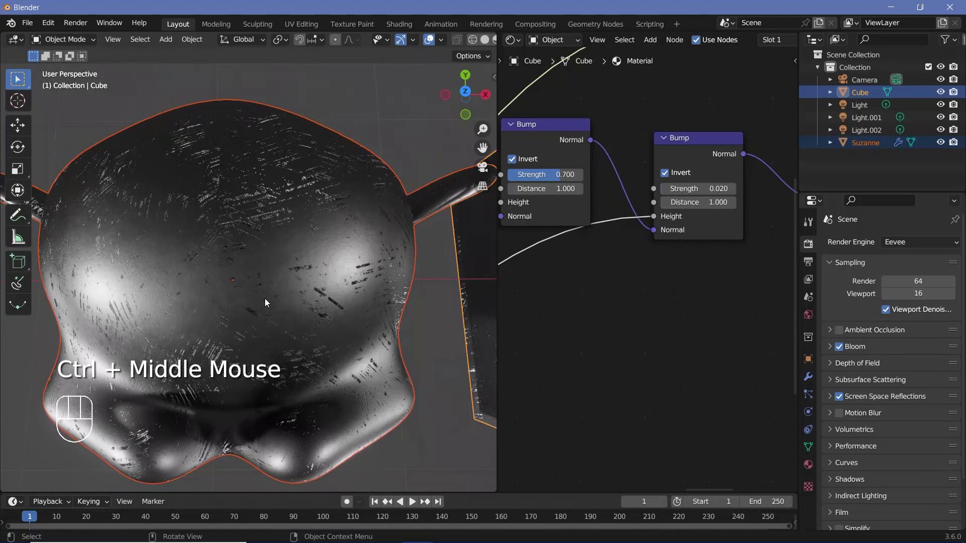
pyautogui.moveTo(267, 277); pyautogui.dragTo(263, 267)
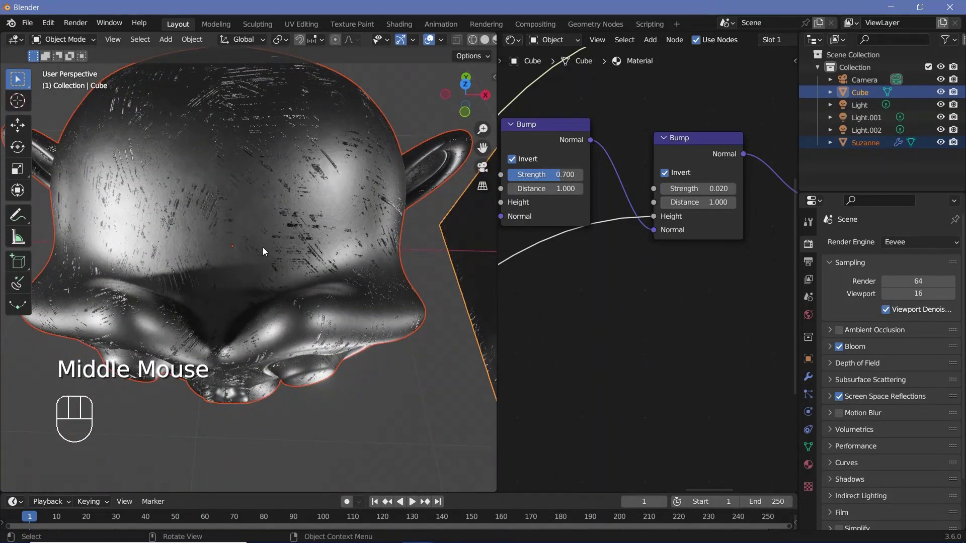
pyautogui.middleClick(268, 239)
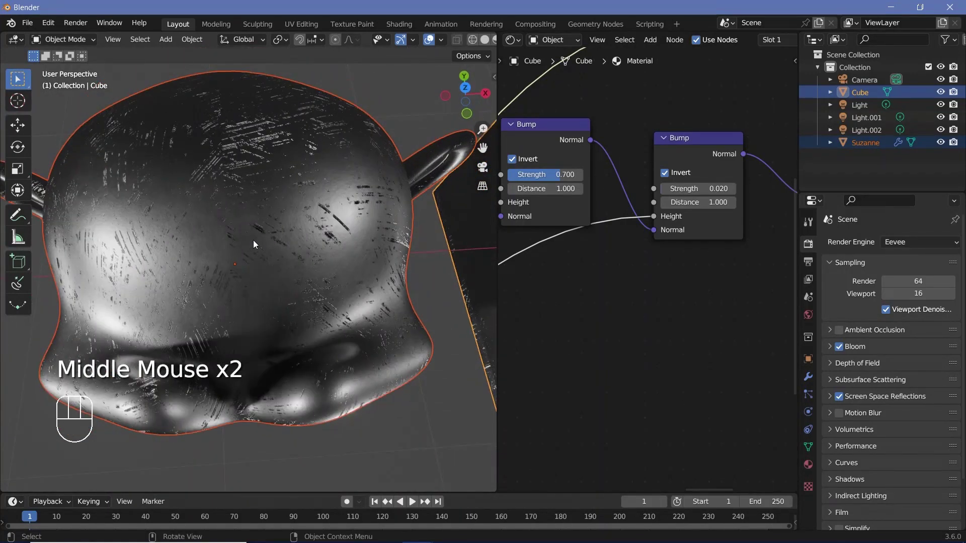
pyautogui.middleClick(283, 295)
pyautogui.moveTo(293, 308); pyautogui.dragTo(277, 294)
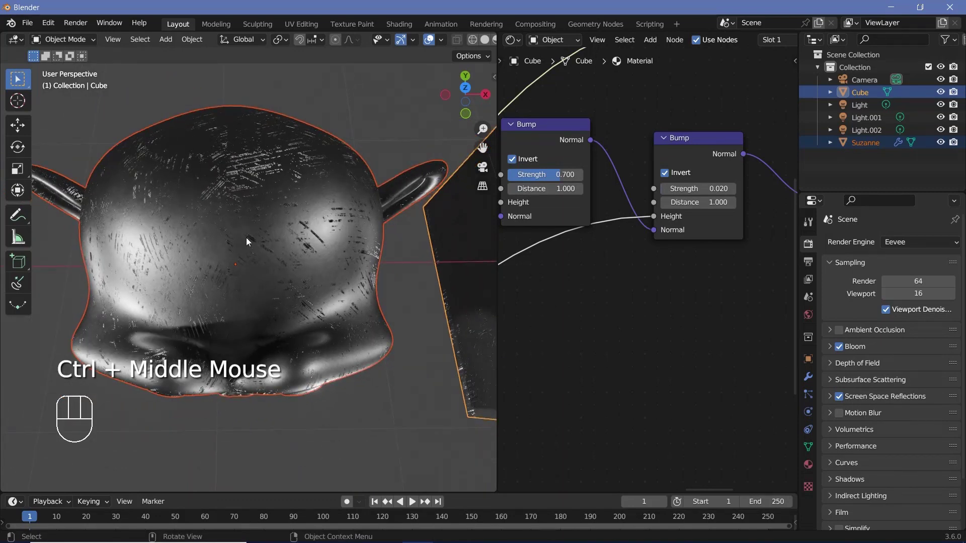
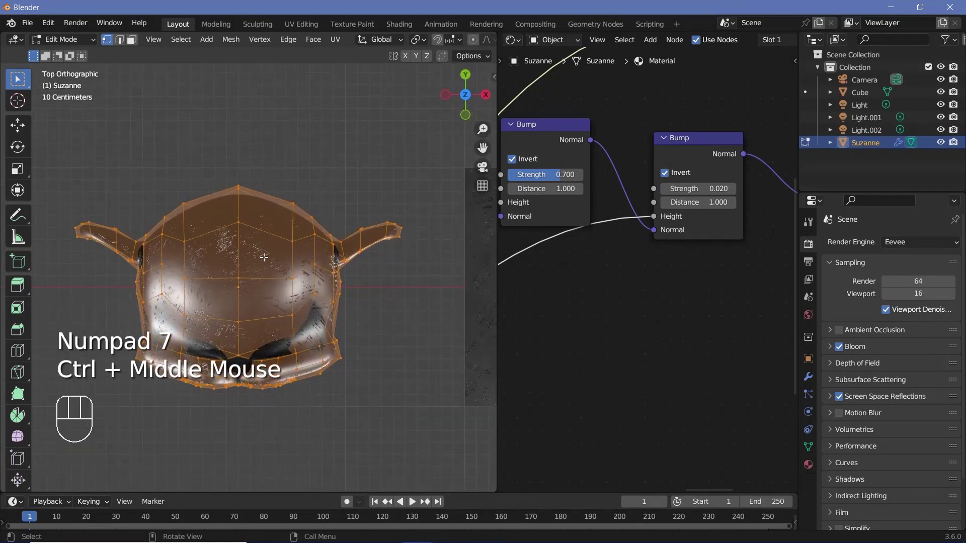
# Leave Edit Mode and orbit Suzanne to see the stretched scratches across its face
pyautogui.press('u')
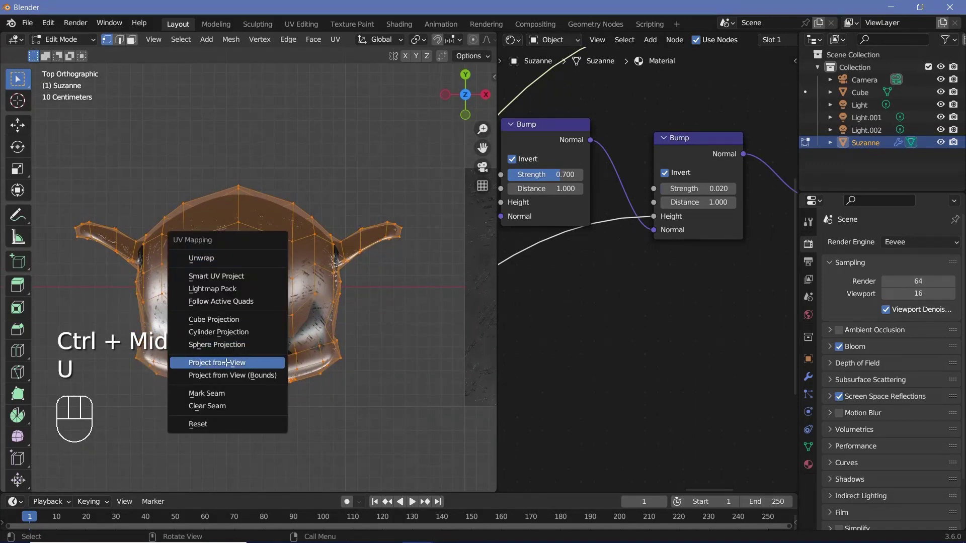
pyautogui.press('Tab')
pyautogui.moveTo(239, 266); pyautogui.dragTo(203, 246)
pyautogui.moveTo(298, 371); pyautogui.dragTo(290, 403)
pyautogui.moveTo(291, 378); pyautogui.dragTo(283, 300)
pyautogui.moveTo(287, 342); pyautogui.dragTo(282, 356)
pyautogui.moveTo(290, 332); pyautogui.dragTo(240, 196)
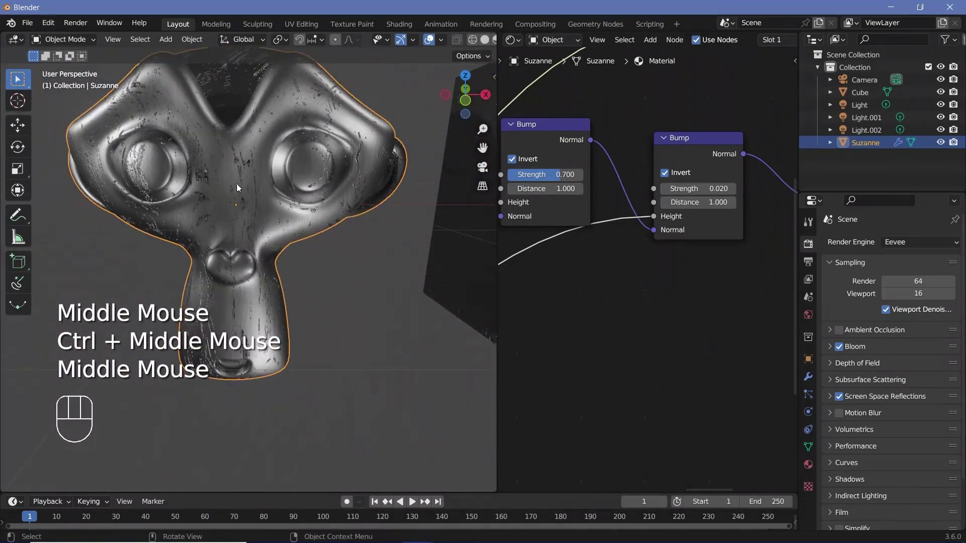
pyautogui.moveTo(263, 273); pyautogui.dragTo(235, 268)
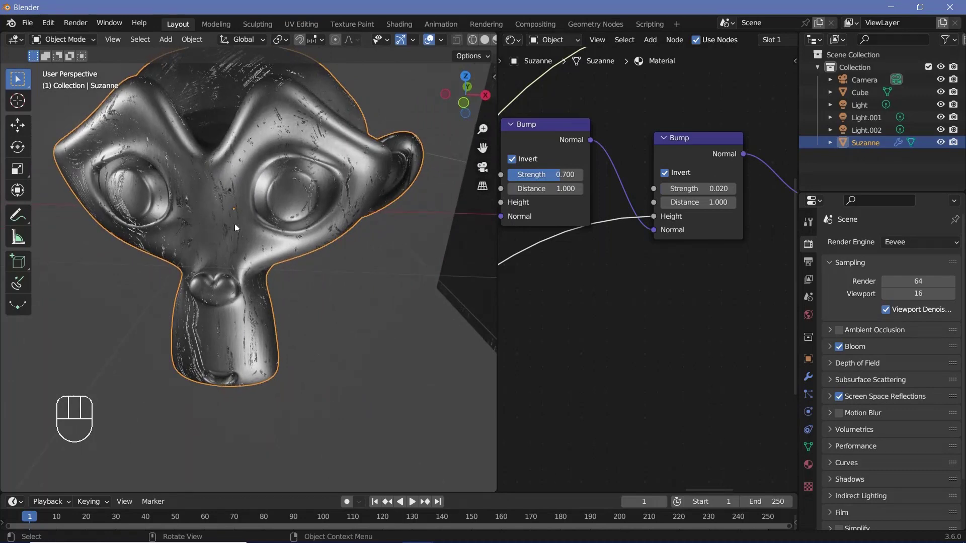
pyautogui.middleClick(244, 248)
pyautogui.moveTo(240, 231); pyautogui.dragTo(251, 264)
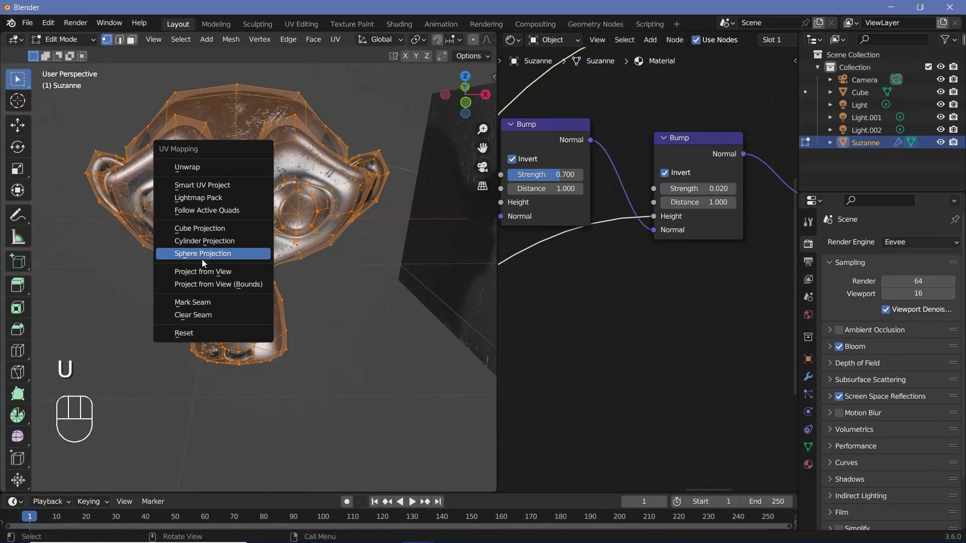
# Smart UV Project Suzanne and orbit to check the new scratch mapping
pyautogui.press('u')
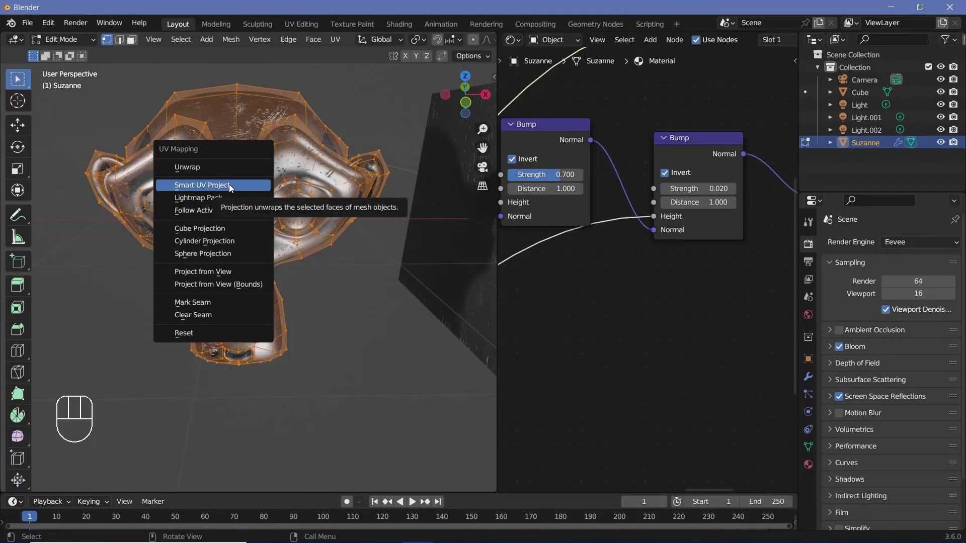
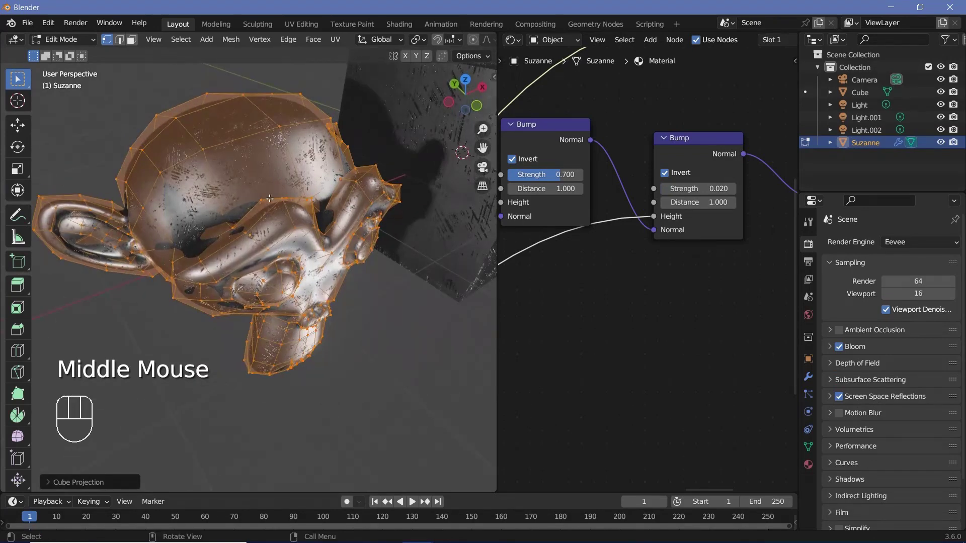
pyautogui.press('Tab')
pyautogui.moveTo(299, 258); pyautogui.dragTo(321, 262)
pyautogui.moveTo(273, 288); pyautogui.dragTo(360, 287)
pyautogui.moveTo(374, 273); pyautogui.dragTo(298, 234)
pyautogui.moveTo(296, 210); pyautogui.dragTo(293, 192)
pyautogui.moveTo(307, 219); pyautogui.dragTo(361, 231)
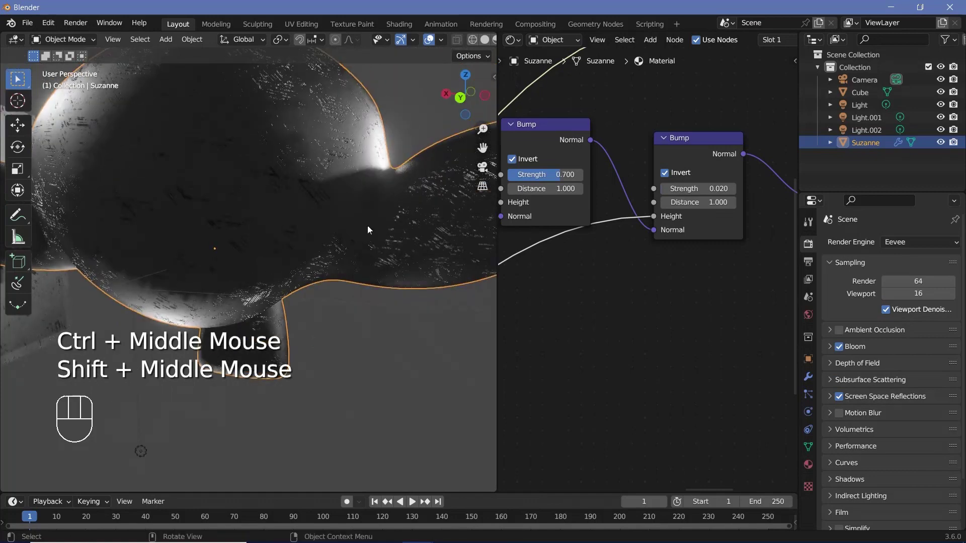
pyautogui.moveTo(326, 202); pyautogui.dragTo(291, 171)
pyautogui.middleClick(300, 211)
# Re-project the UVs, inspect Suzanne's ear and head, then reopen the UV mapping options in Edit Mode
pyautogui.press('Tab')
pyautogui.press('u')
pyautogui.press('Tab')
pyautogui.moveTo(331, 234); pyautogui.dragTo(279, 181)
pyautogui.moveTo(192, 190); pyautogui.dragTo(178, 212)
pyautogui.moveTo(218, 212); pyautogui.dragTo(116, 188)
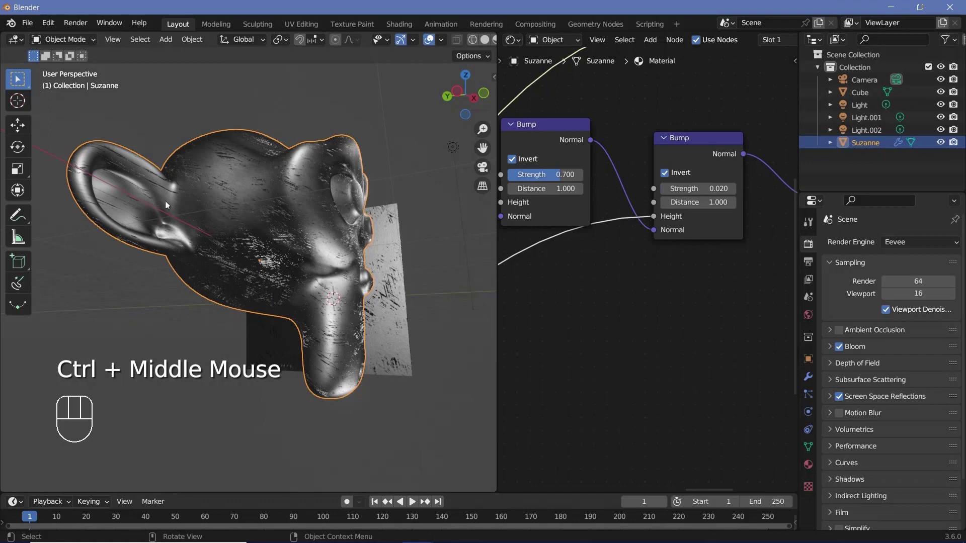
pyautogui.moveTo(320, 227); pyautogui.dragTo(295, 271)
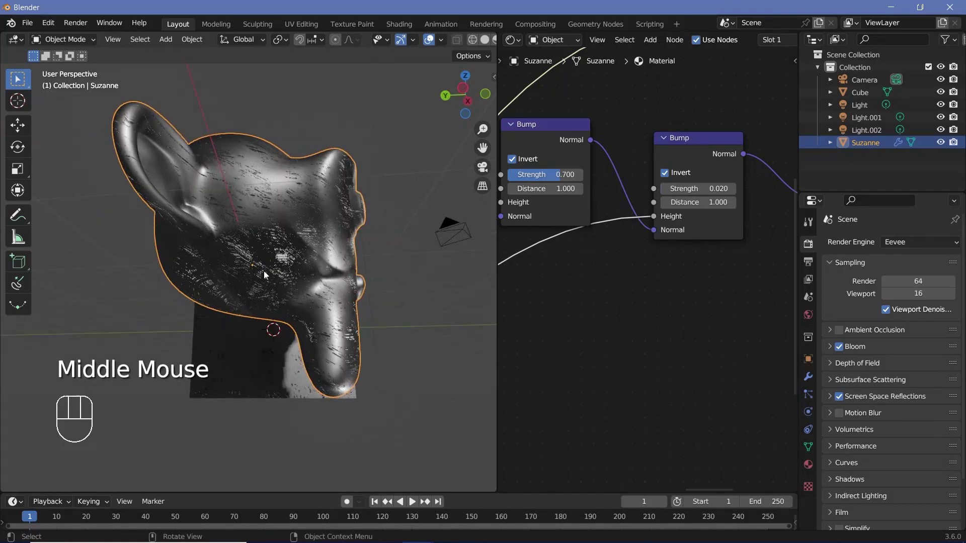
pyautogui.moveTo(233, 255); pyautogui.dragTo(321, 242)
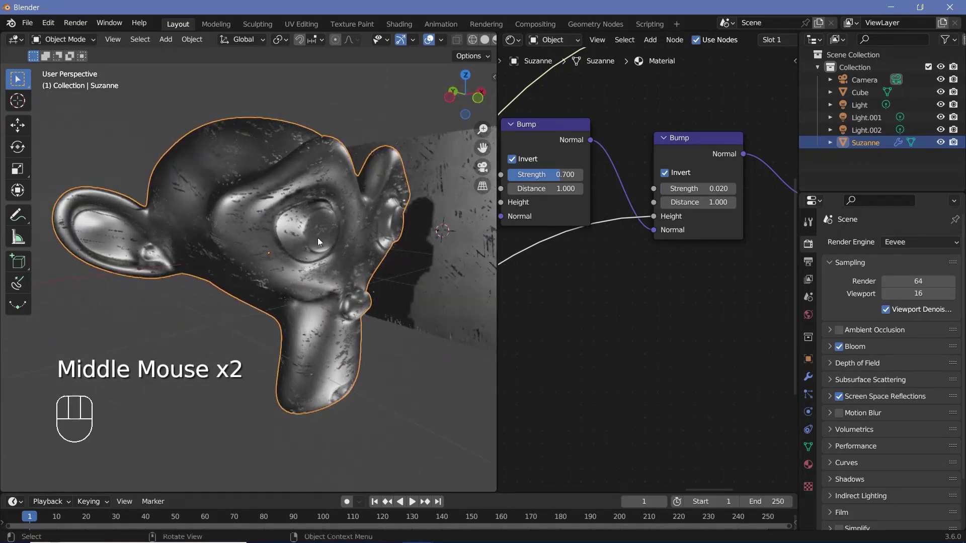
pyautogui.press('Tab')
pyautogui.press('u')
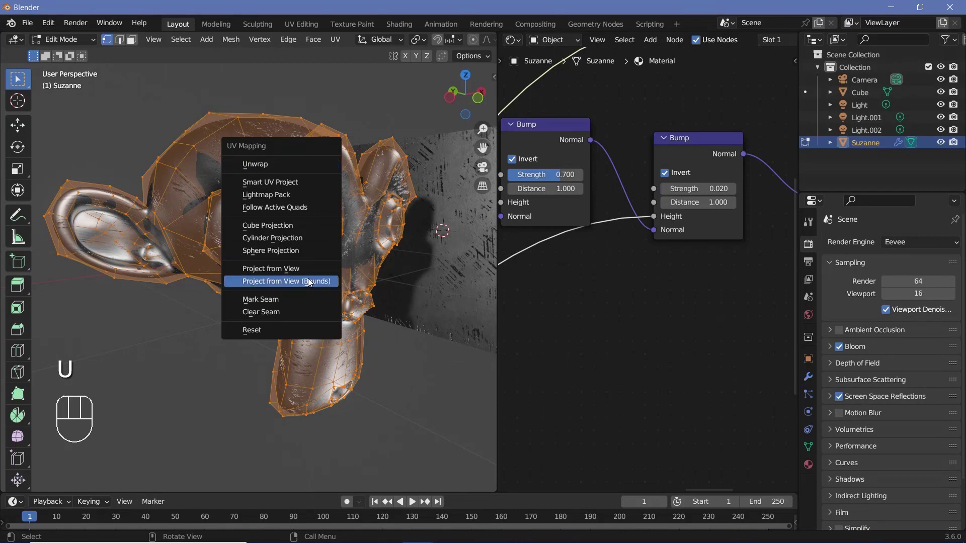
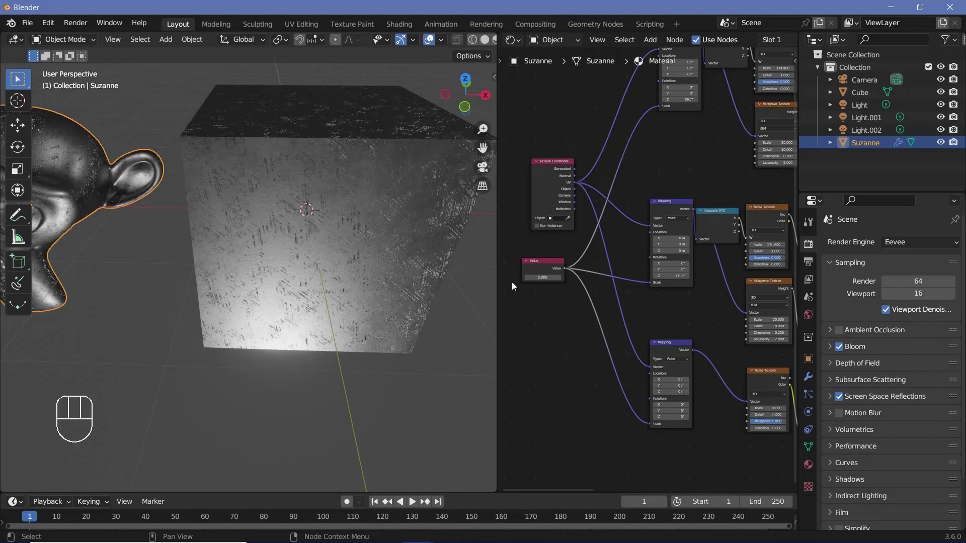
# Set the scale Value node to 0.2 and review the cube and the Mapping and texture nodes
pyautogui.moveTo(352, 246); pyautogui.dragTo(488, 280)
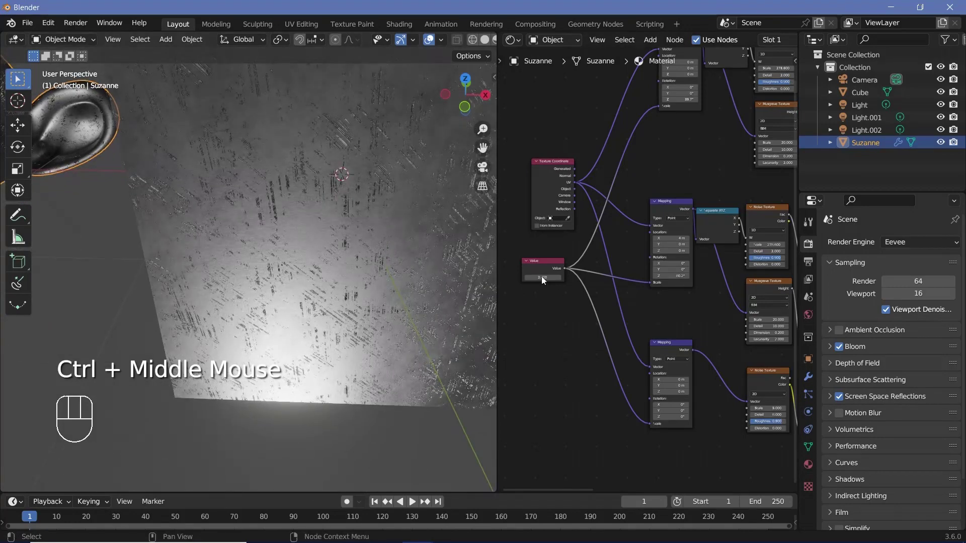
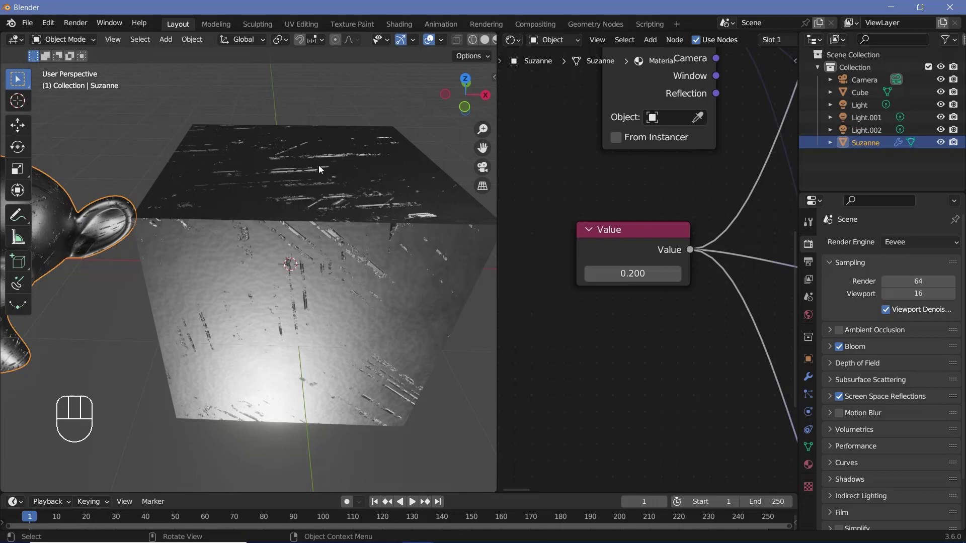
pyautogui.moveTo(337, 215); pyautogui.dragTo(283, 247)
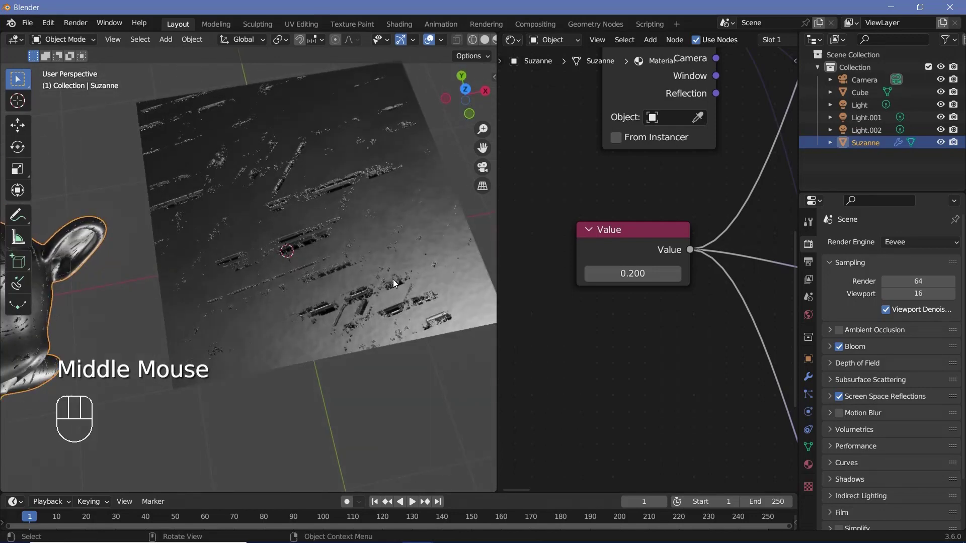
pyautogui.middleClick(352, 252)
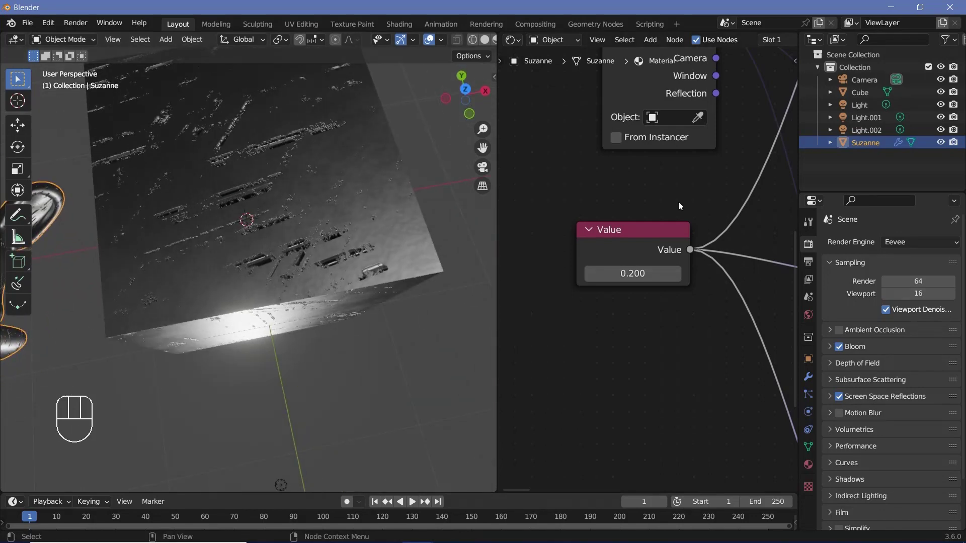
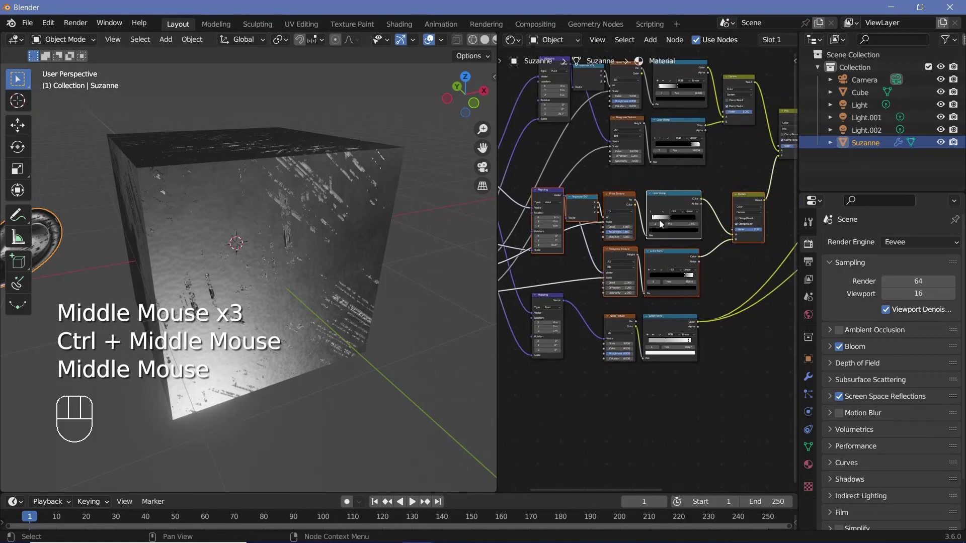
pyautogui.middleClick(731, 111)
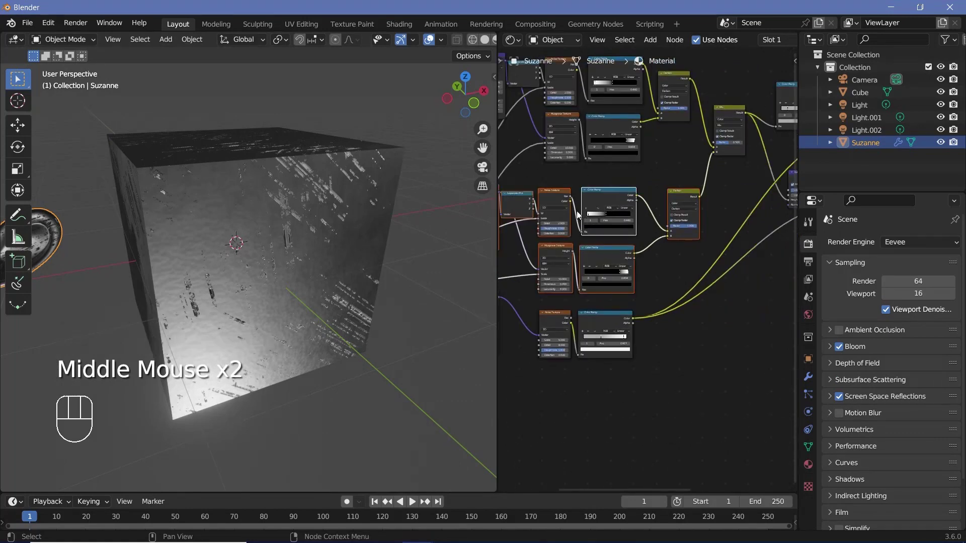
pyautogui.middleClick(689, 272)
pyautogui.moveTo(317, 247); pyautogui.dragTo(322, 316)
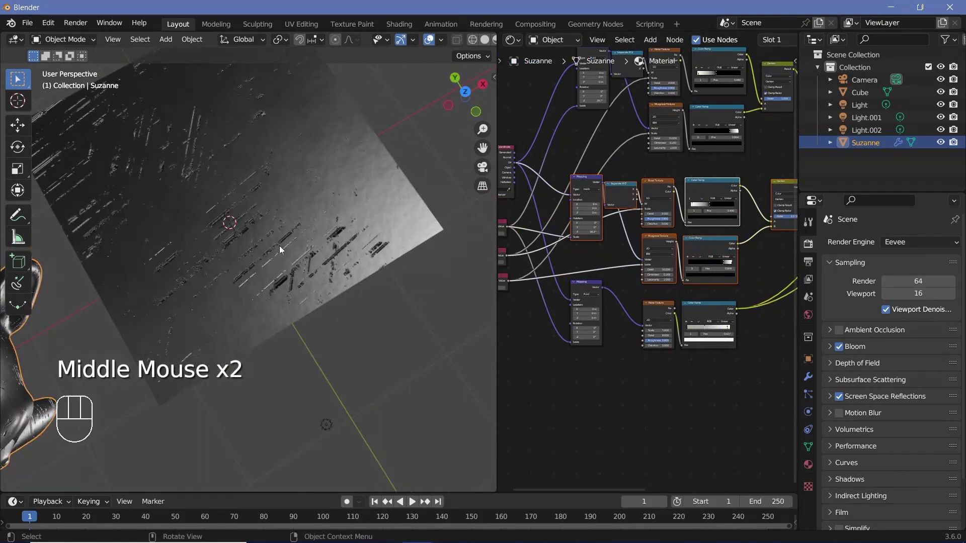